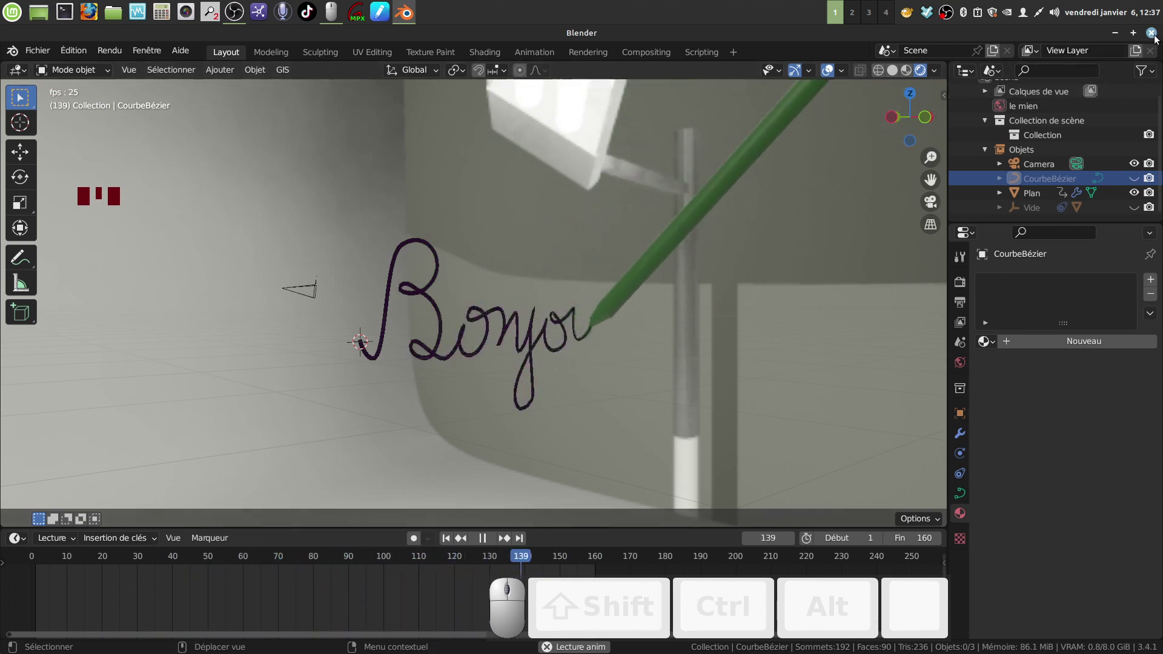
# - Quit Blender without saving the Bonjour project and relaunch it from the desktop shortcut
pyautogui.click(1156, 36)
pyautogui.click(519, 374)
pyautogui.click(371, 306)
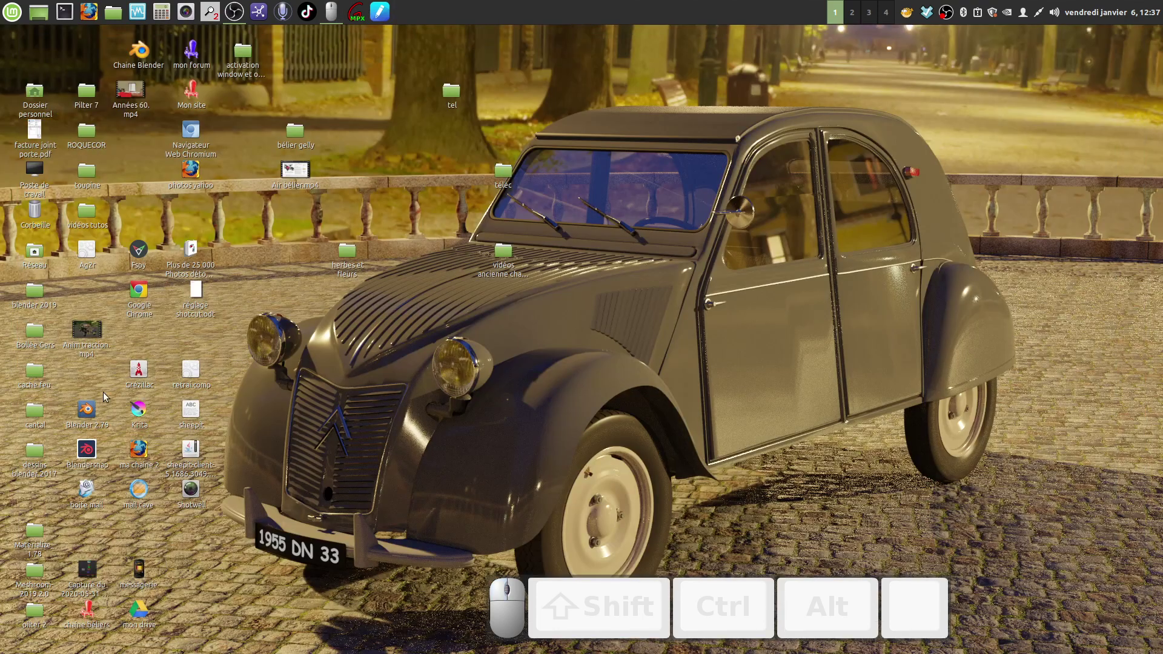
pyautogui.click(90, 453)
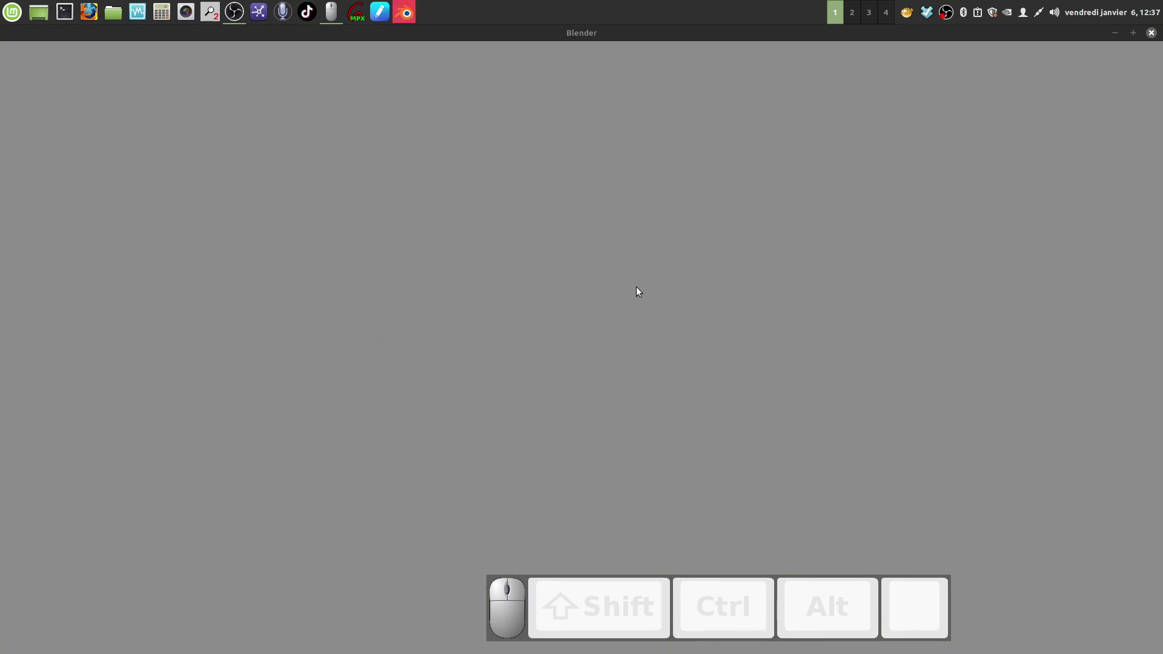
# - Dismiss the splash screen, add a Bézier curve and enter edit mode on it
pyautogui.click(368, 242)
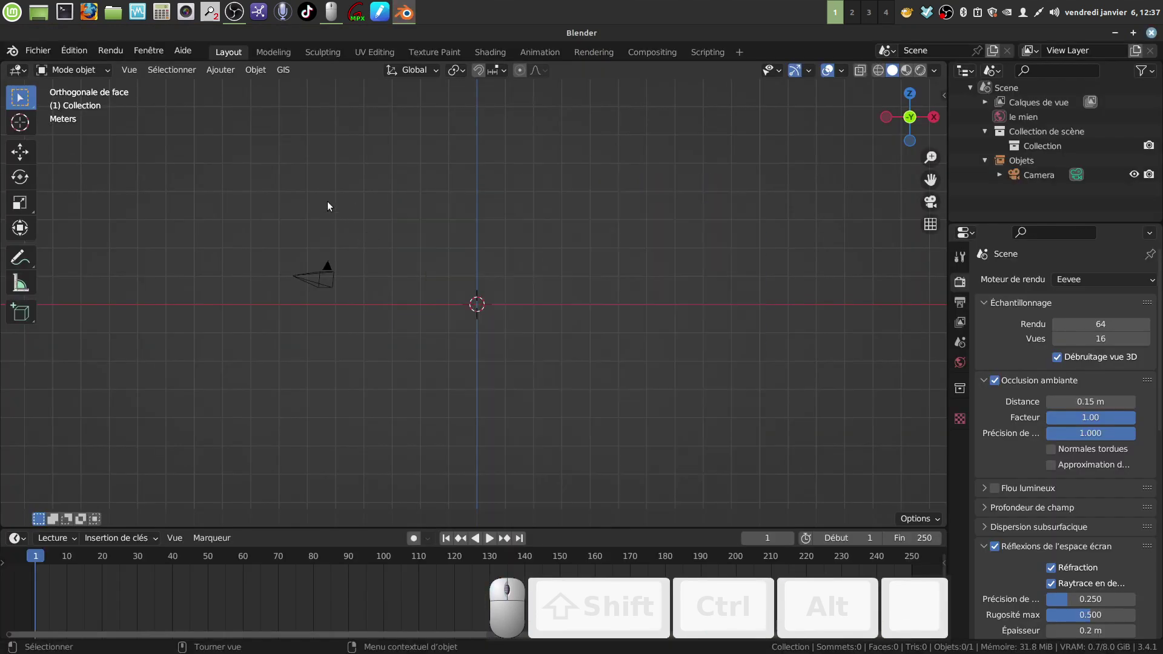
pyautogui.click(217, 73)
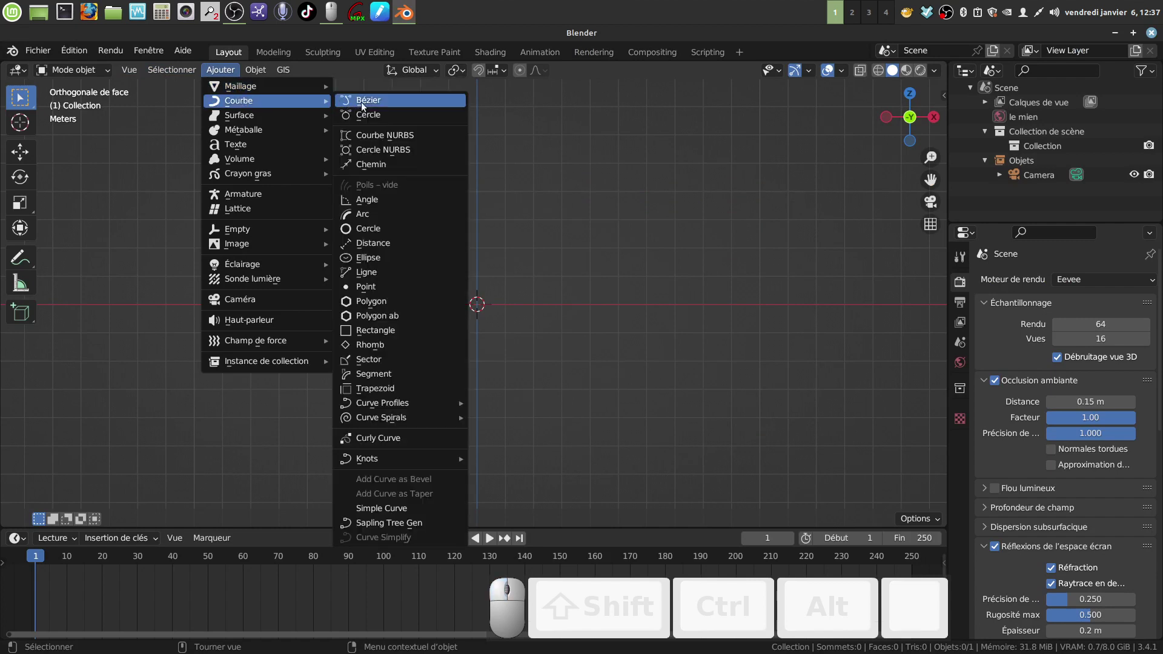
pyautogui.moveTo(372, 103); pyautogui.dragTo(359, 169)
pyautogui.press('Tab')
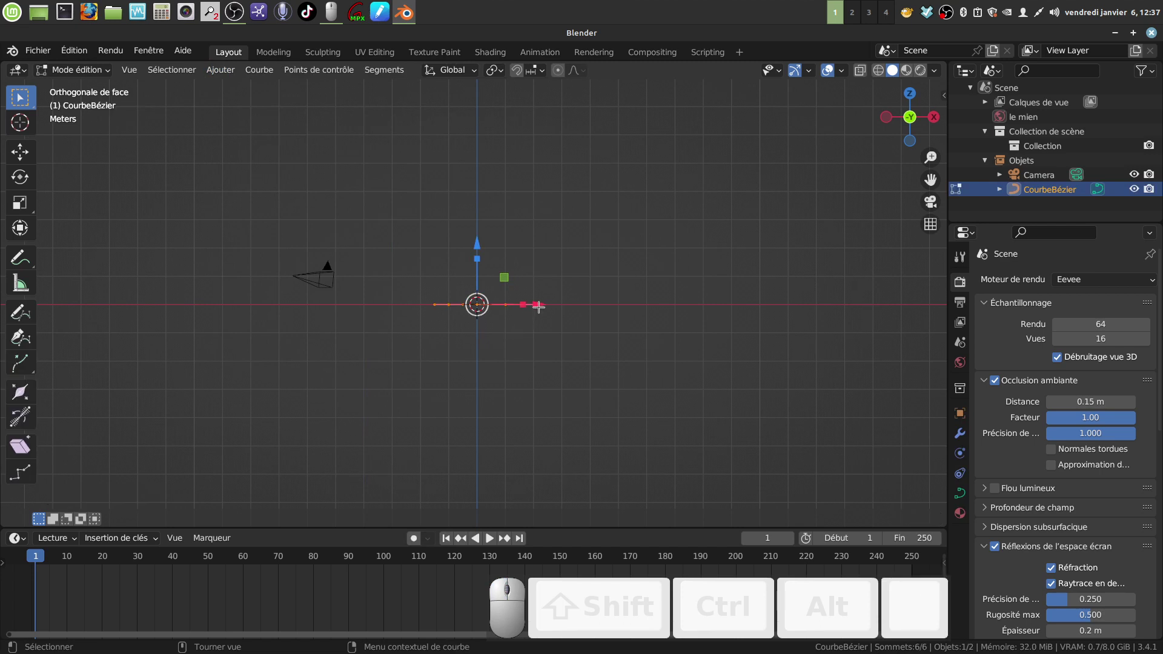
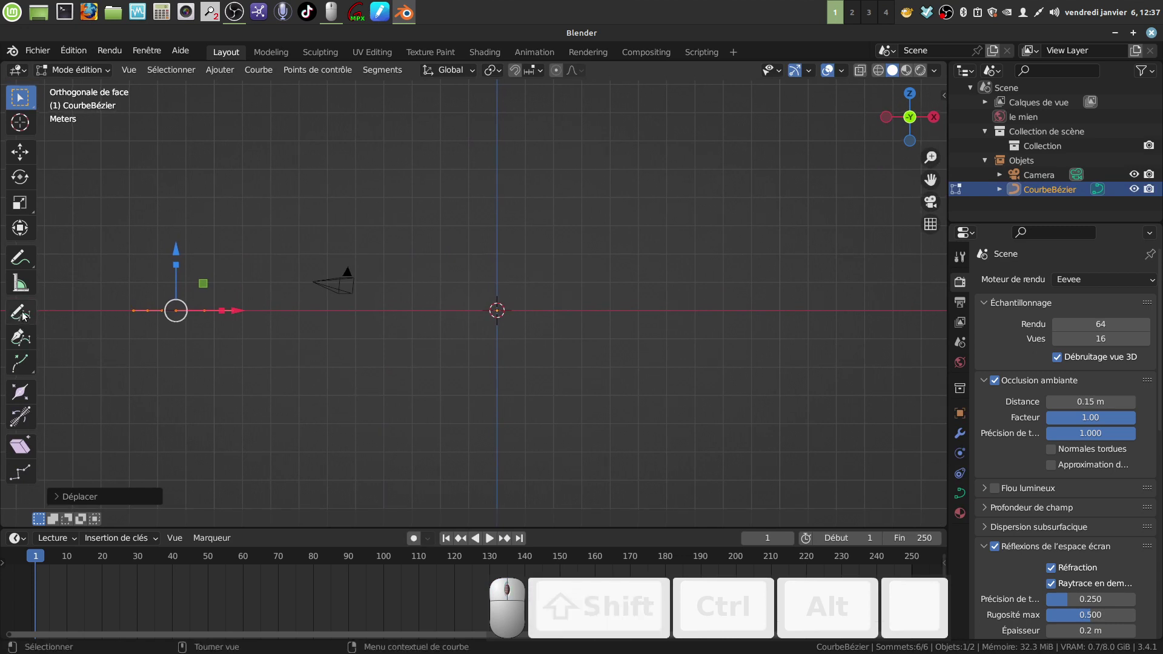
# - Select the Draw tool and write 'Bonjour' freehand as a curve in the front view
pyautogui.click(20, 316)
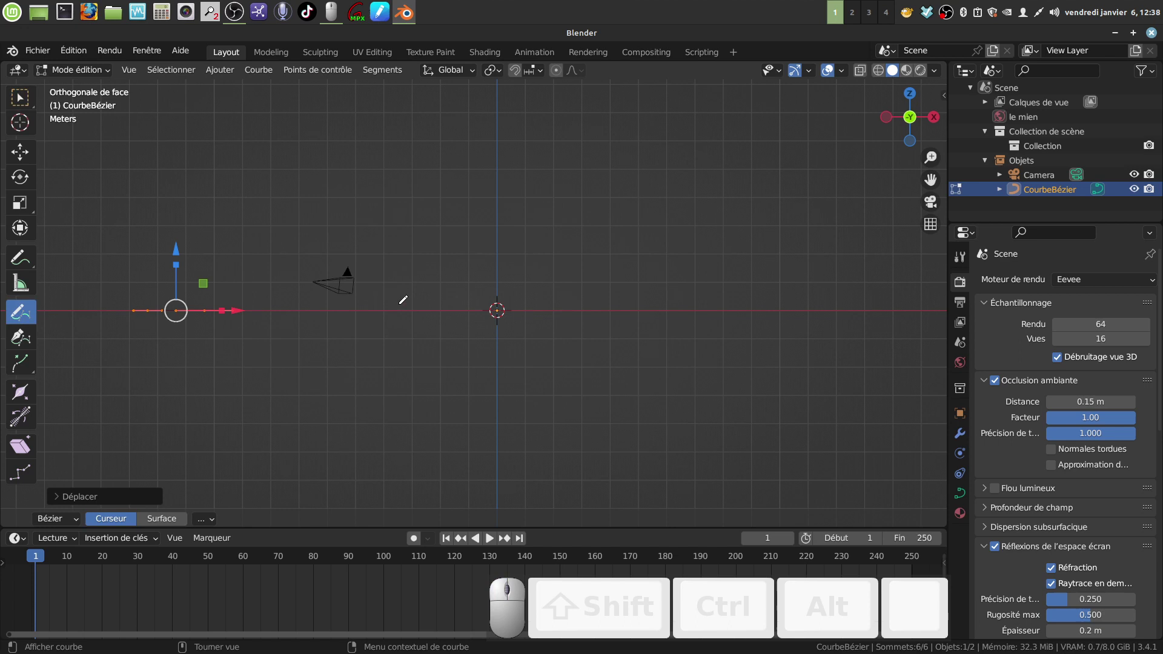
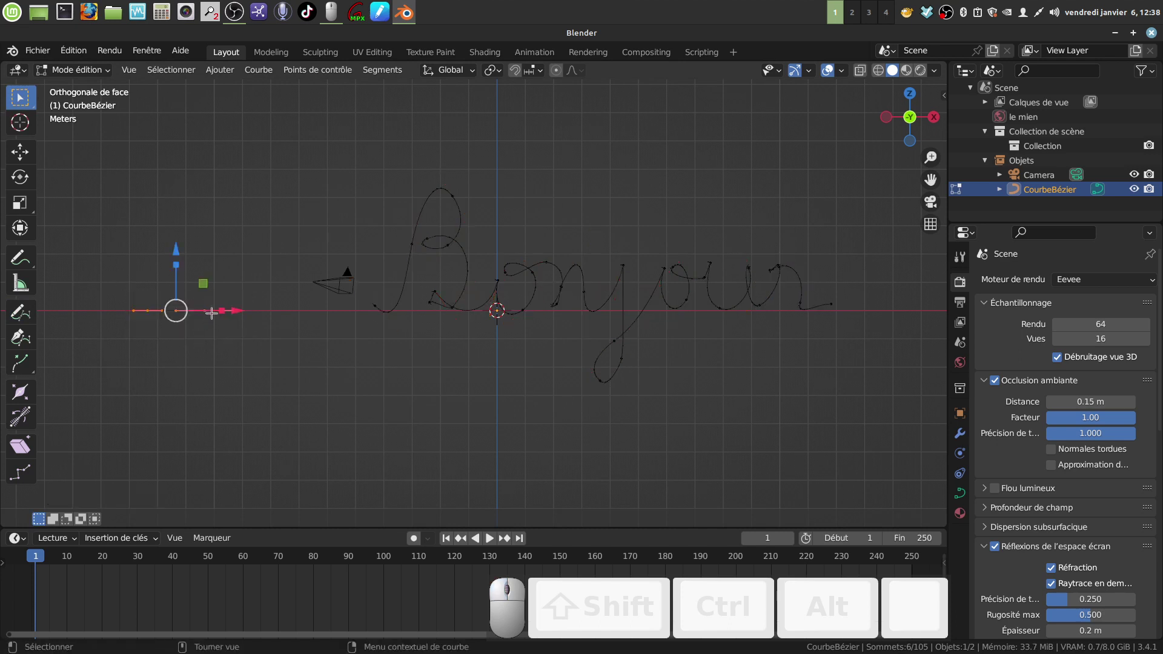
# - Delete the original short Bézier points and snap the 3D cursor to the word's first point
pyautogui.press('x')
pyautogui.click(182, 345)
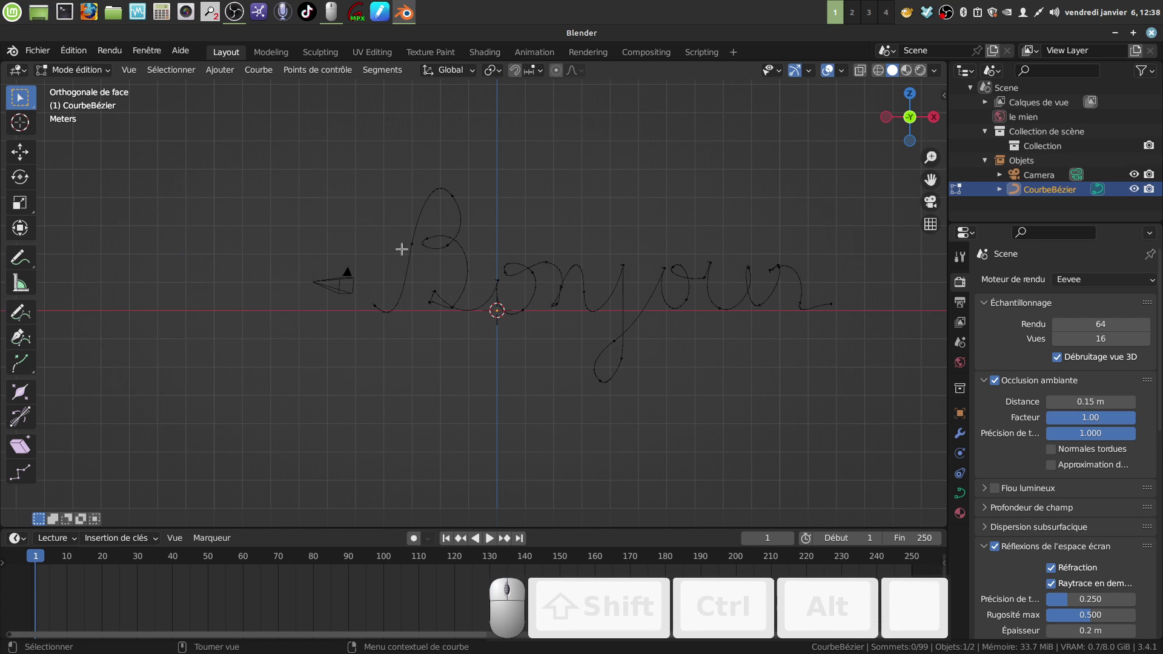
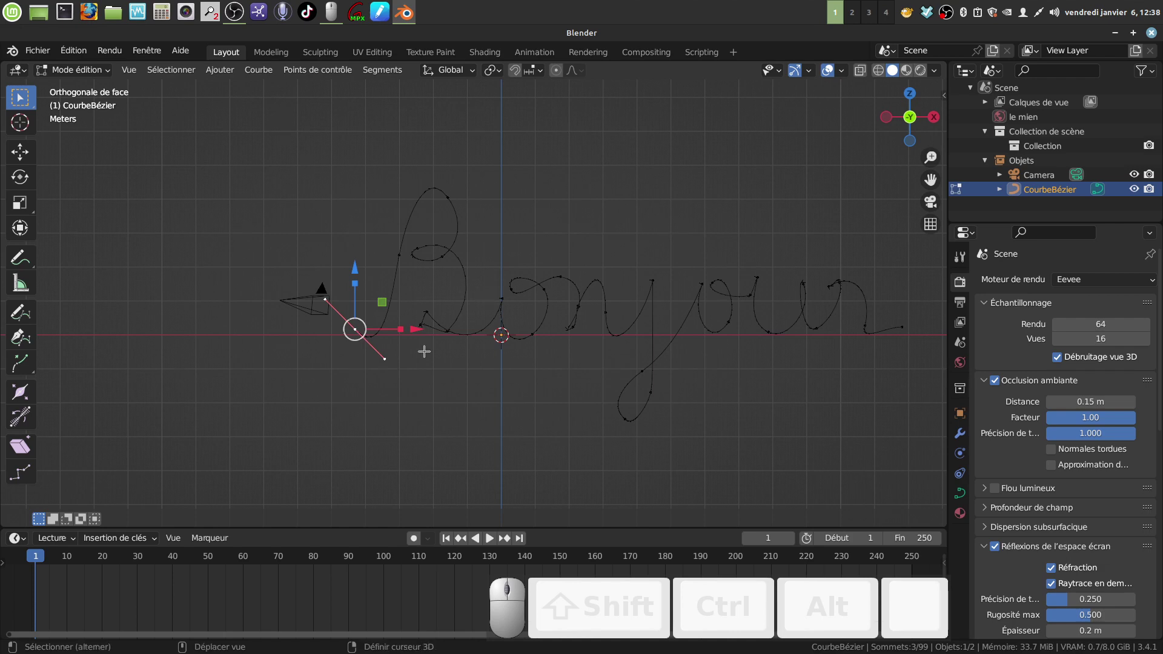
pyautogui.press('shift+s')
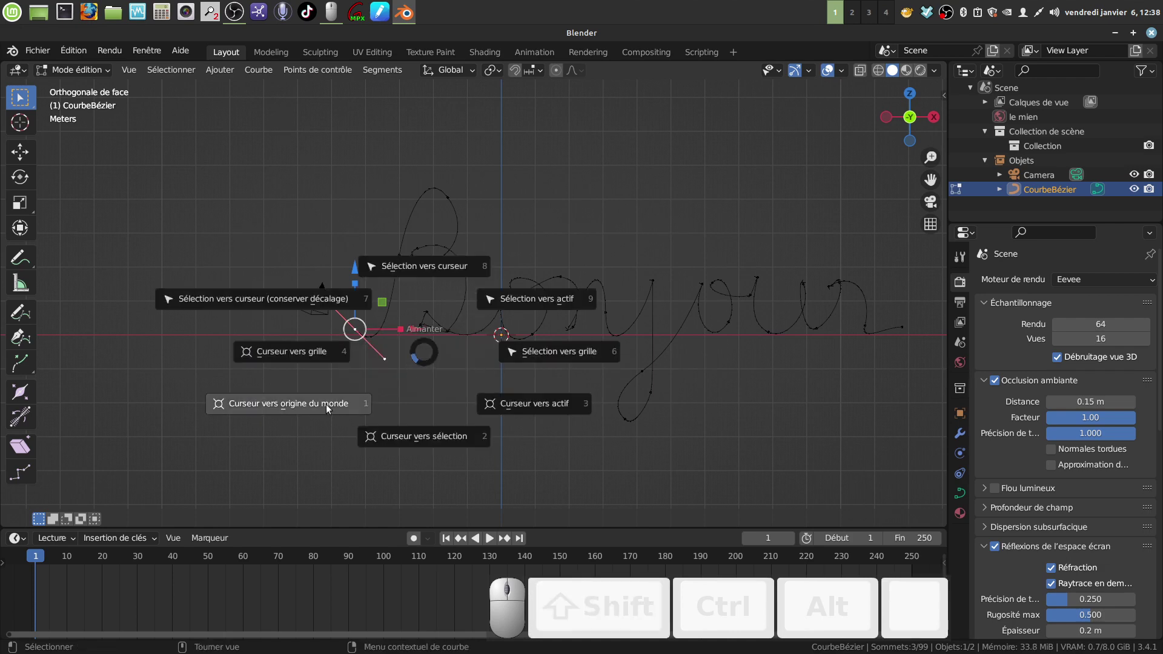
pyautogui.click(420, 439)
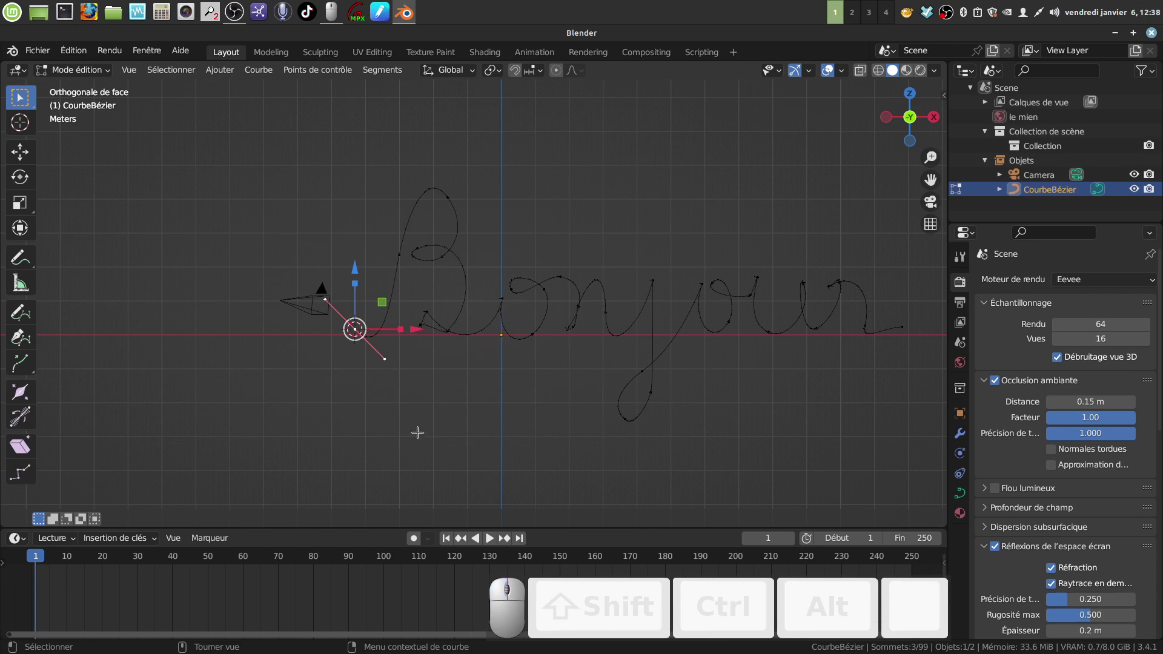
pyautogui.press('Tab')
pyautogui.click(466, 414)
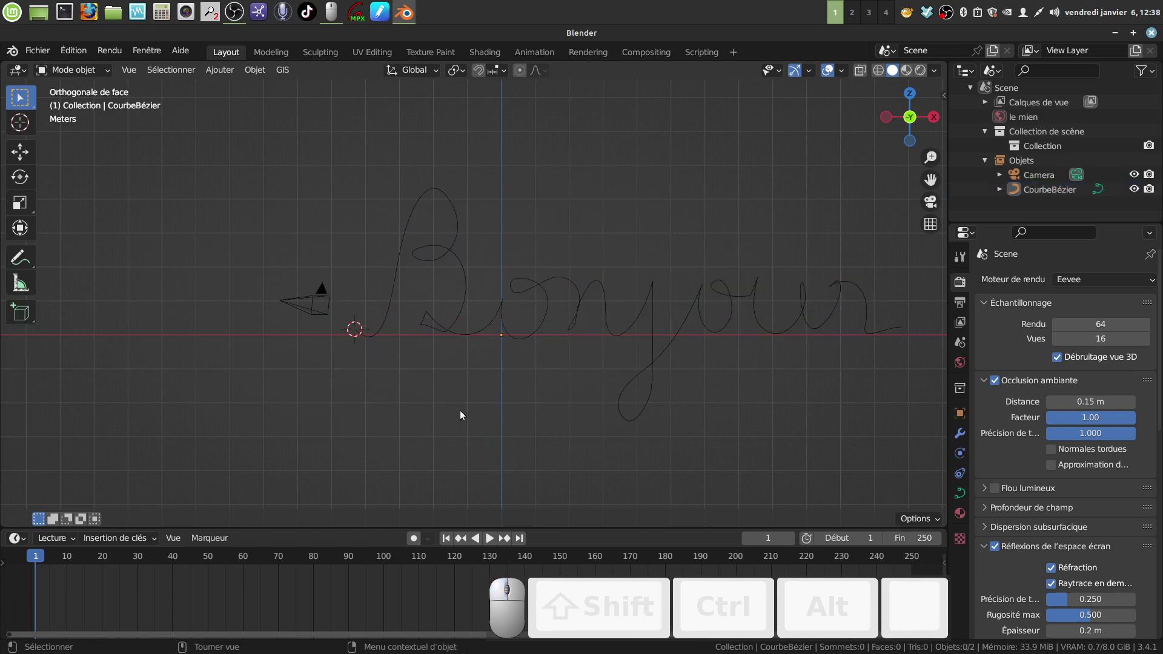
# - Set the Bonjour curve's origin to the 3D cursor at the start of the word
pyautogui.click(463, 414)
pyautogui.click(456, 317)
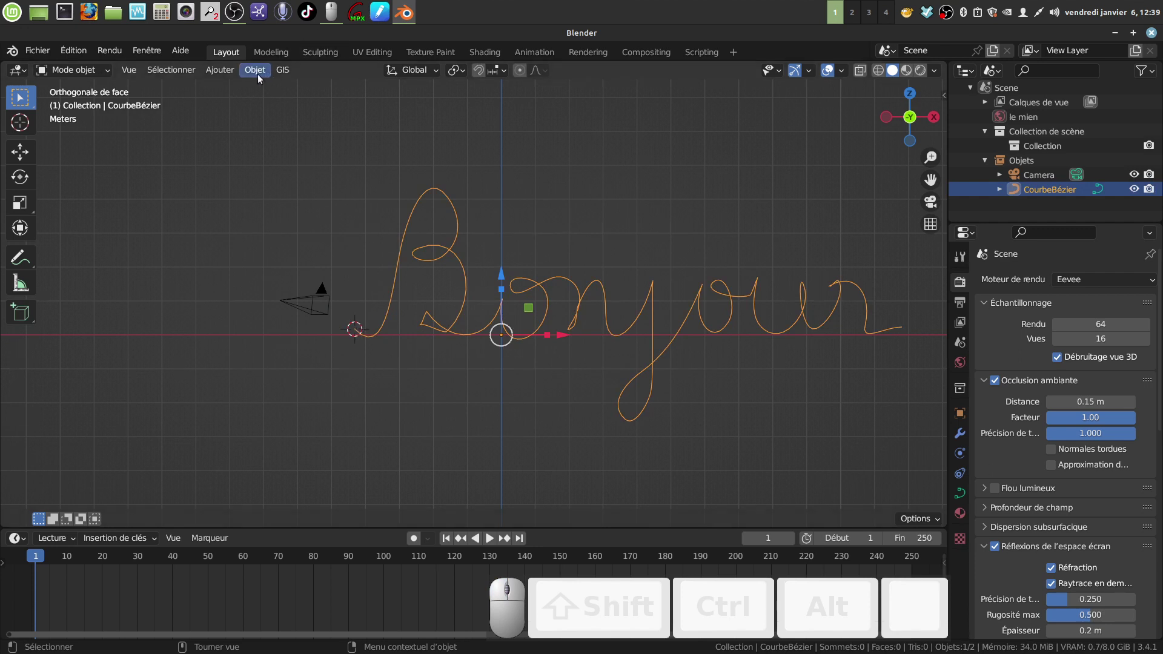
pyautogui.click(262, 78)
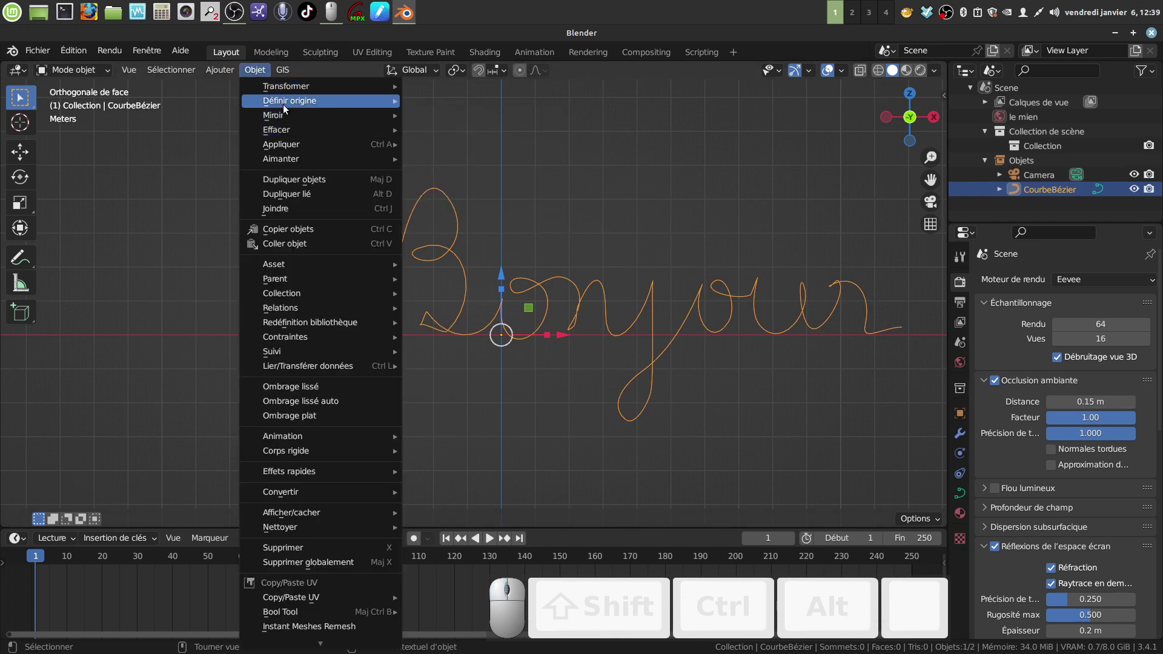
pyautogui.click(522, 132)
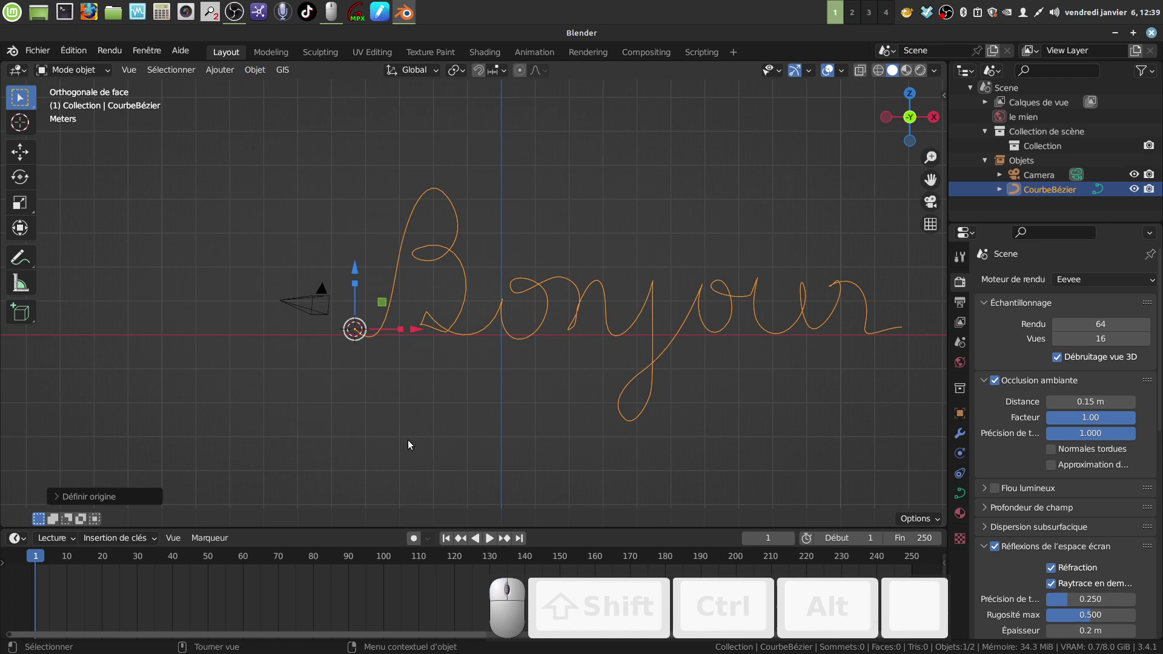
pyautogui.moveTo(472, 419); pyautogui.dragTo(352, 330)
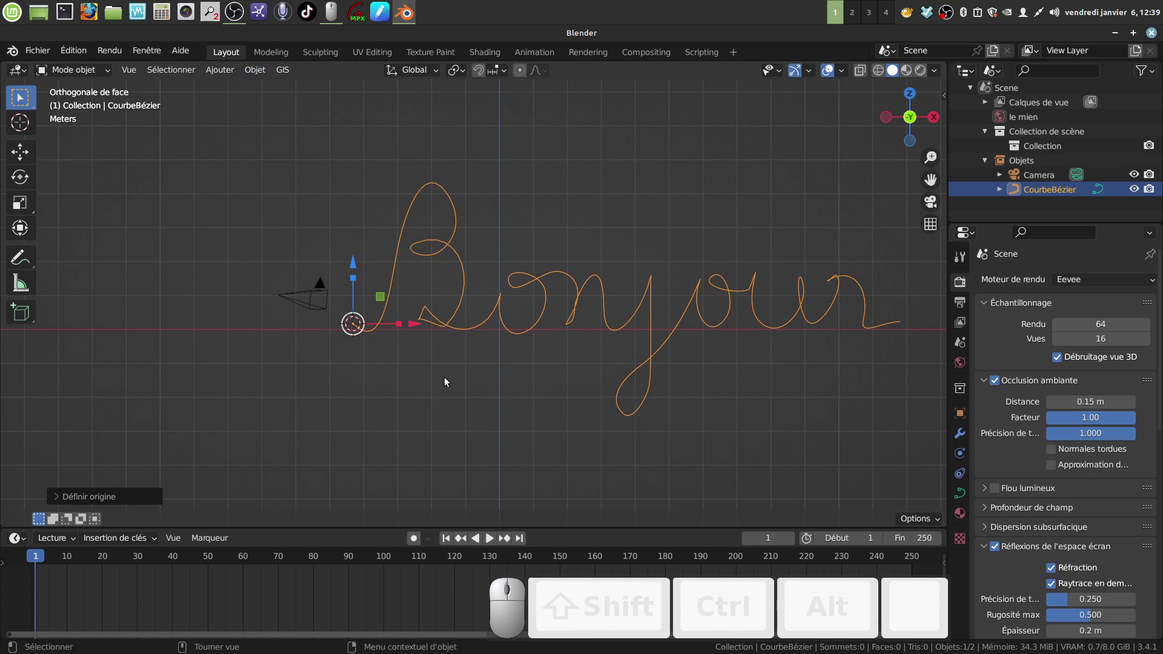
pyautogui.press('Tab')
pyautogui.press('Tab')
pyautogui.click(423, 395)
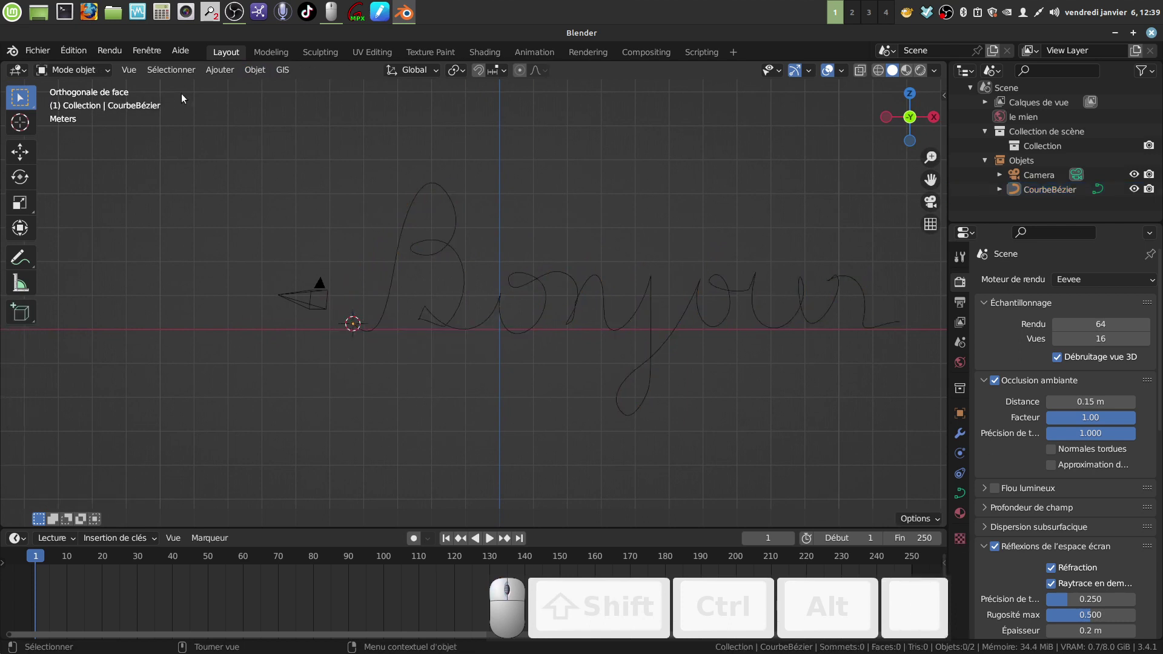
# - Add a plane at the word's start and rotate it 90° around X to stand upright
pyautogui.click(215, 70)
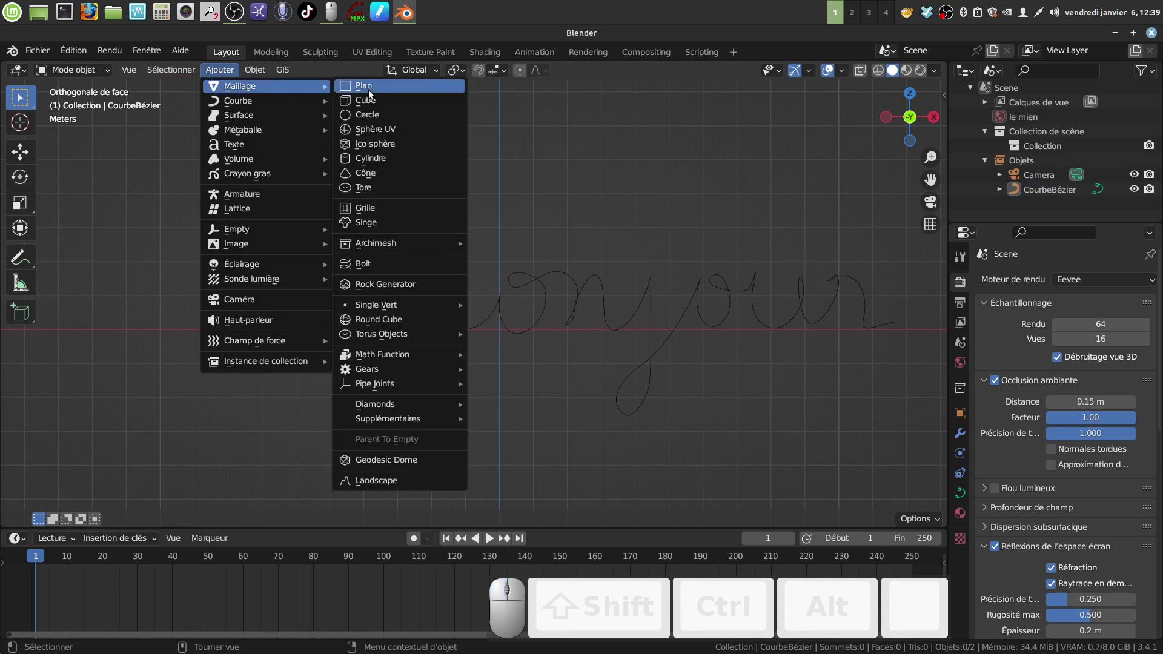
pyautogui.click(374, 89)
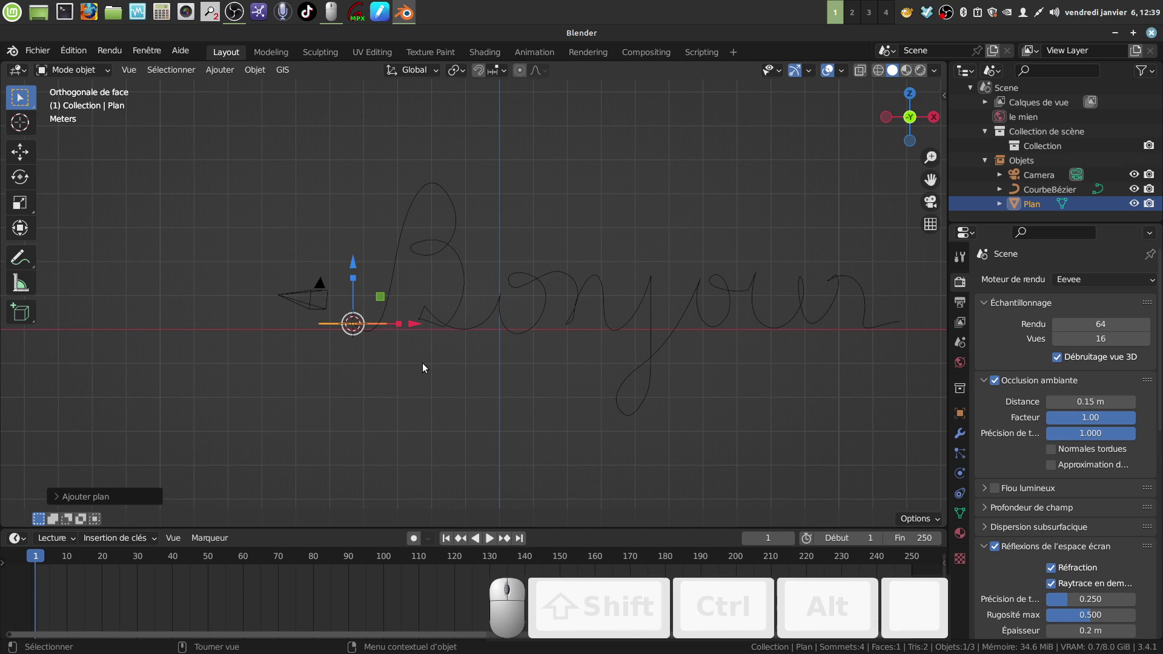
pyautogui.press('r')
pyautogui.press('x')
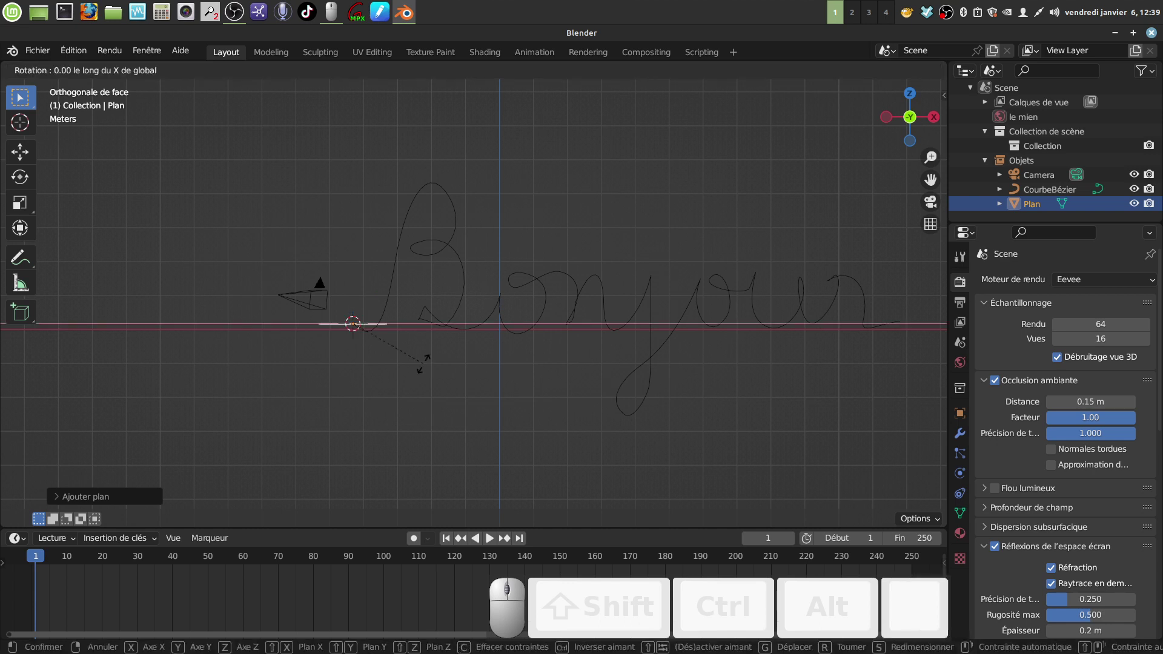
pyautogui.press('KP_9')
pyautogui.press('KP_0')
pyautogui.click(427, 367)
# - Scale the plane down very small and zoom in on it
pyautogui.press('s')
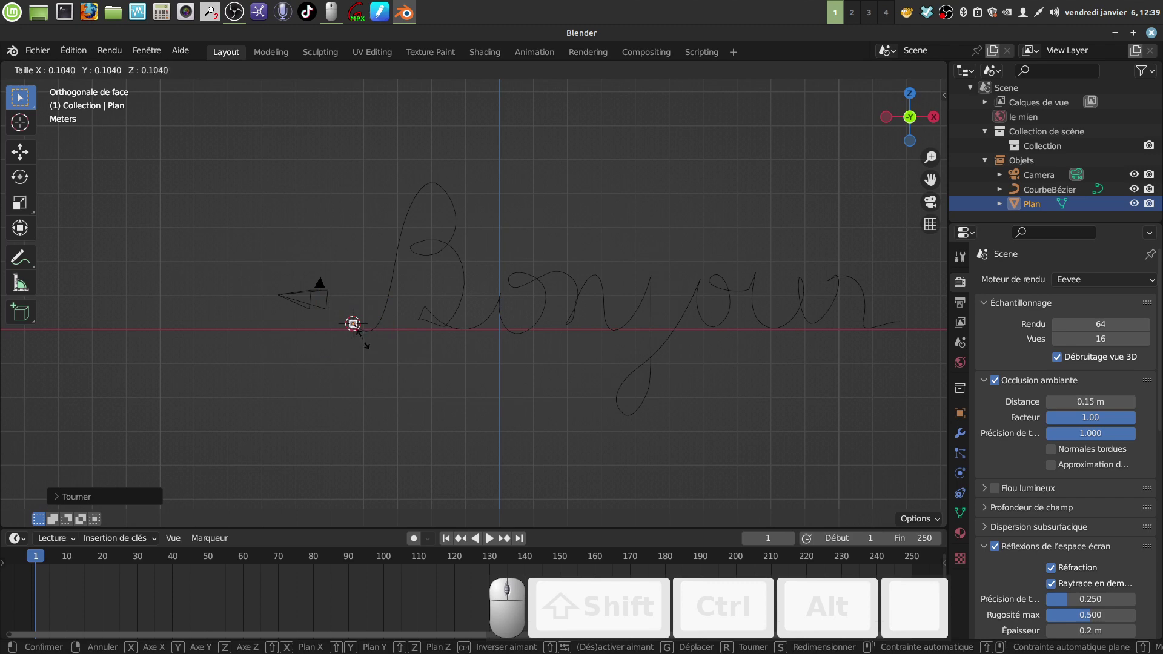
pyautogui.click(364, 340)
pyautogui.scroll(3)
pyautogui.middleClick(335, 367)
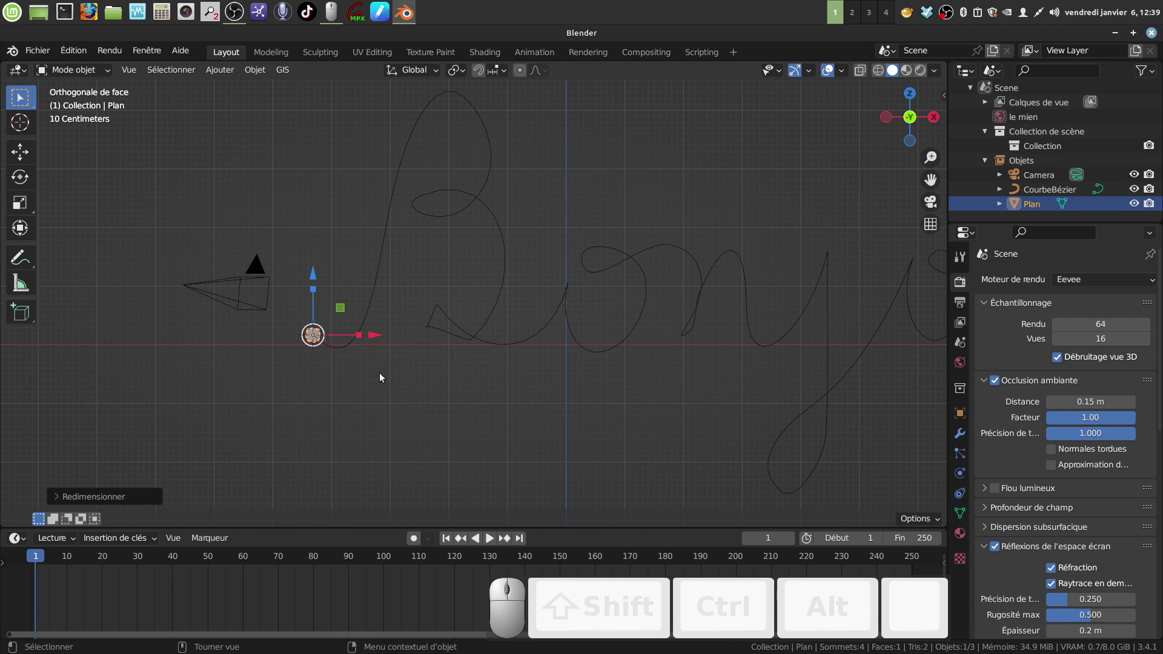
# - Apply the plane's transformations with Ctrl+A and set its origin to the 3D cursor
pyautogui.press('ctrl+a')
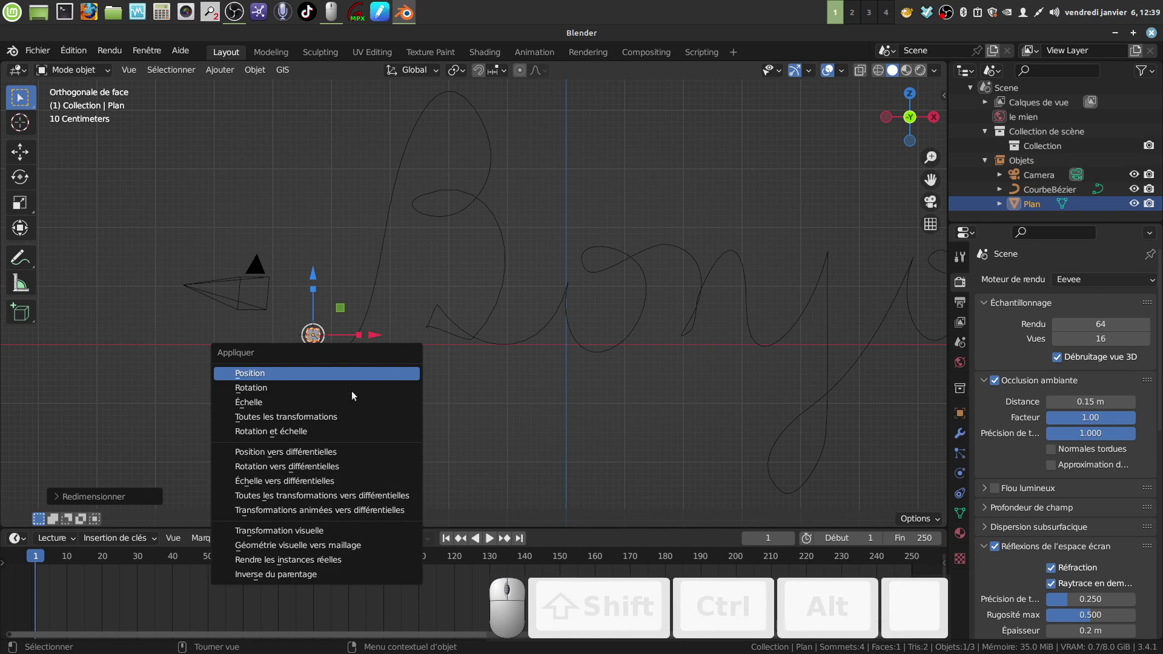
pyautogui.click(315, 415)
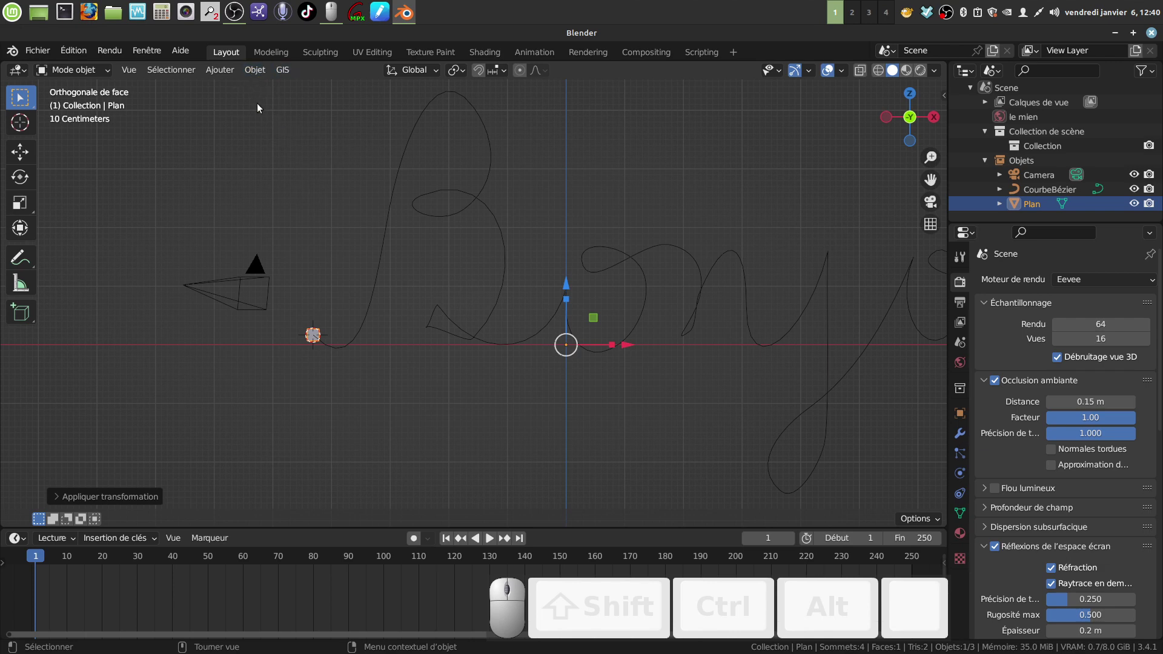
pyautogui.click(252, 72)
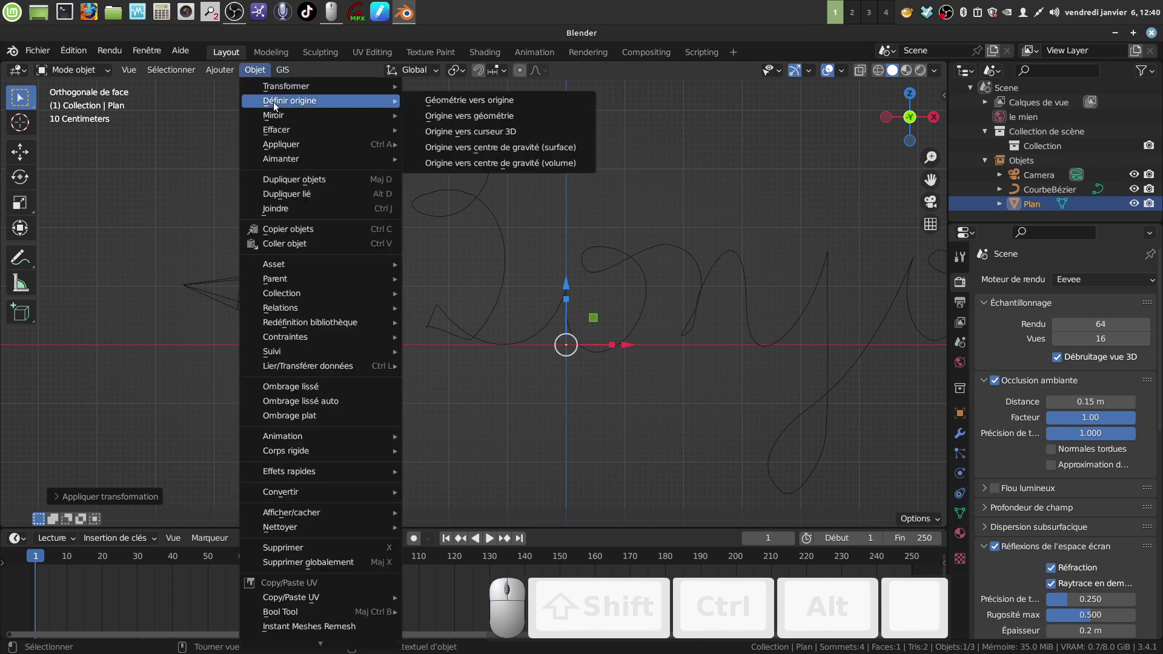
pyautogui.click(510, 135)
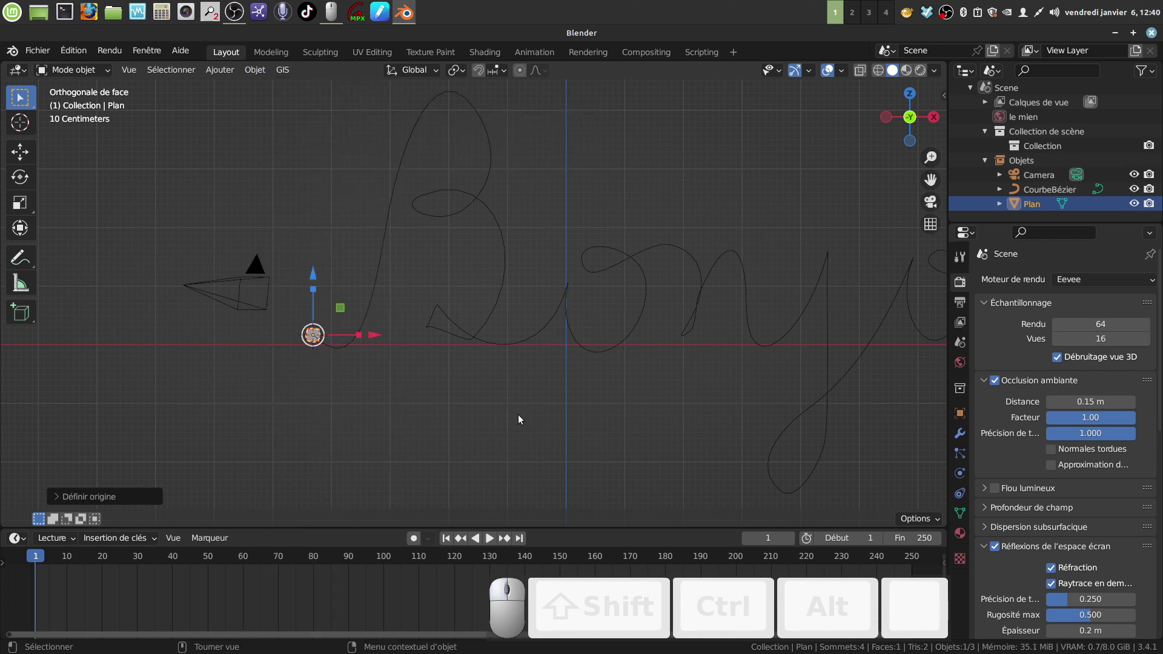
pyautogui.scroll(-3)
pyautogui.moveTo(511, 393); pyautogui.dragTo(456, 363)
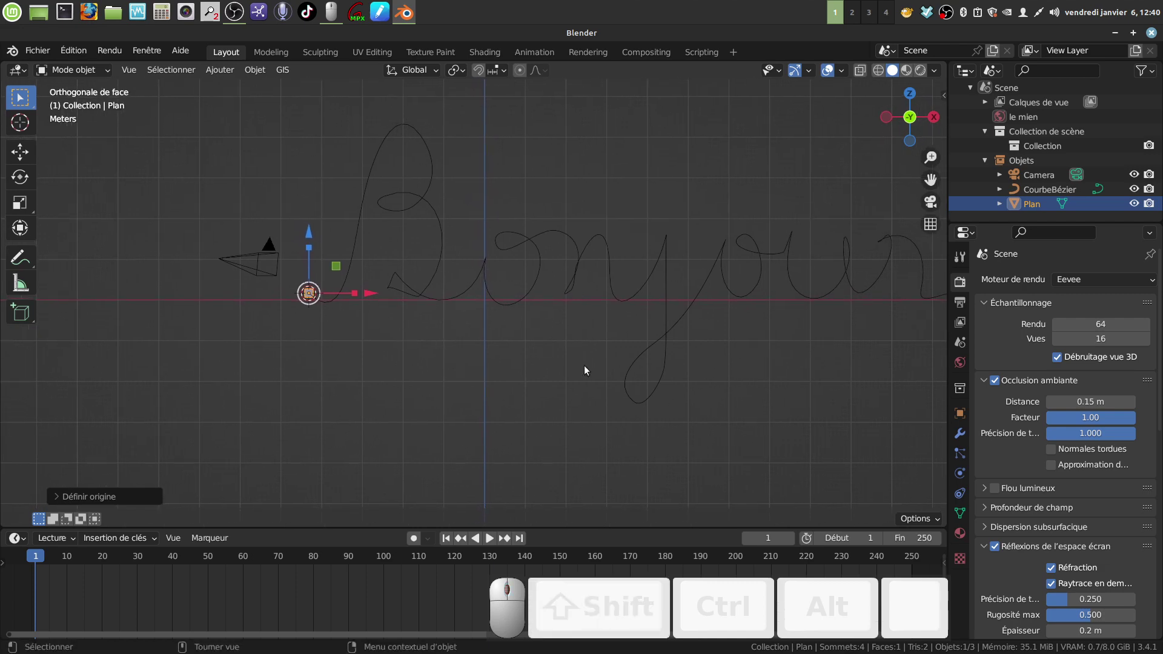
# - Add an Array modifier with count 1 to the plane
pyautogui.click(961, 433)
pyautogui.click(1153, 282)
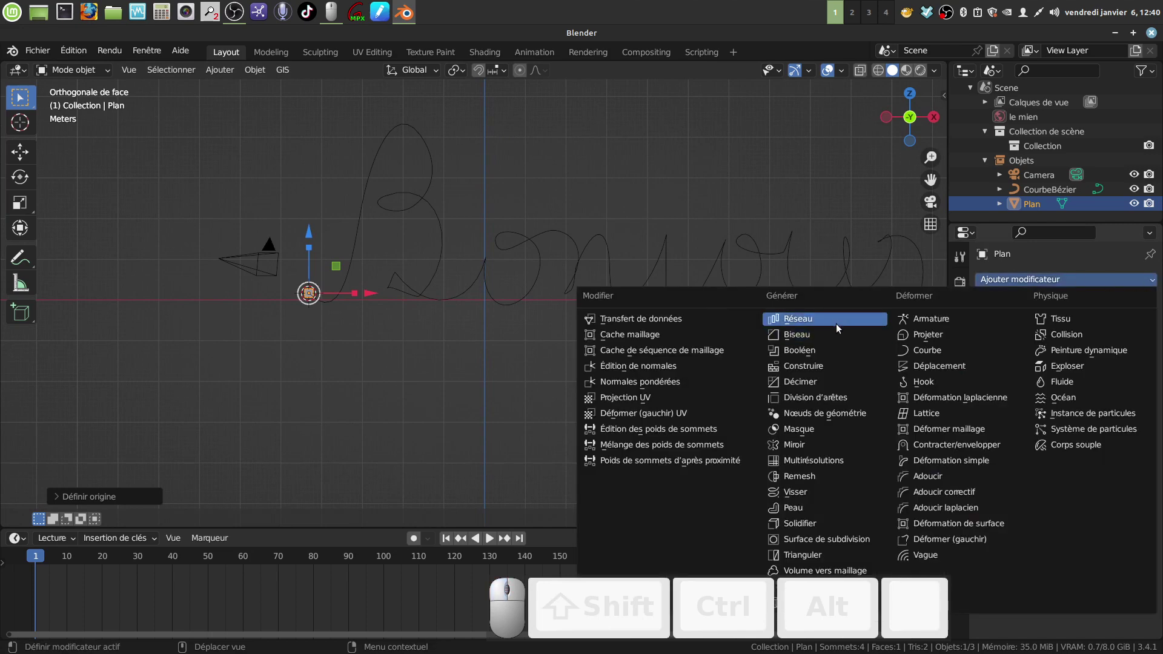
pyautogui.click(832, 323)
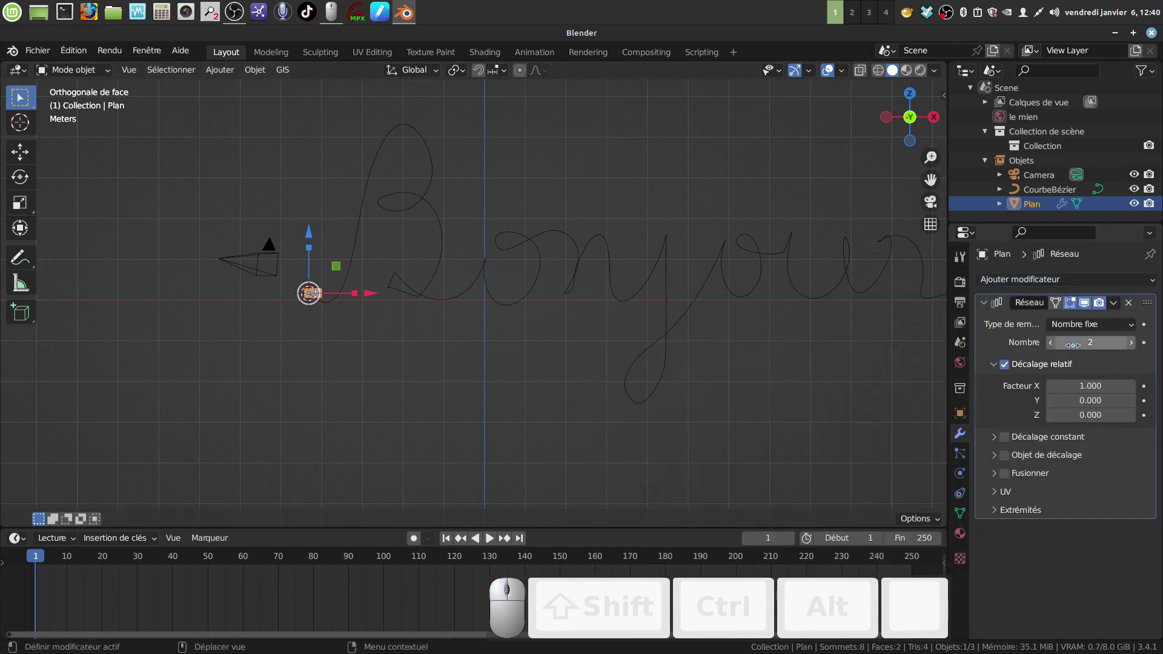
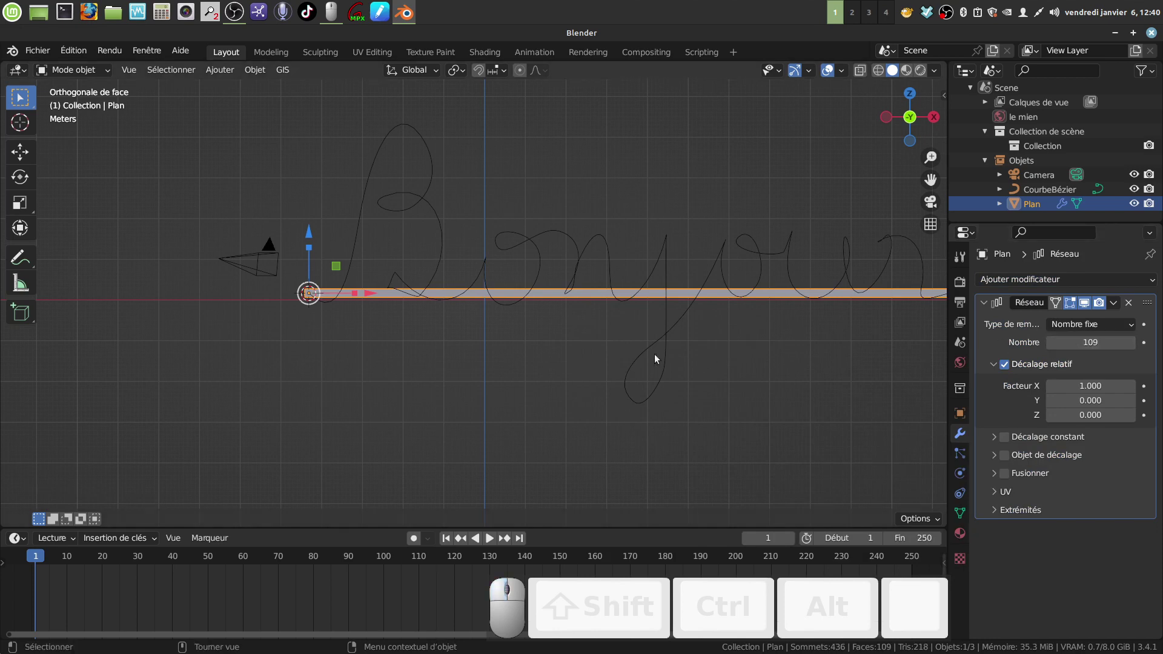
pyautogui.scroll(-3)
pyautogui.scroll(3)
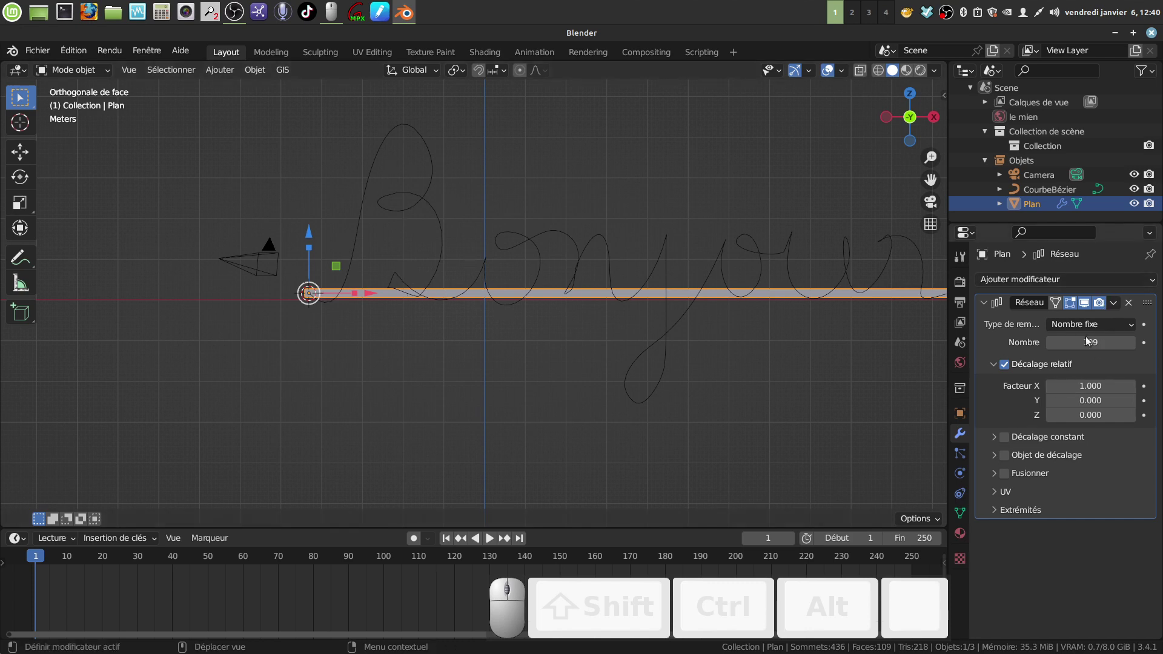
# - Add a Curve modifier to the plane targeting CourbeBézier and orbit to perspective
pyautogui.click(1157, 277)
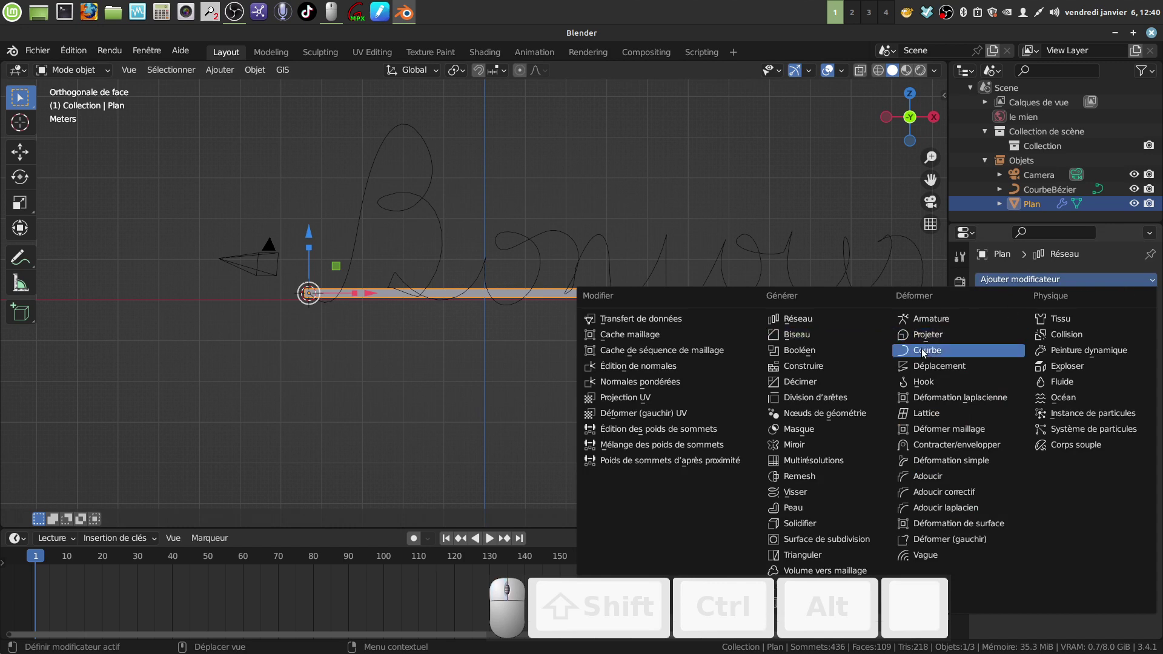
pyautogui.click(926, 352)
pyautogui.scroll(-3)
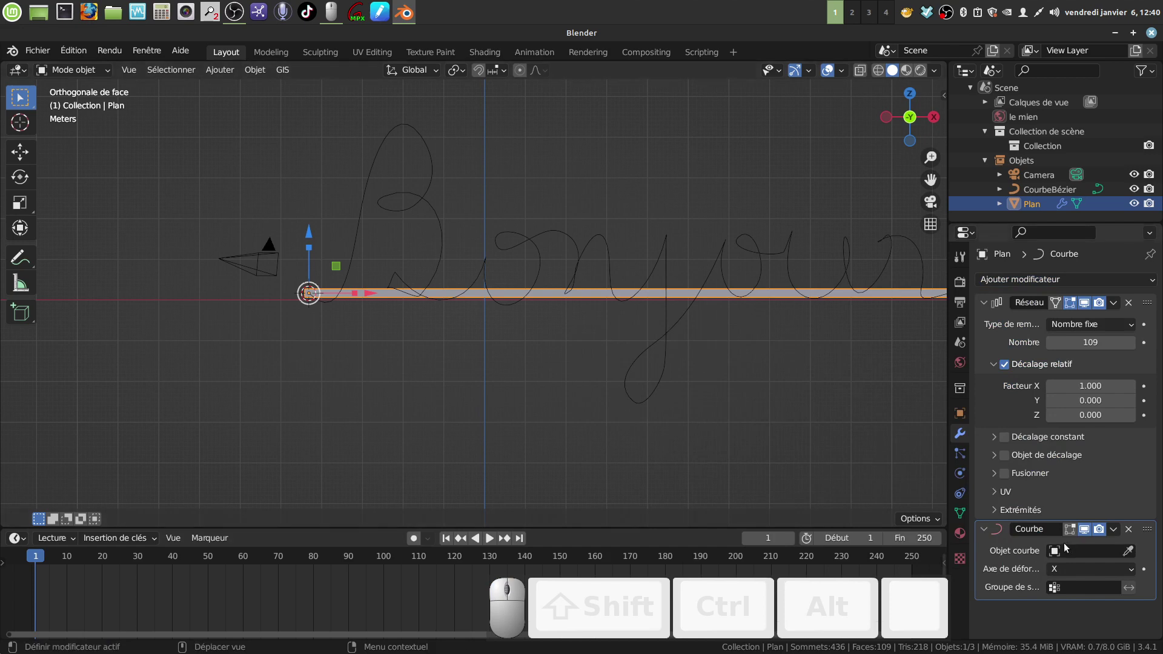
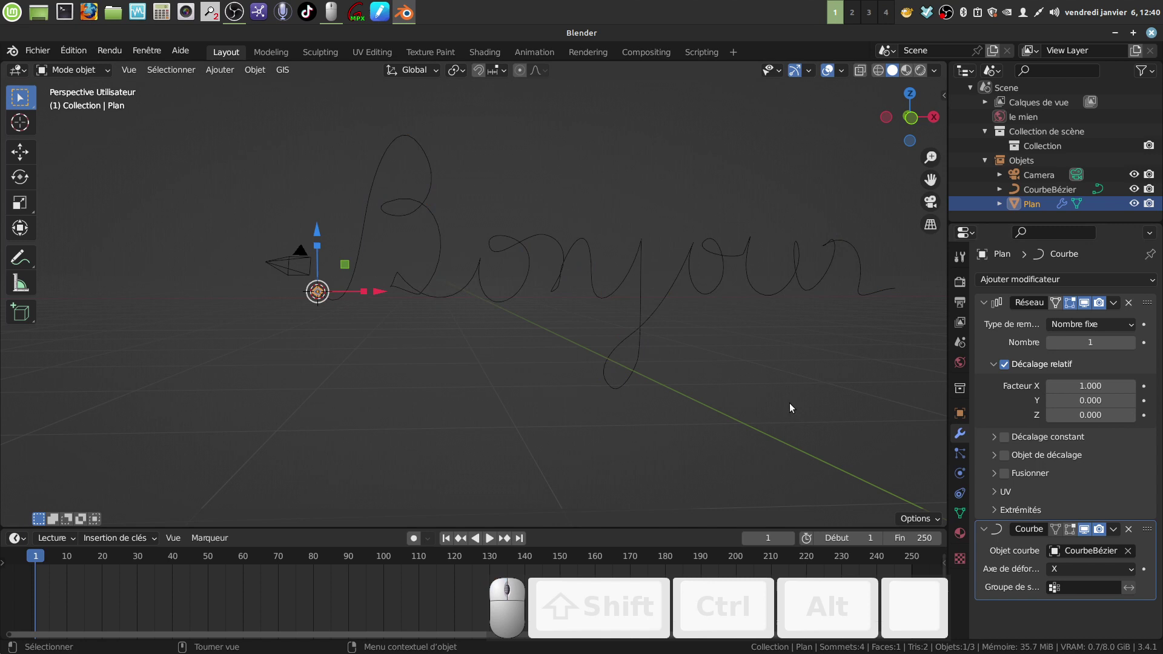
pyautogui.moveTo(777, 397); pyautogui.dragTo(820, 432)
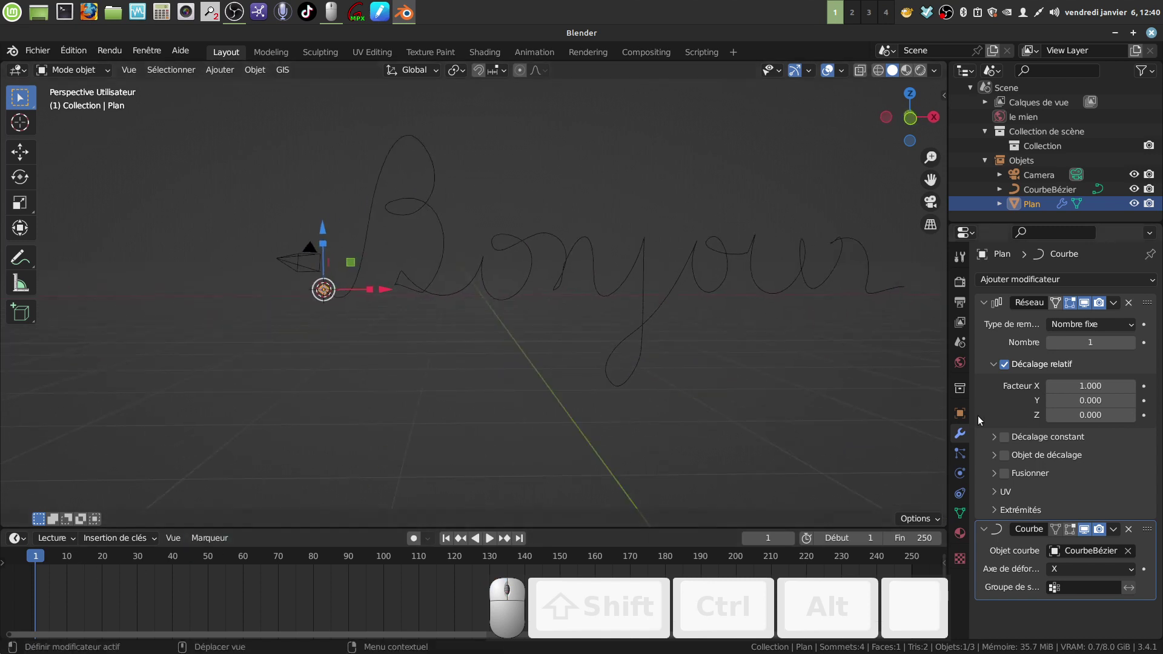
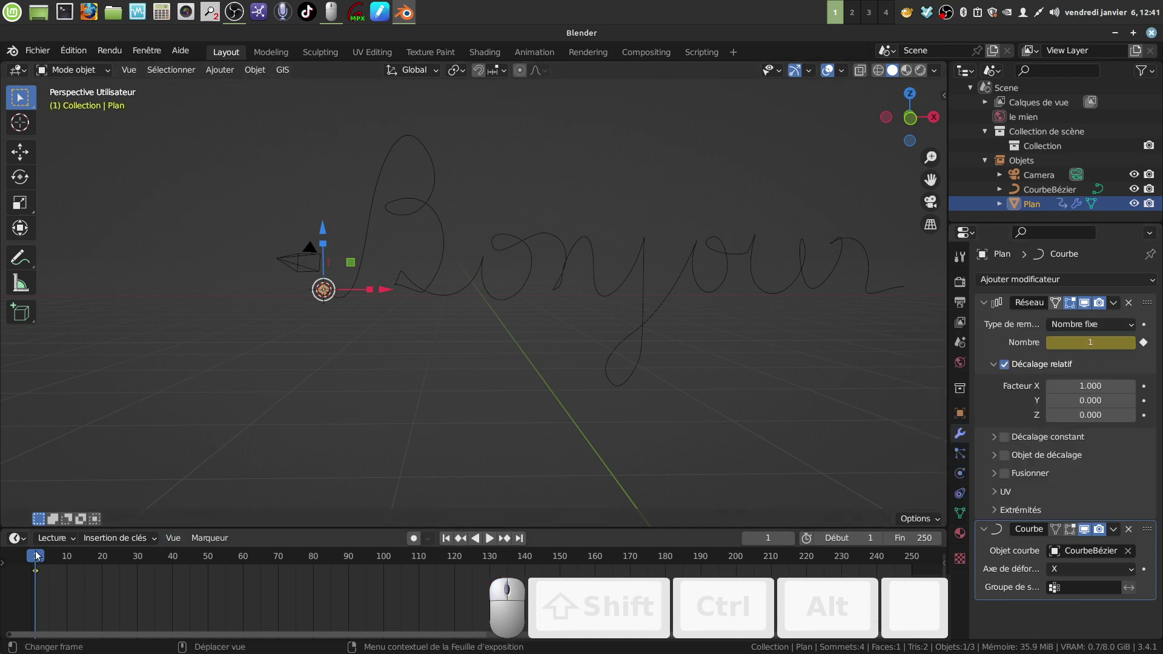
# - Keyframe Array Count from 1 at frame 1 to 276 at frame 160, preview playback and return to frame 1
pyautogui.moveTo(35, 559); pyautogui.dragTo(872, 443)
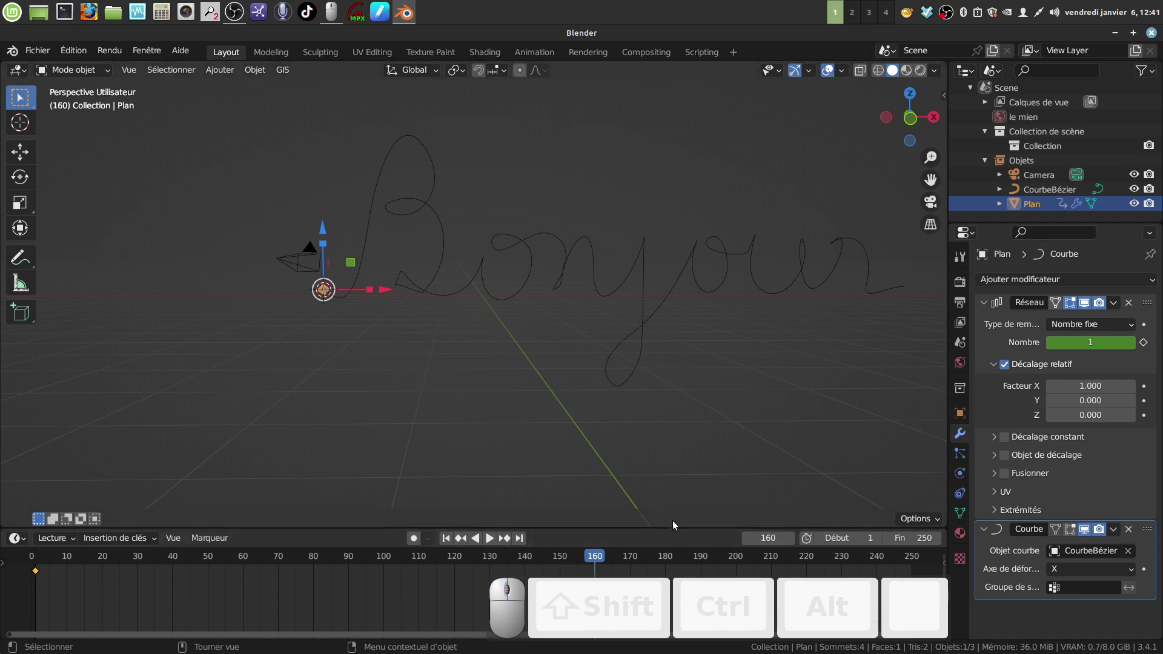
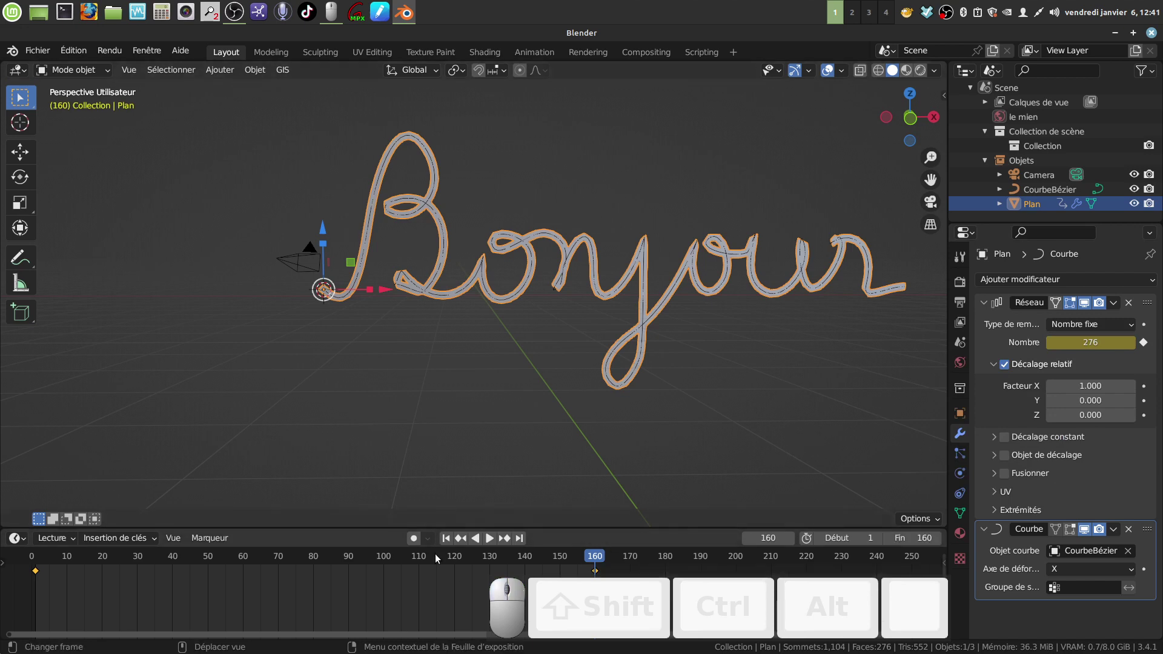
pyautogui.click(490, 540)
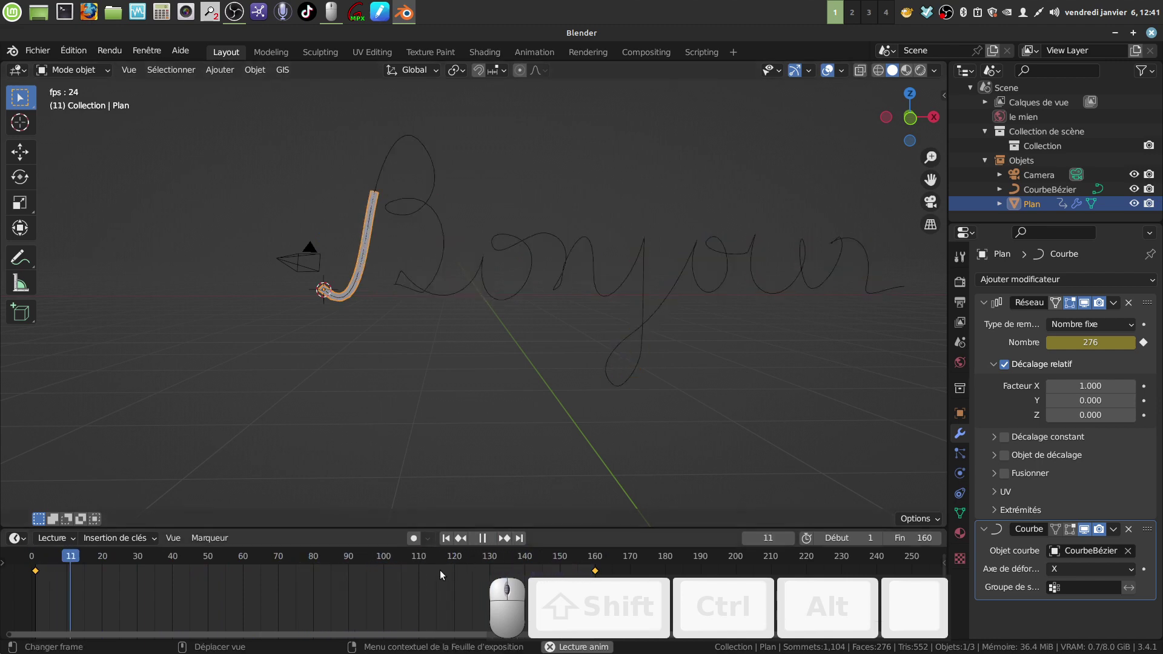
pyautogui.click(488, 537)
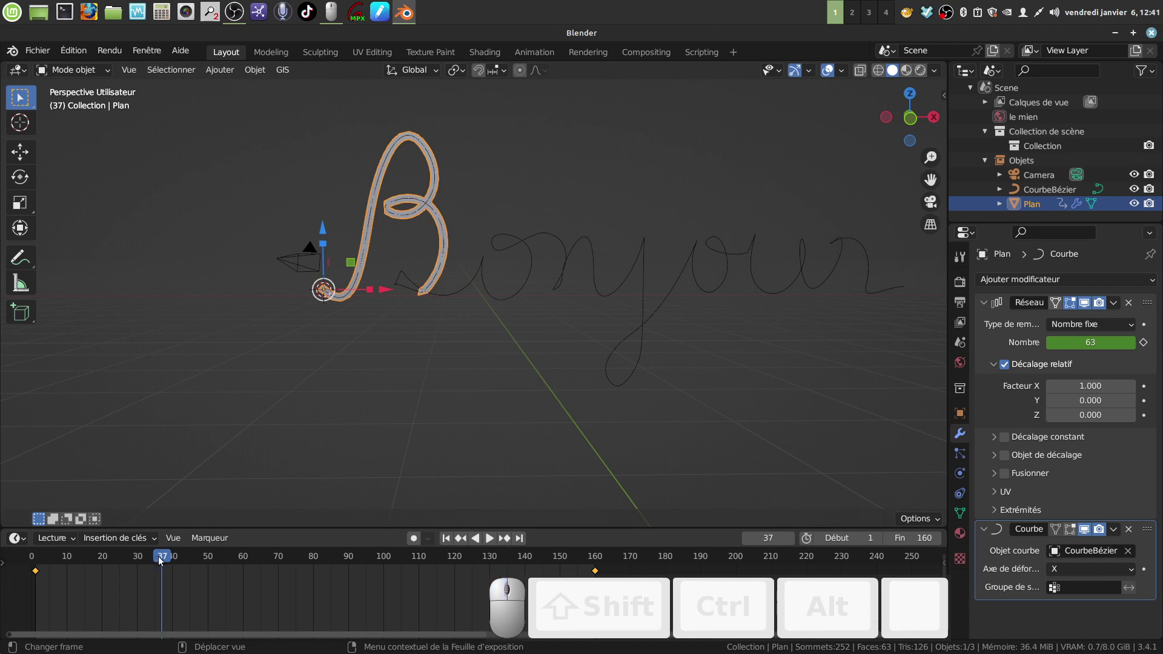
pyautogui.moveTo(162, 557); pyautogui.dragTo(327, 302)
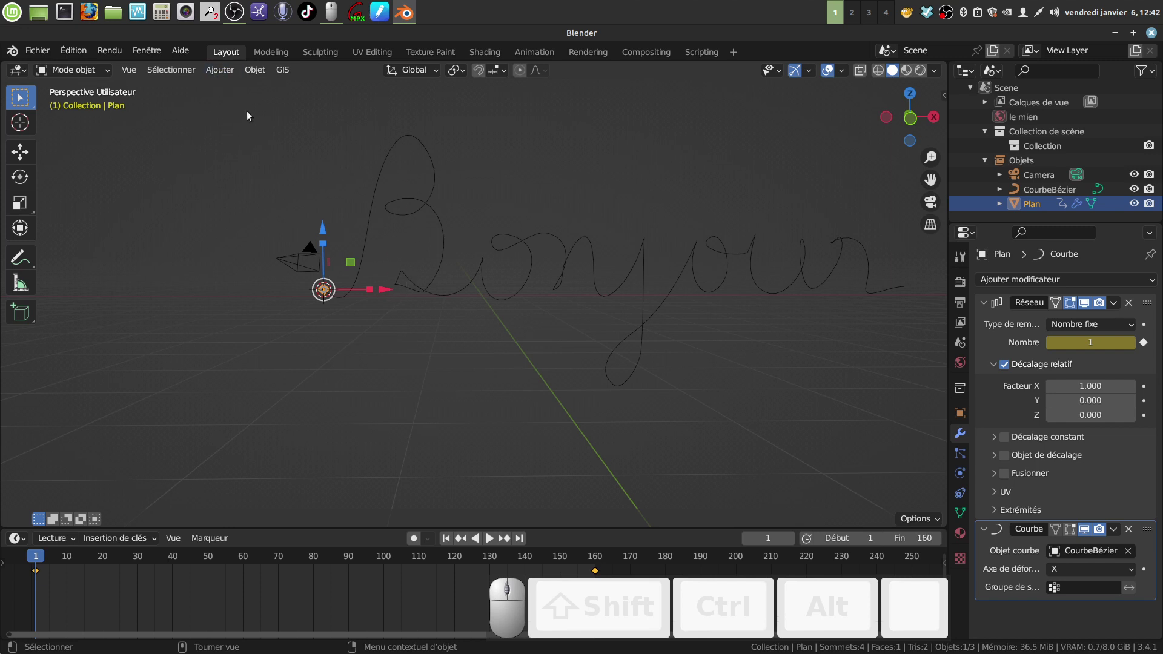
# - Add a Plain Axes empty at the 3D cursor and show its physics properties
pyautogui.click(220, 73)
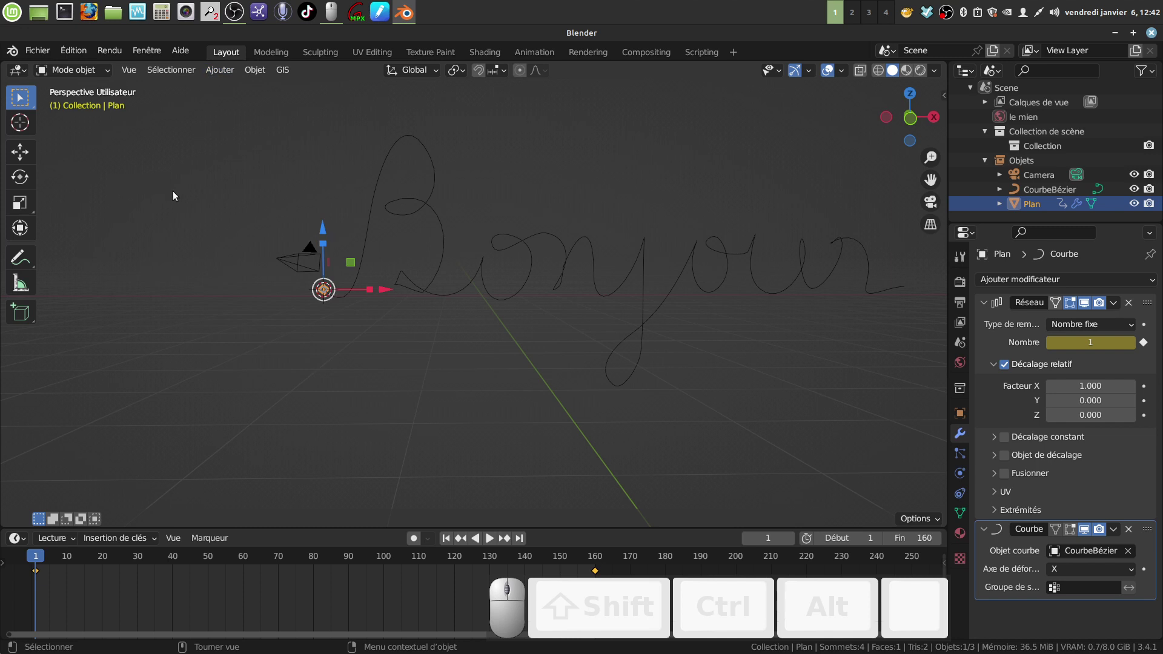
pyautogui.click(263, 169)
pyautogui.click(218, 71)
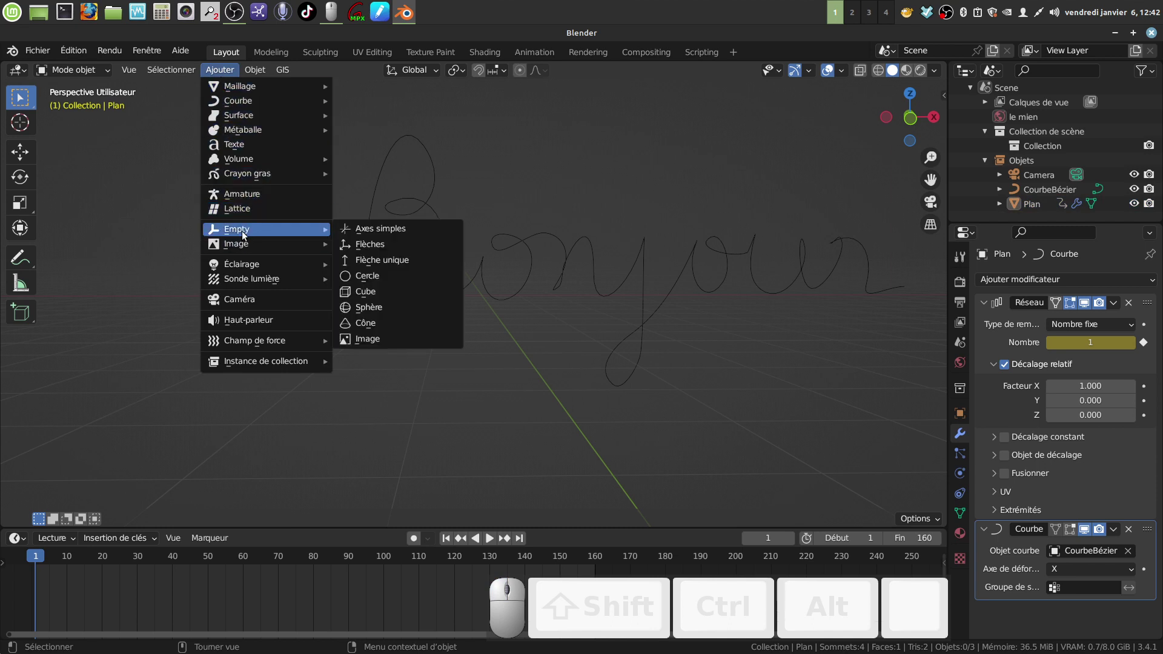
pyautogui.click(367, 229)
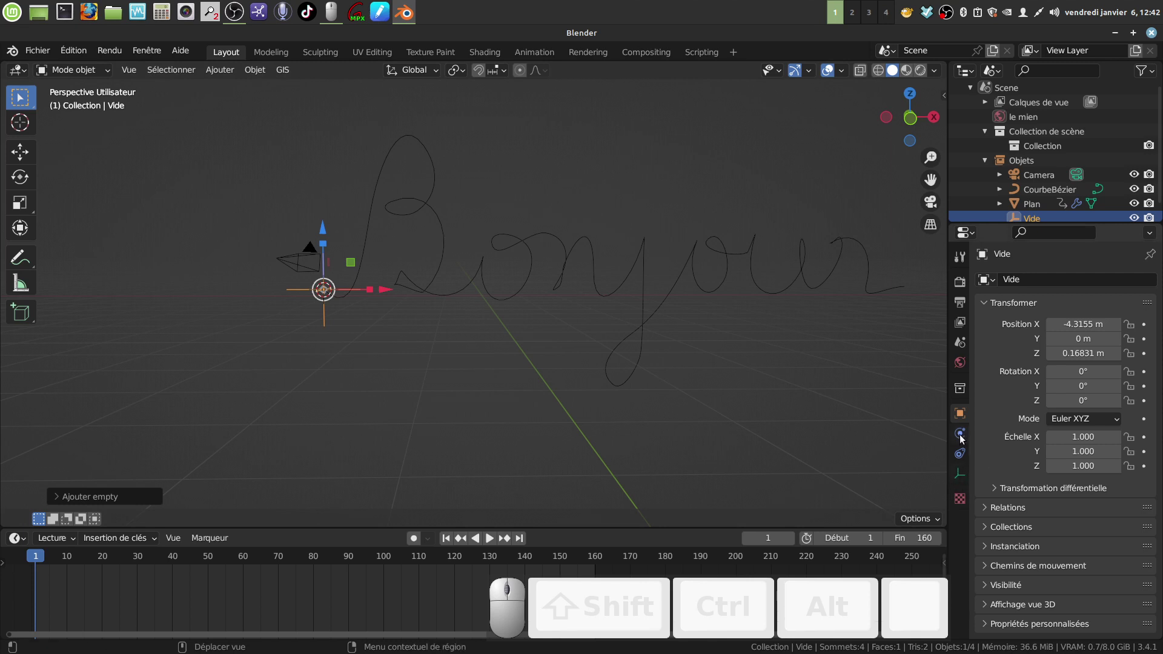
pyautogui.click(961, 436)
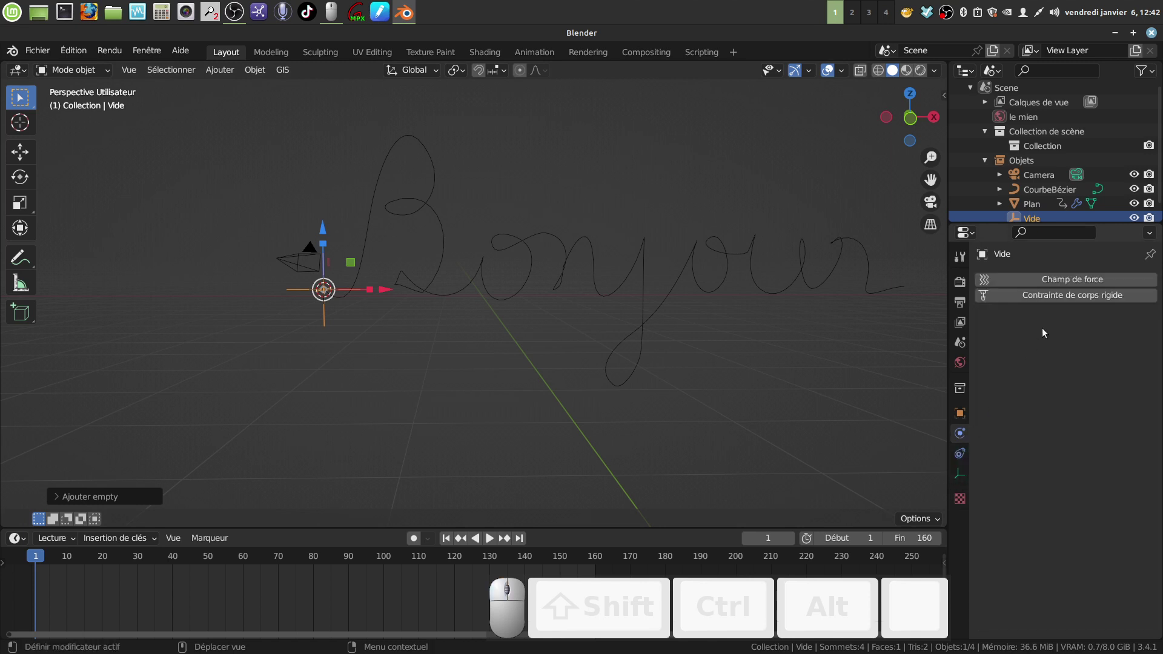
# - Give the empty a Follow Path constraint on CourbeBézier with forward axis X, in front view
pyautogui.click(960, 454)
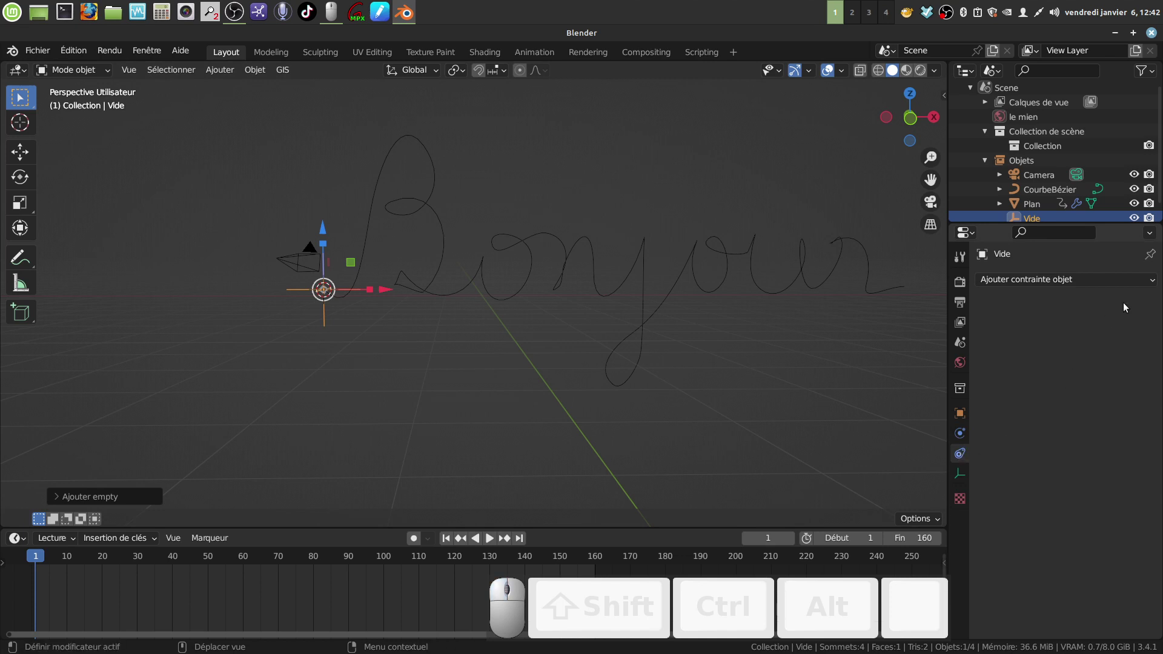
pyautogui.click(1154, 283)
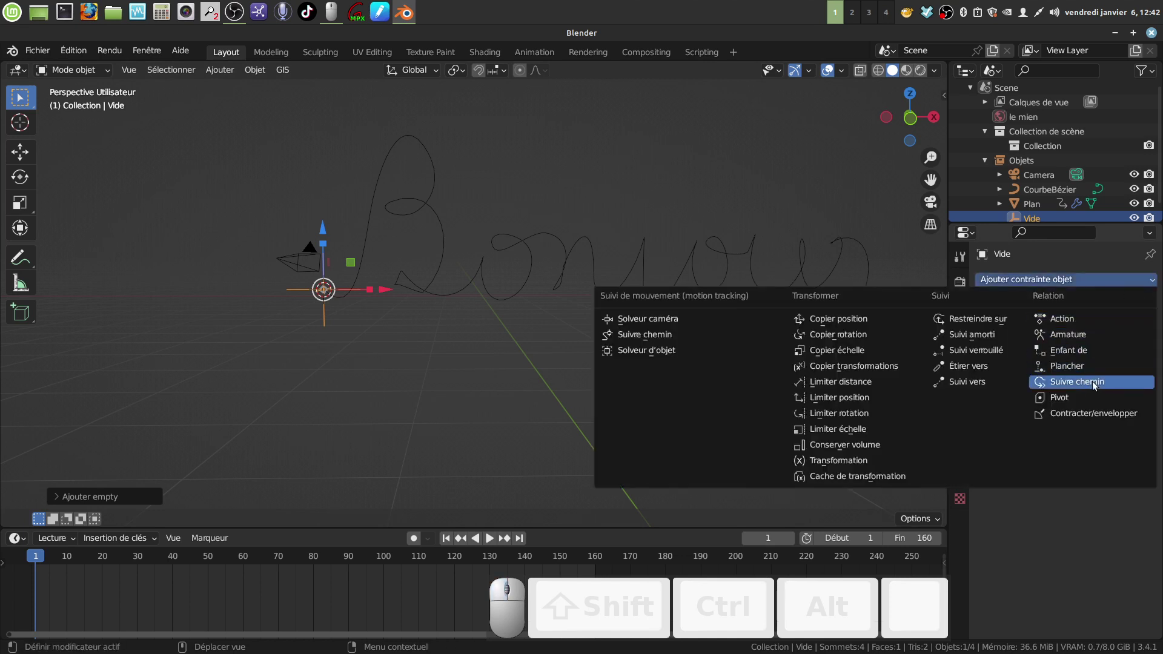
pyautogui.click(1095, 382)
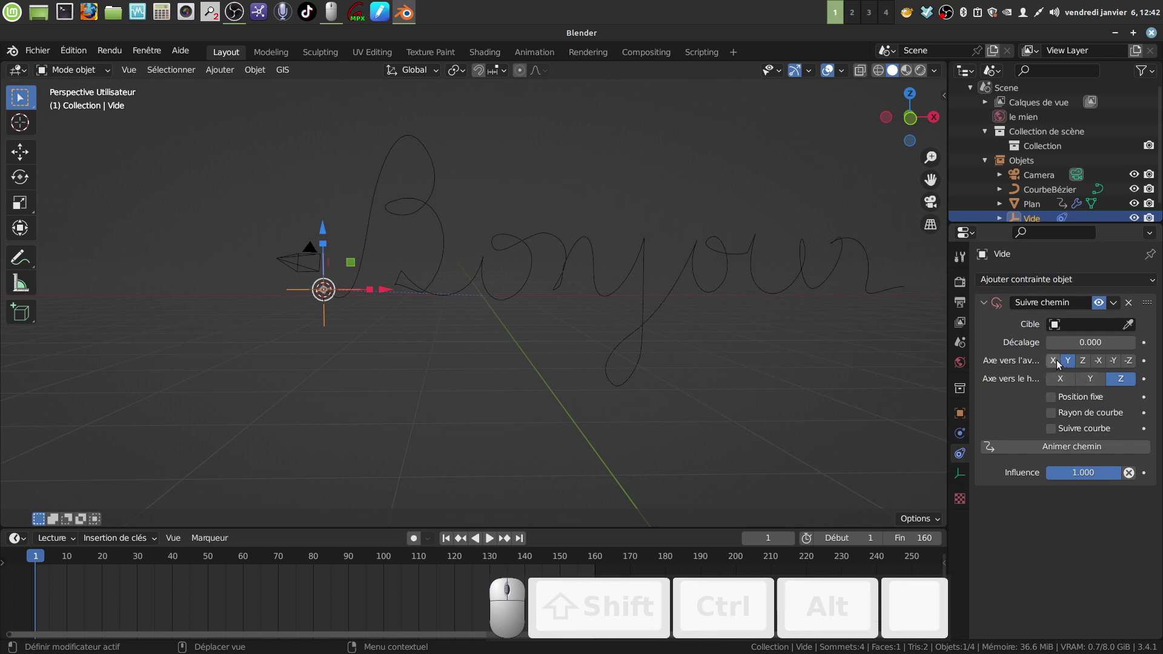
pyautogui.click(1055, 362)
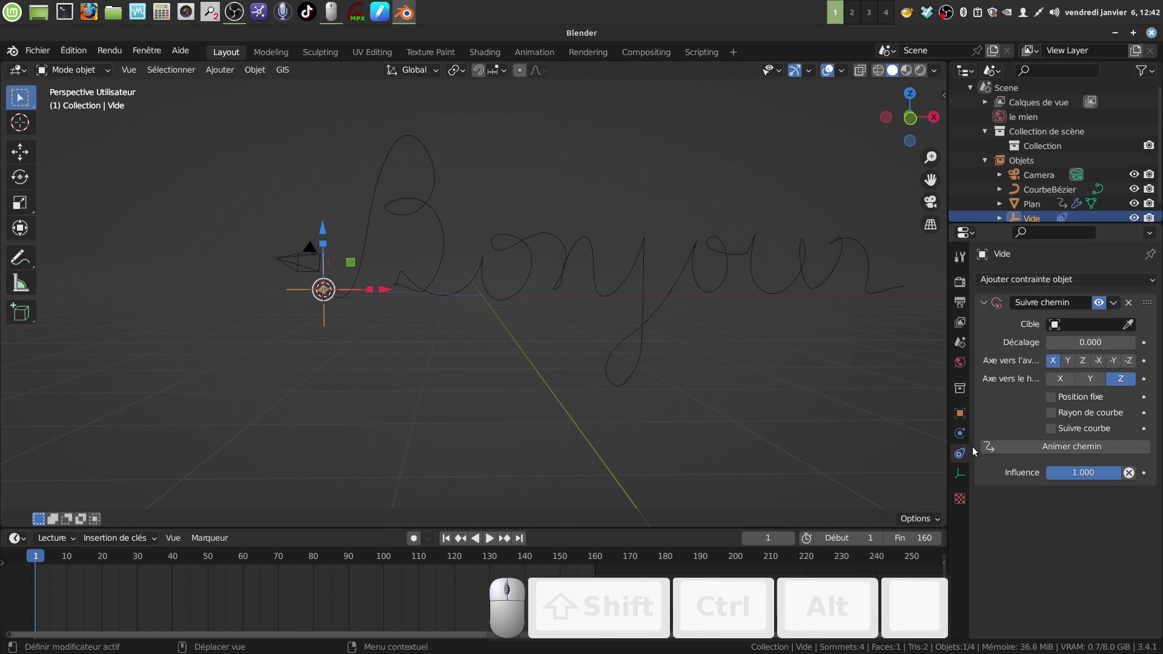
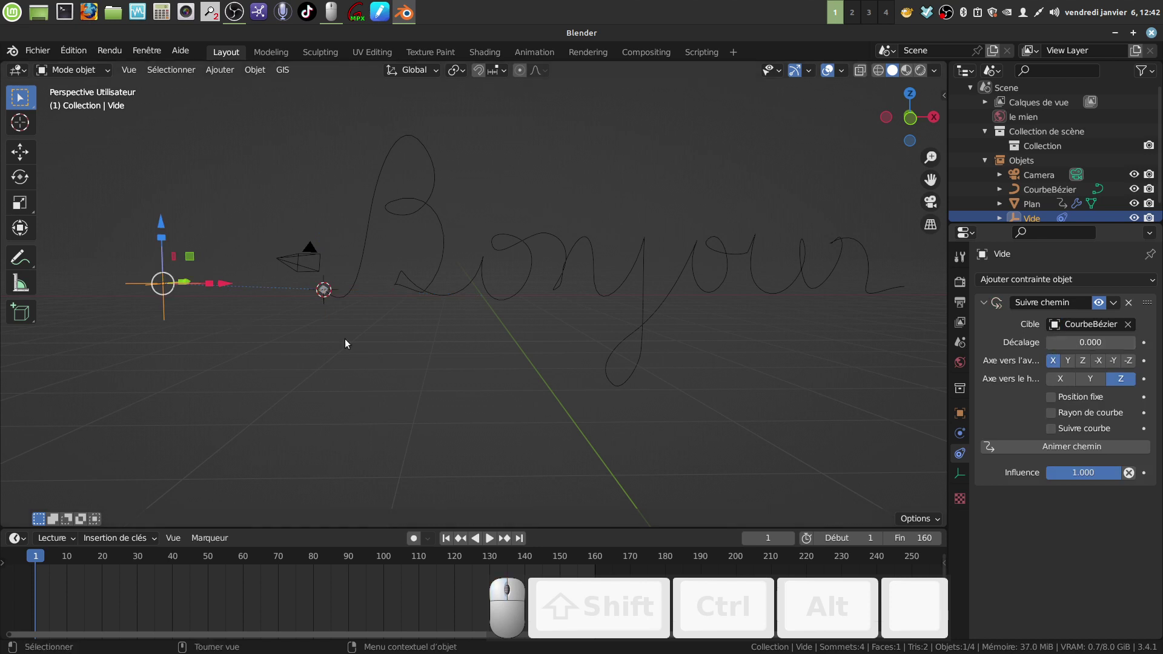
pyautogui.press('KP_1')
pyautogui.middleClick(349, 343)
# - Move the path-following empty onto the starting point of the Bonjour curve
pyautogui.press('g')
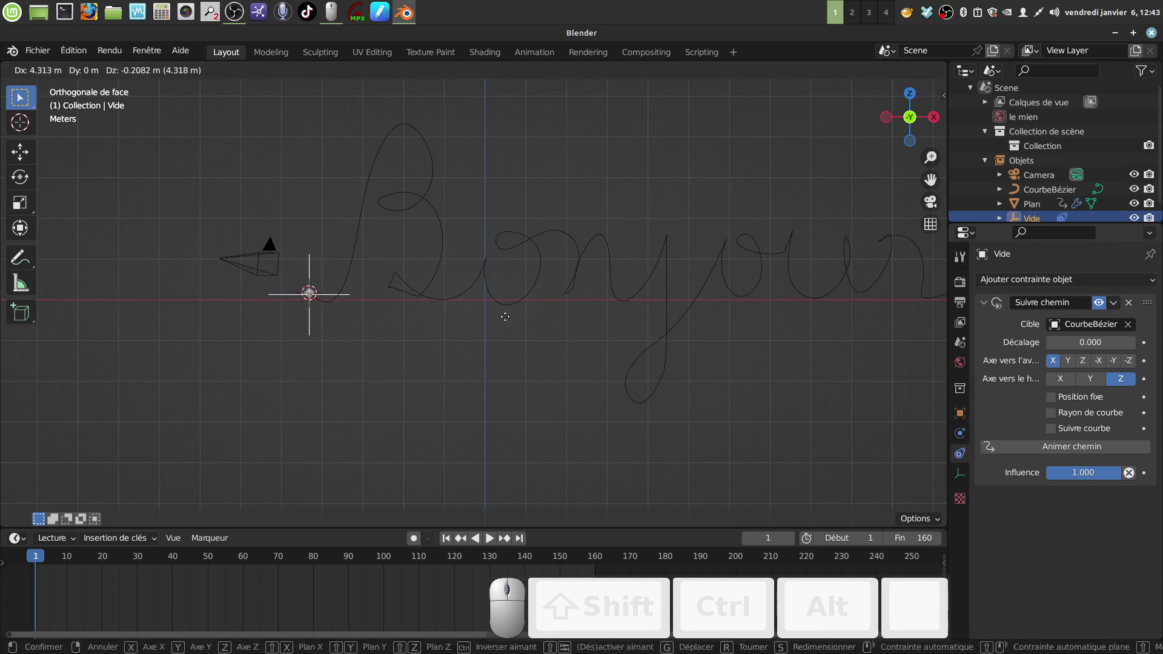
pyautogui.click(508, 319)
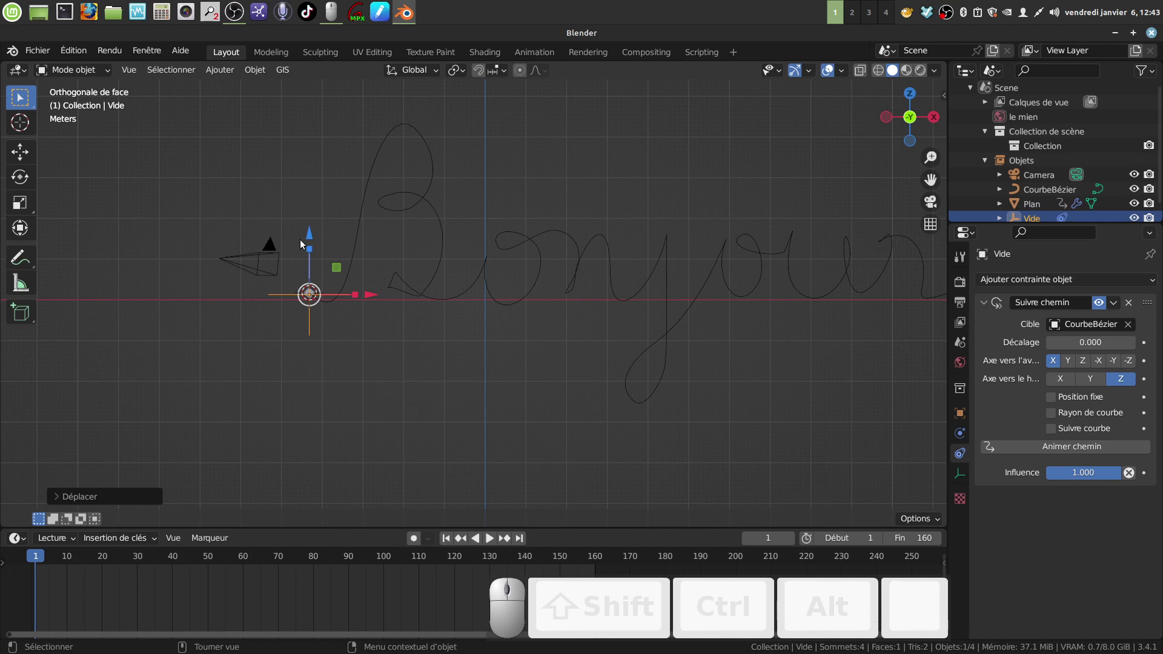
pyautogui.moveTo(312, 234); pyautogui.dragTo(324, 296)
pyautogui.moveTo(309, 289); pyautogui.dragTo(908, 361)
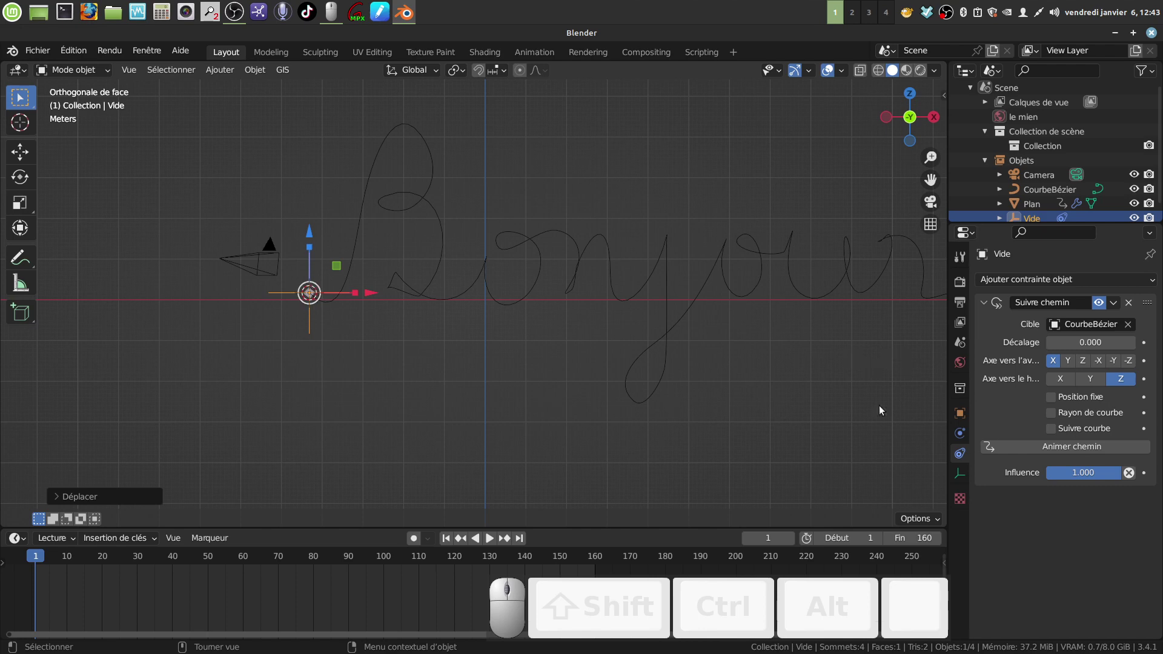
pyautogui.click(1047, 447)
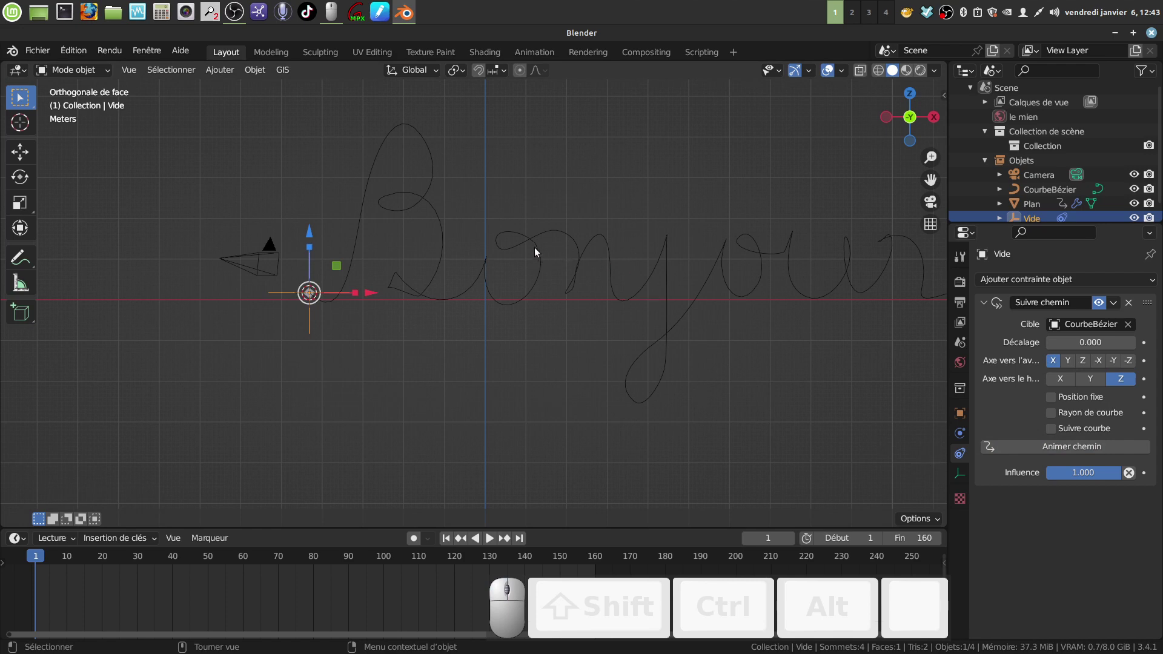
# - Set the Bonjour curve's Path Animation duration to 160 frames
pyautogui.click(539, 236)
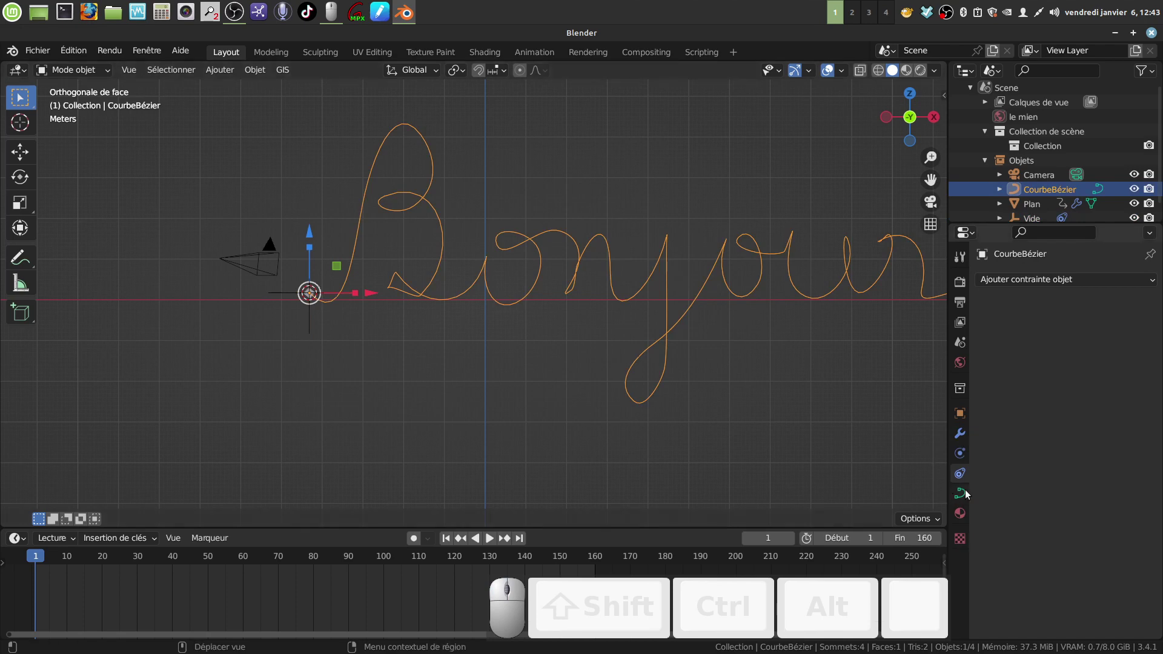
pyautogui.click(966, 494)
pyautogui.scroll(-3)
pyautogui.scroll(-3)
pyautogui.click(987, 593)
pyautogui.scroll(-3)
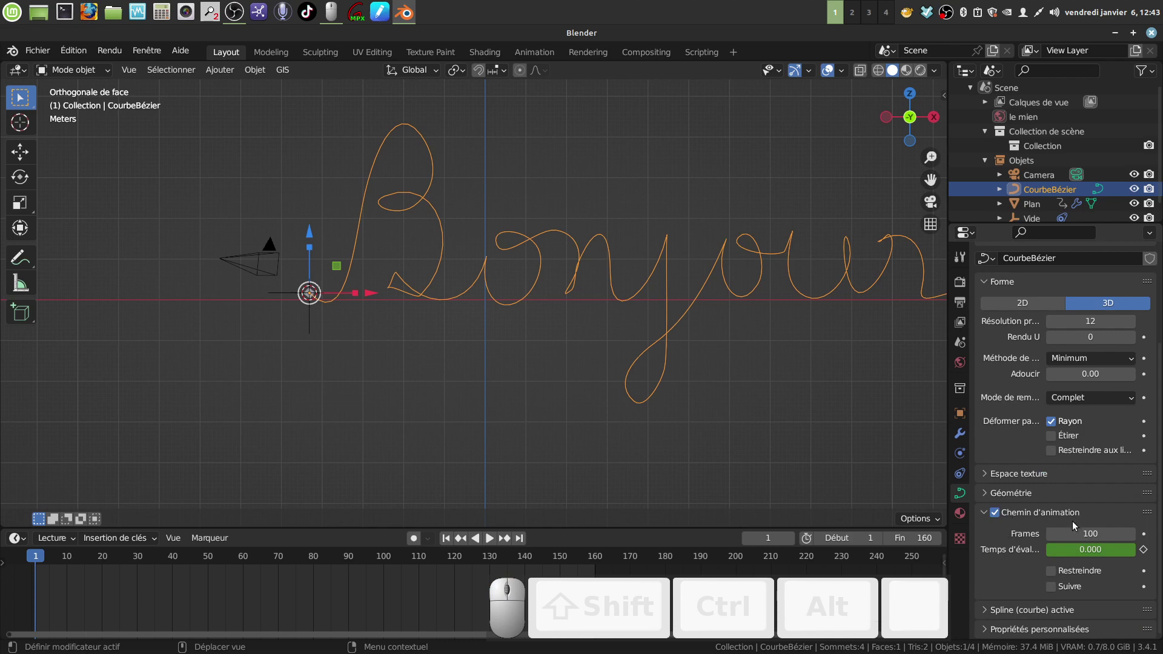
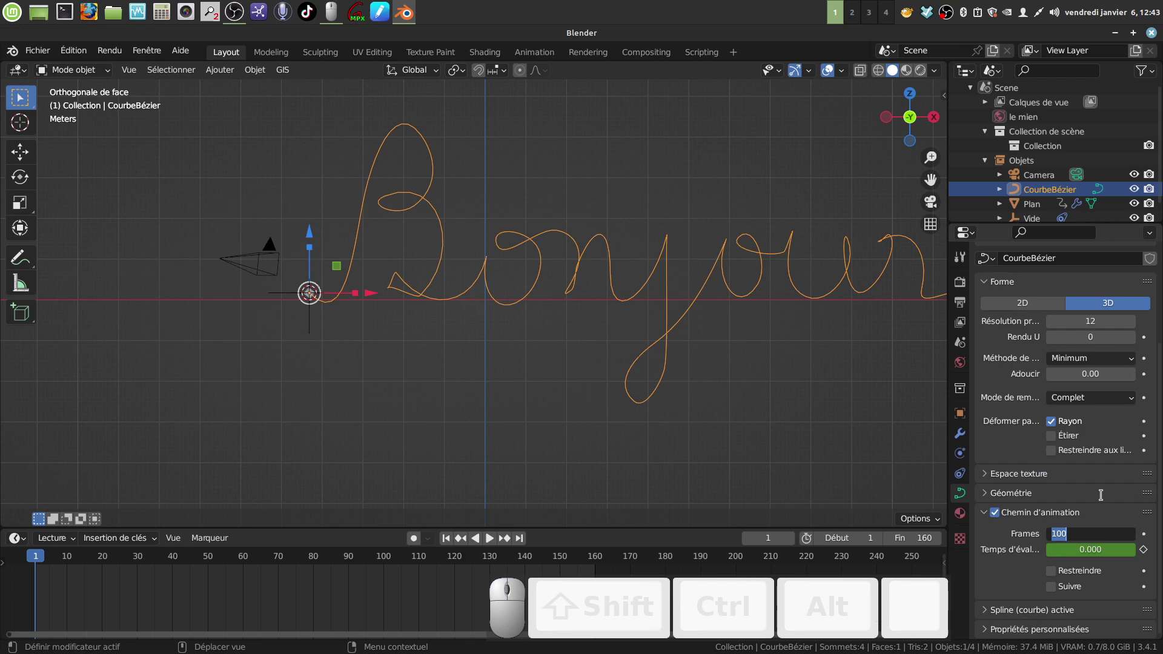
pyautogui.press('BackSpace')
pyautogui.press('KP_1')
pyautogui.press('KP_6')
pyautogui.press('KP_0')
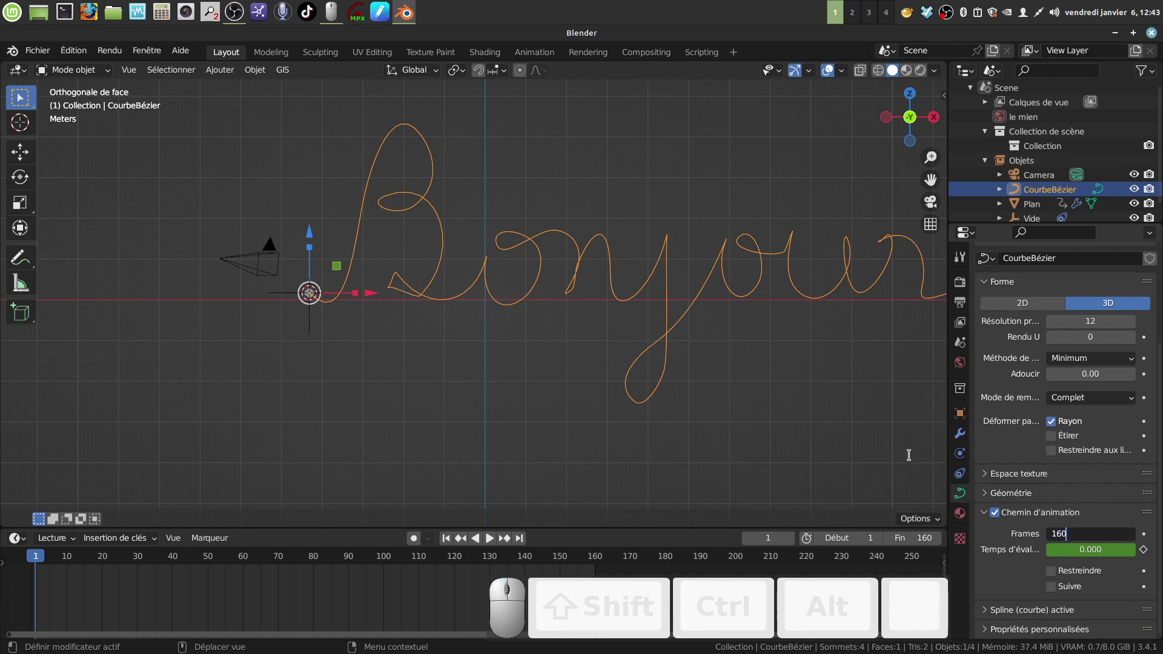
pyautogui.click(908, 456)
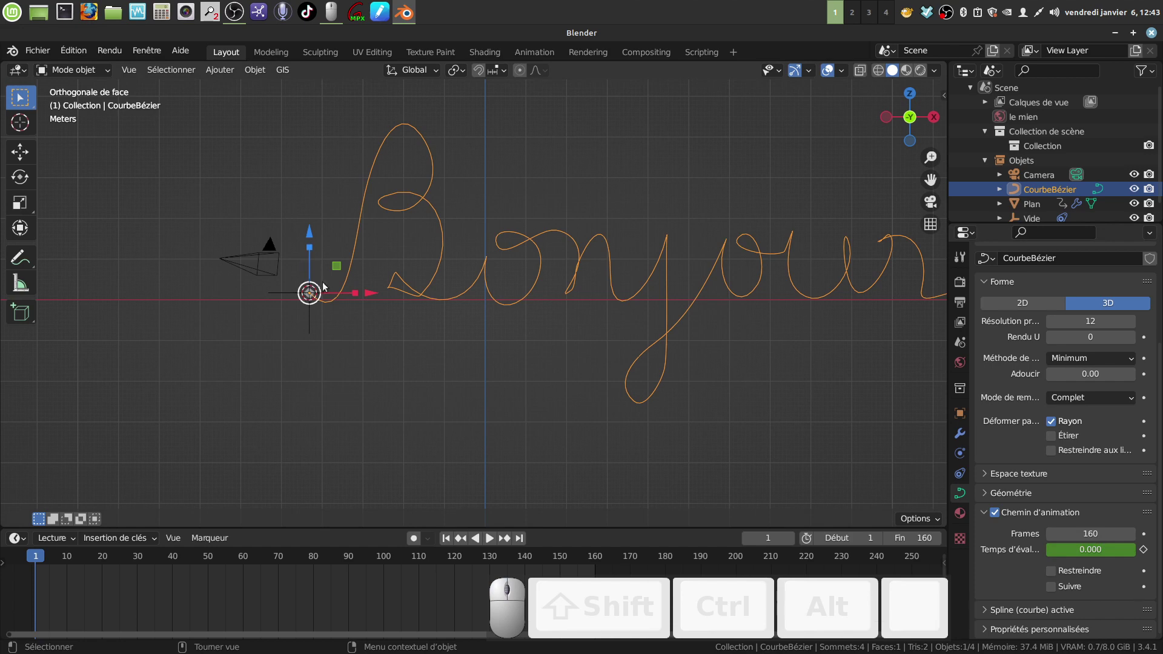
# - Preview the animation so the tube grows along the word, then return to frame 1
pyautogui.scroll(-3)
pyautogui.middleClick(425, 424)
pyautogui.click(445, 436)
pyautogui.scroll(3)
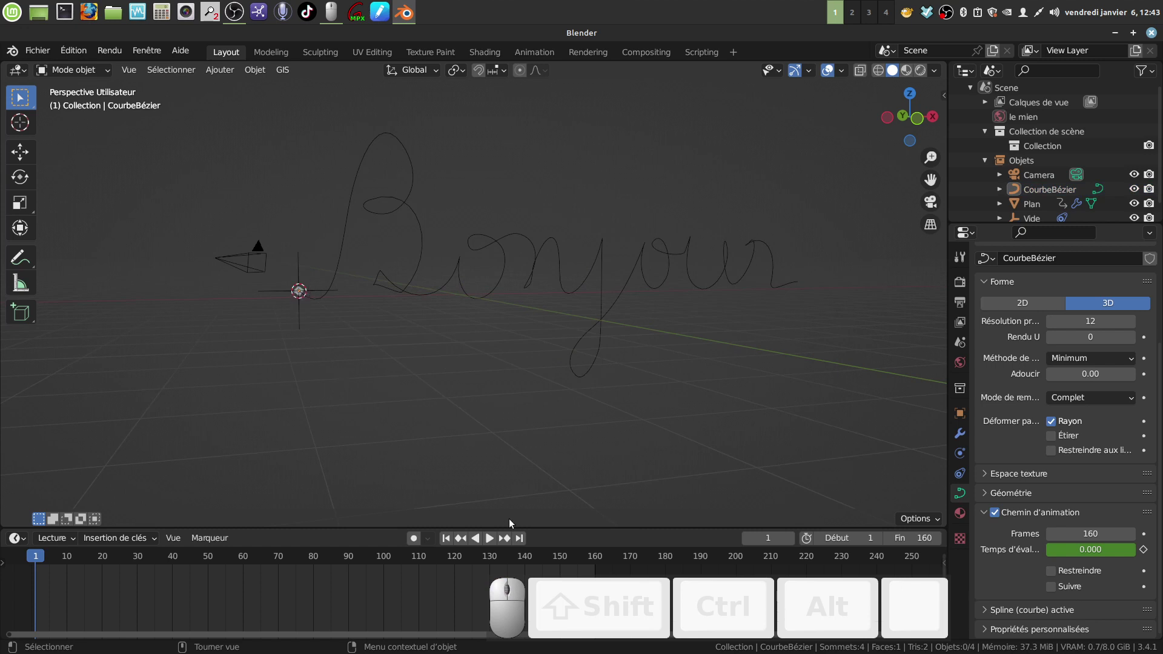
pyautogui.click(490, 537)
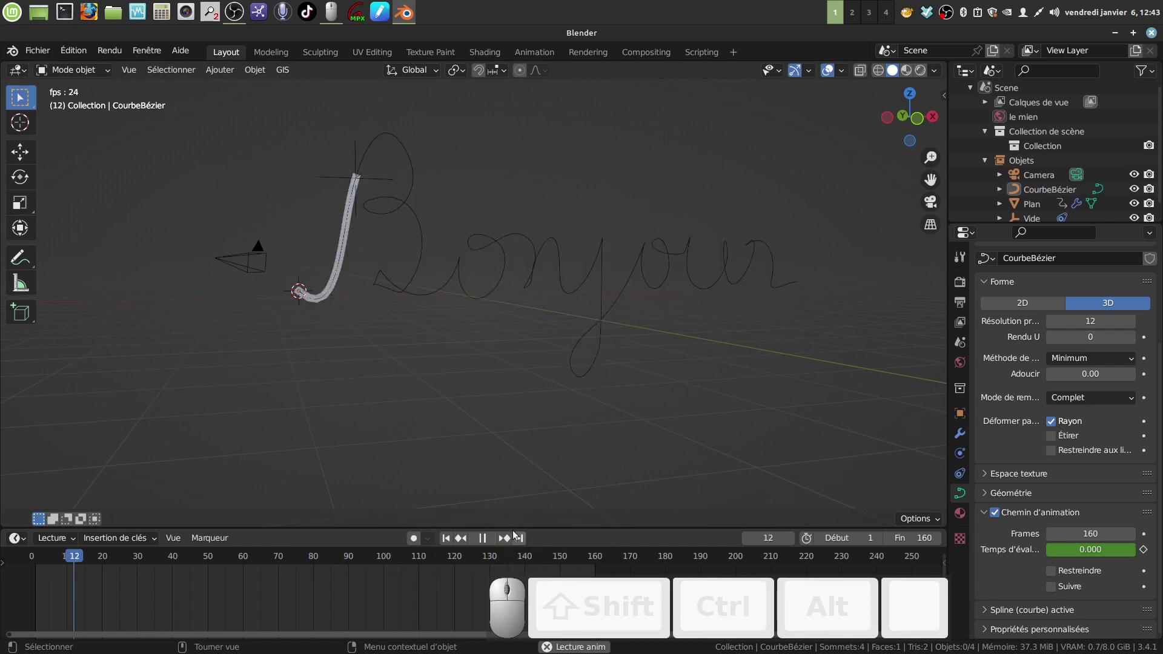
pyautogui.click(491, 540)
pyautogui.moveTo(173, 557); pyautogui.dragTo(412, 386)
pyautogui.scroll(-3)
pyautogui.moveTo(479, 357); pyautogui.dragTo(490, 362)
pyautogui.middleClick(499, 344)
pyautogui.middleClick(466, 349)
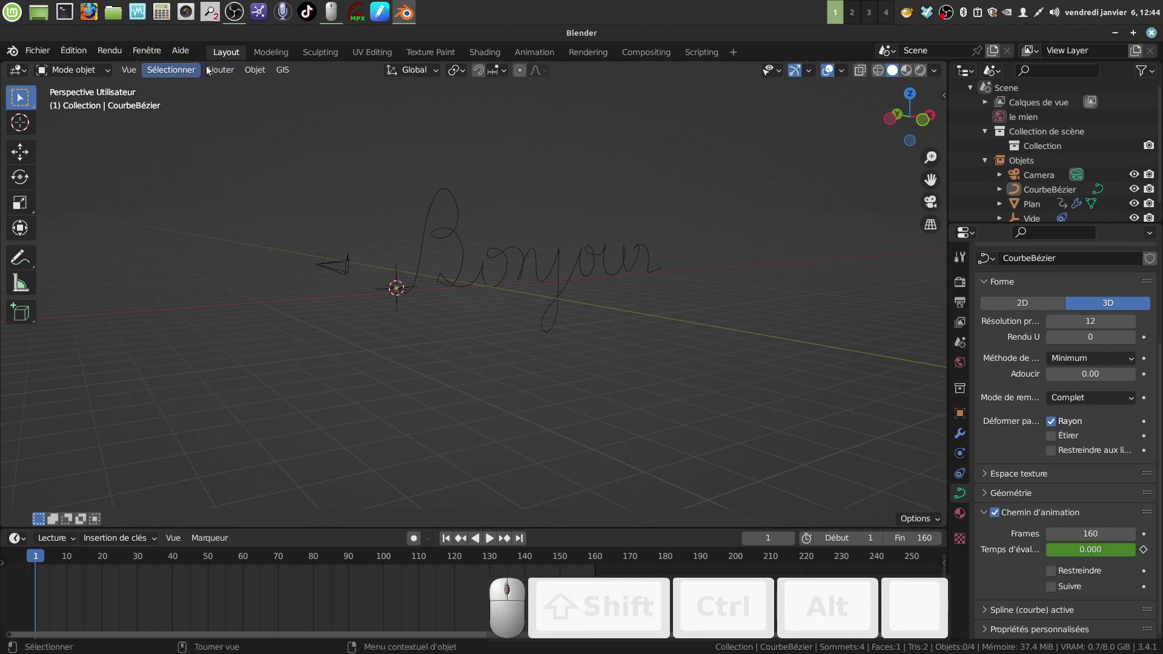
# - Add a cylinder mesh at Bonjour's starting point
pyautogui.click(231, 73)
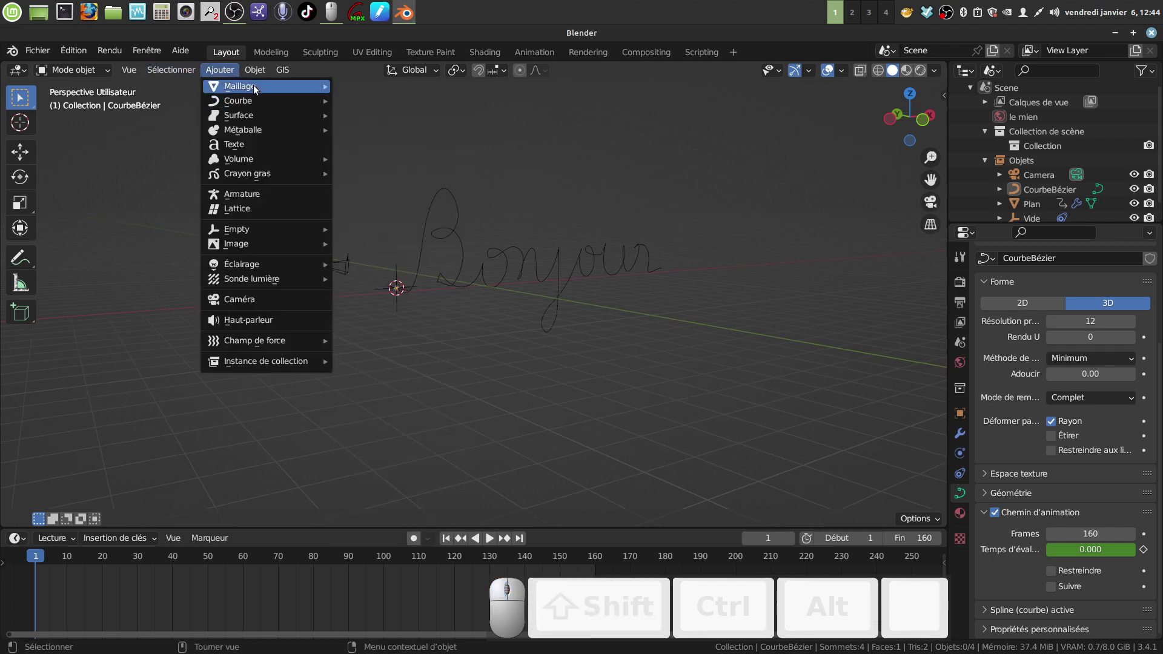
pyautogui.click(393, 161)
pyautogui.middleClick(488, 335)
pyautogui.scroll(-3)
pyautogui.moveTo(458, 255); pyautogui.dragTo(567, 334)
pyautogui.middleClick(515, 344)
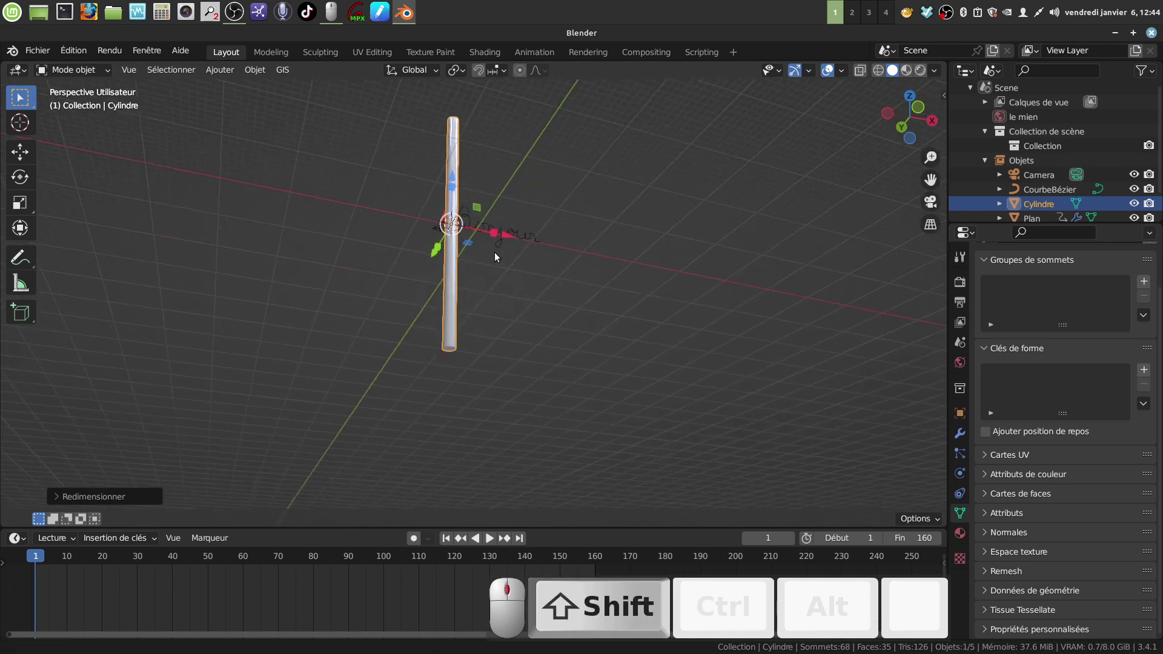
pyautogui.middleClick(490, 365)
# - Scale the cylinder down into a thin pencil shape with a pointed tip
pyautogui.press('s')
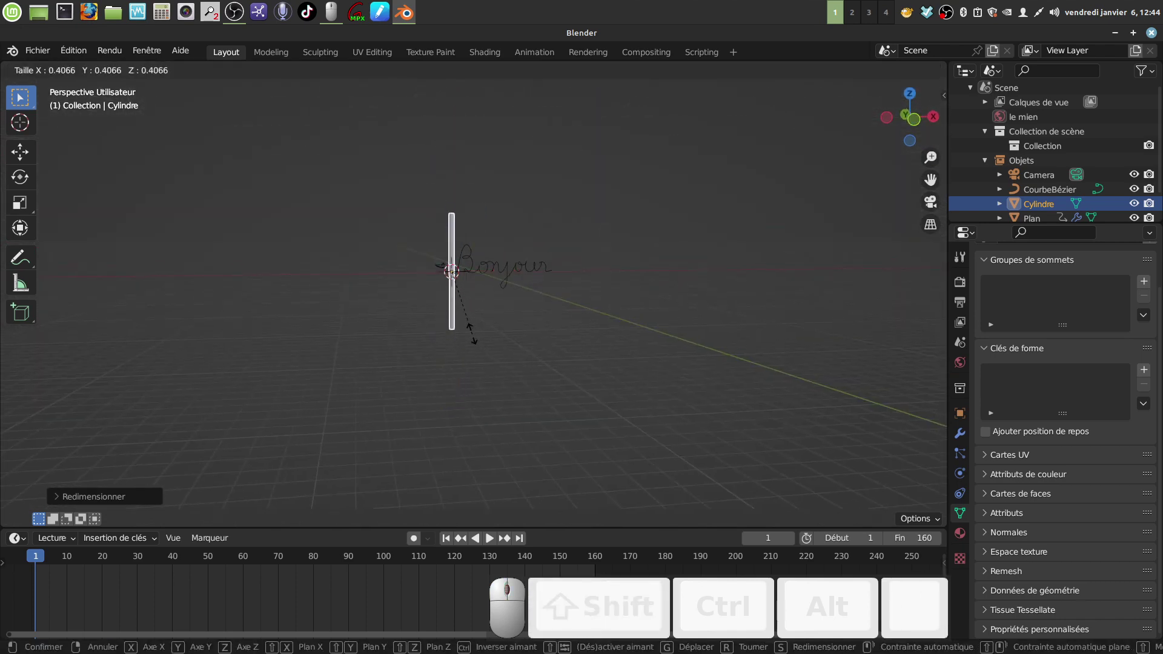
pyautogui.click(469, 334)
pyautogui.scroll(3)
pyautogui.moveTo(487, 327); pyautogui.dragTo(492, 339)
pyautogui.press('s')
pyautogui.click(492, 337)
pyautogui.scroll(3)
pyautogui.press('Delete')
pyautogui.middleClick(451, 321)
pyautogui.press('Delete')
pyautogui.middleClick(441, 330)
pyautogui.press('`')
pyautogui.moveTo(424, 349); pyautogui.dragTo(410, 393)
# - In Edit Mode, move the cylinder's origin to its lower tip via Quick Favourites
pyautogui.press('Tab')
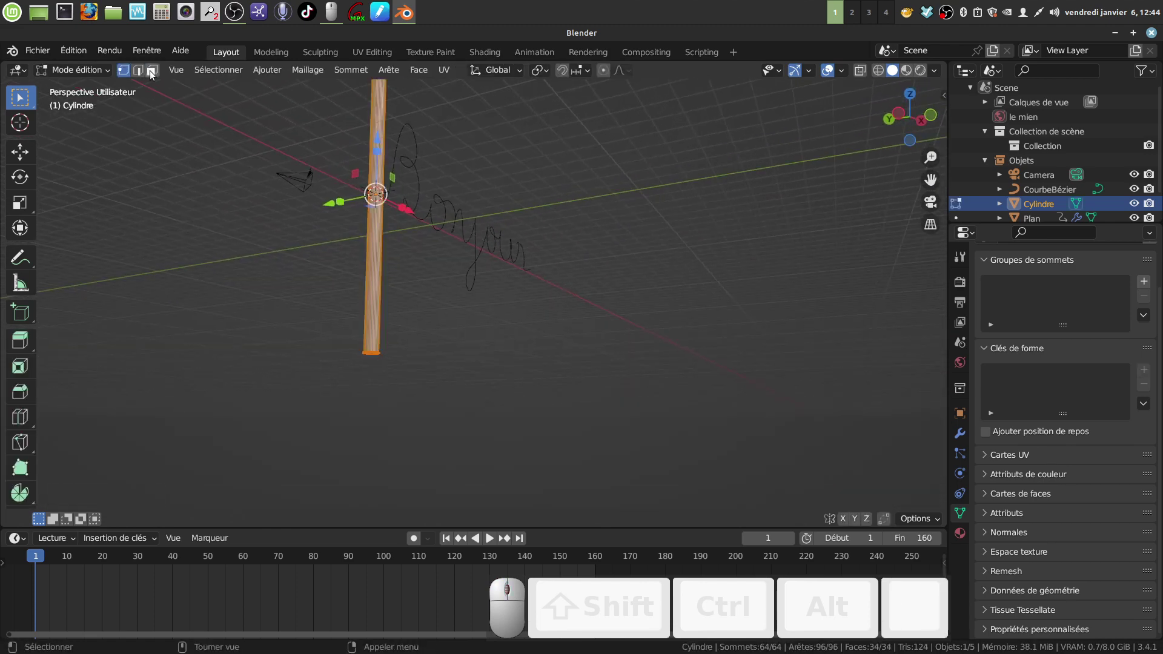
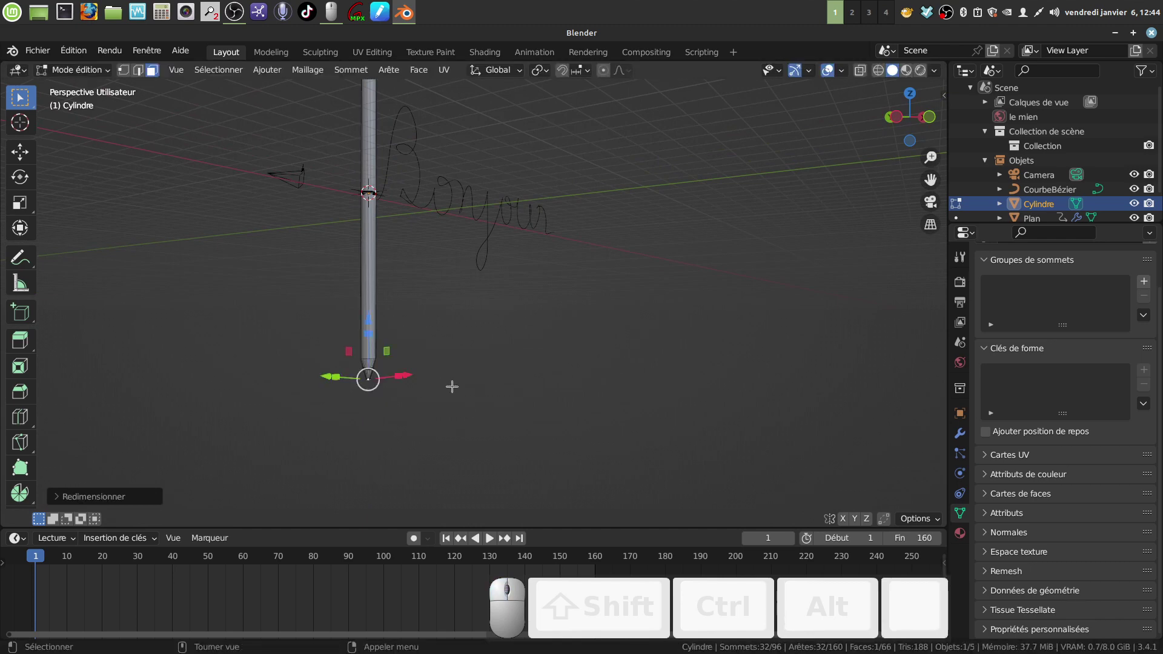
pyautogui.press('q')
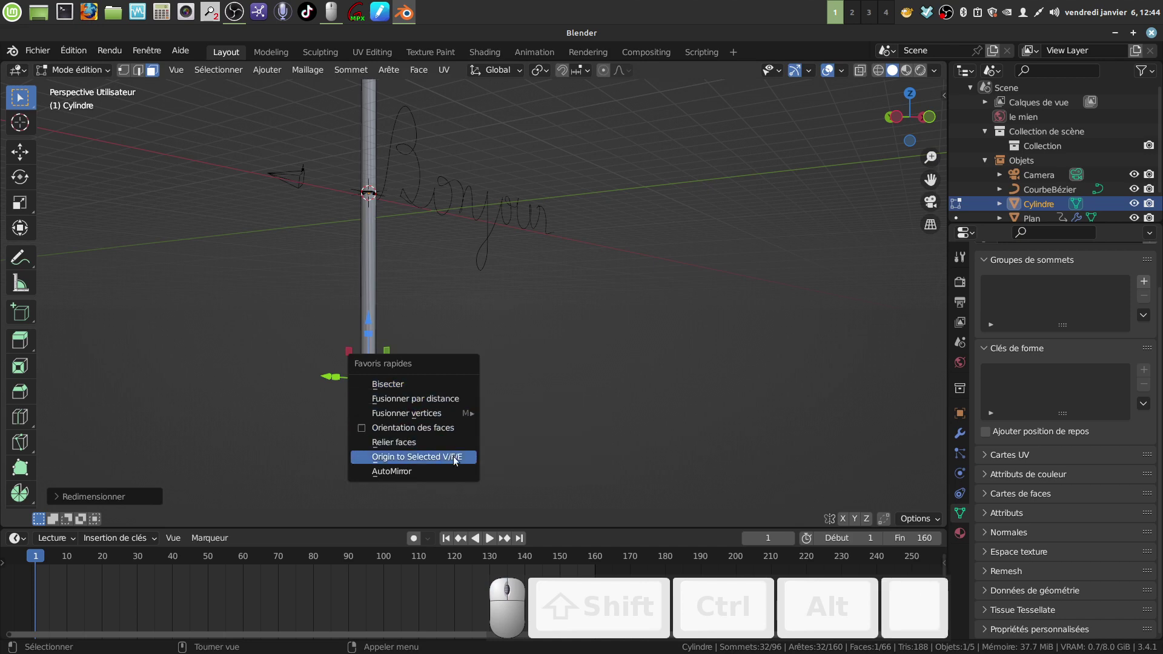
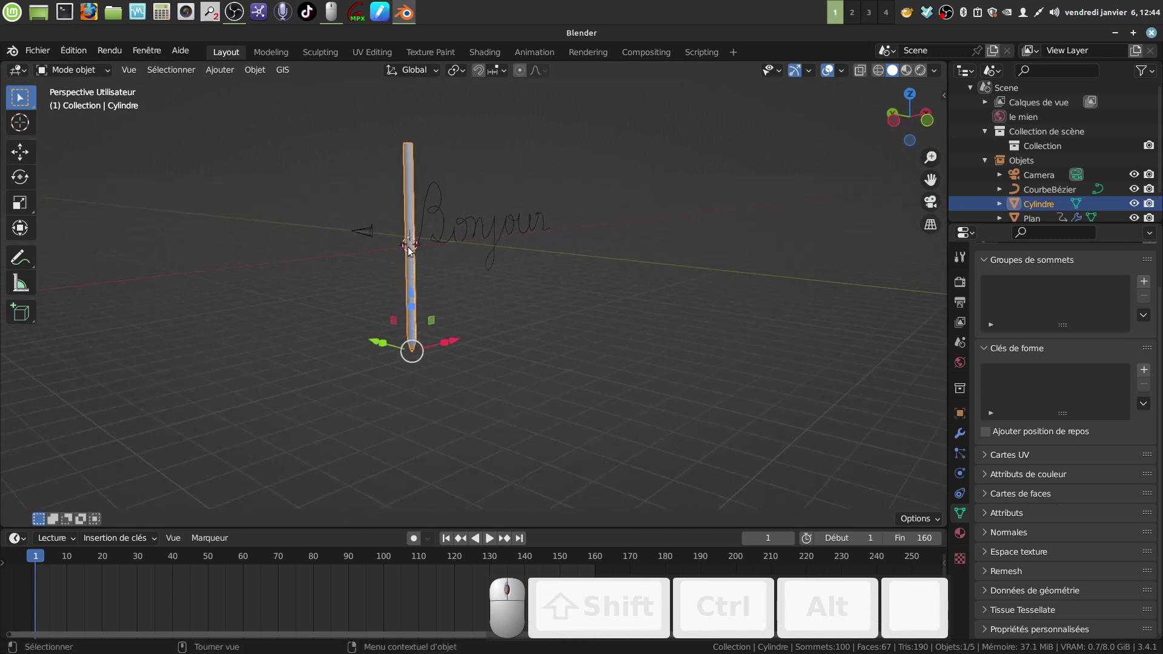
pyautogui.scroll(3)
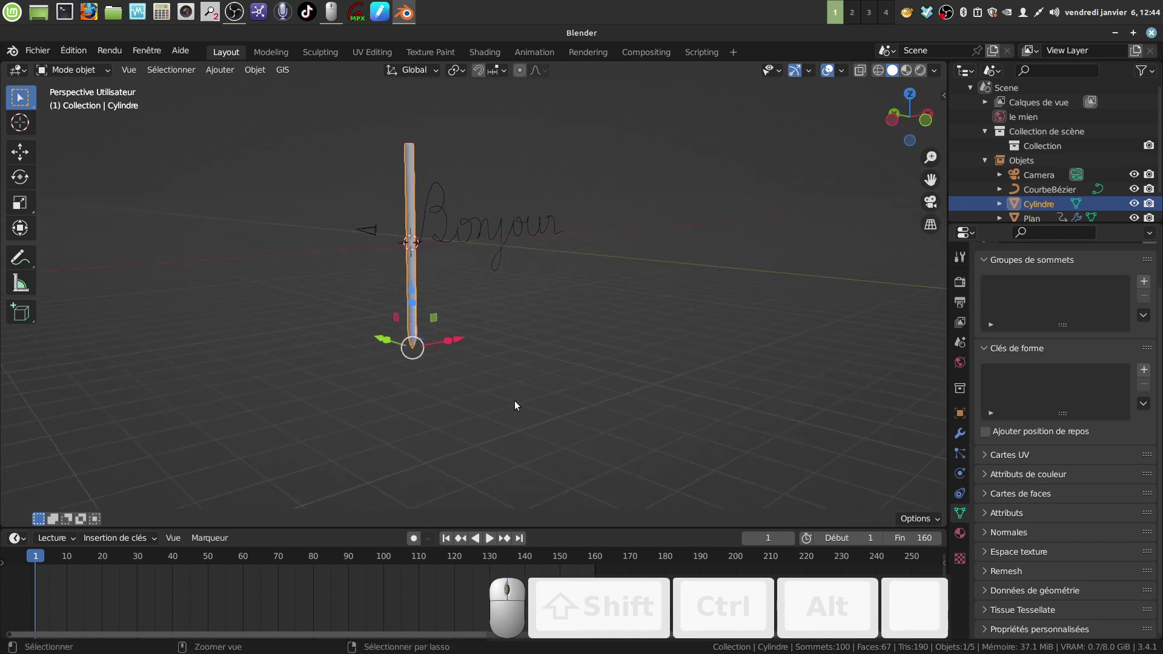
# - Snap the pencil cylinder so its tip sits on the 3D cursor
pyautogui.press('ctrl+s')
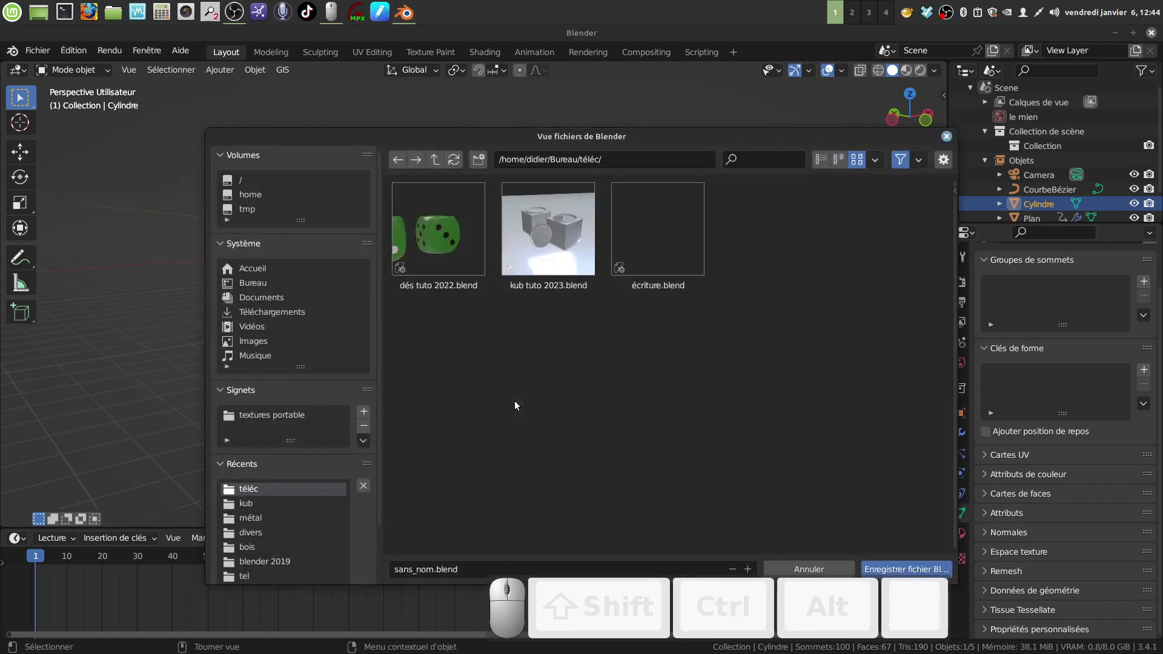
pyautogui.click(810, 568)
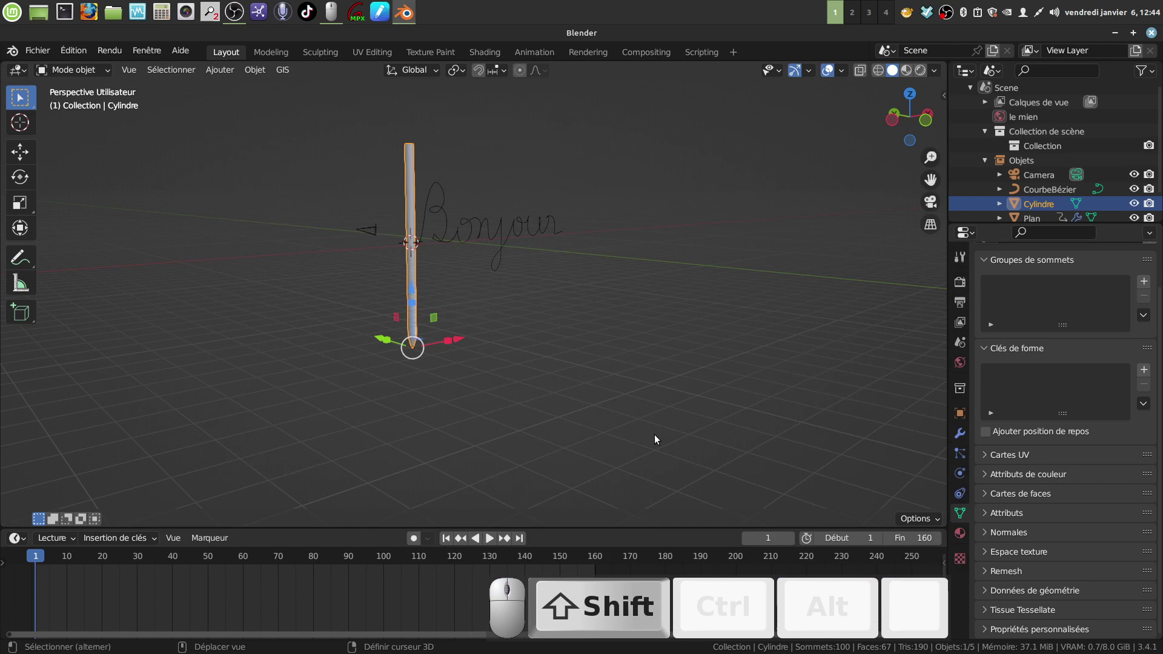
pyautogui.press('shift+s')
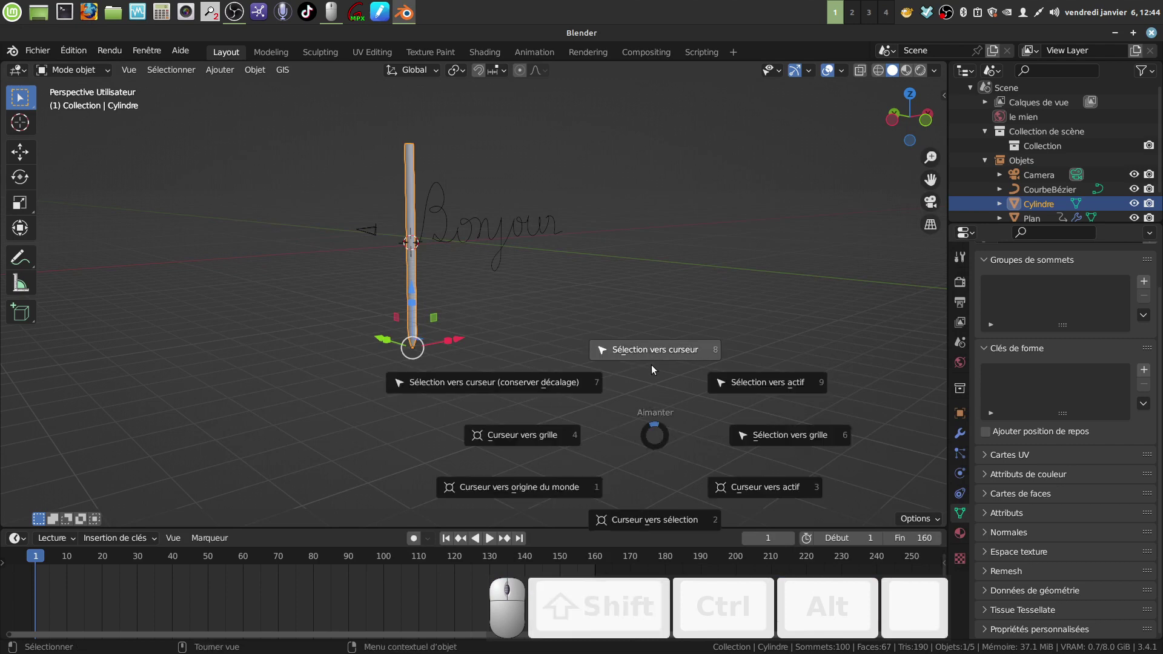
pyautogui.click(663, 353)
# - Switch to the Left orthographic view of the cylinder
pyautogui.moveTo(512, 290); pyautogui.dragTo(592, 280)
pyautogui.press('ctrl+KP_3')
pyautogui.middleClick(592, 280)
pyautogui.moveTo(585, 281); pyautogui.dragTo(569, 362)
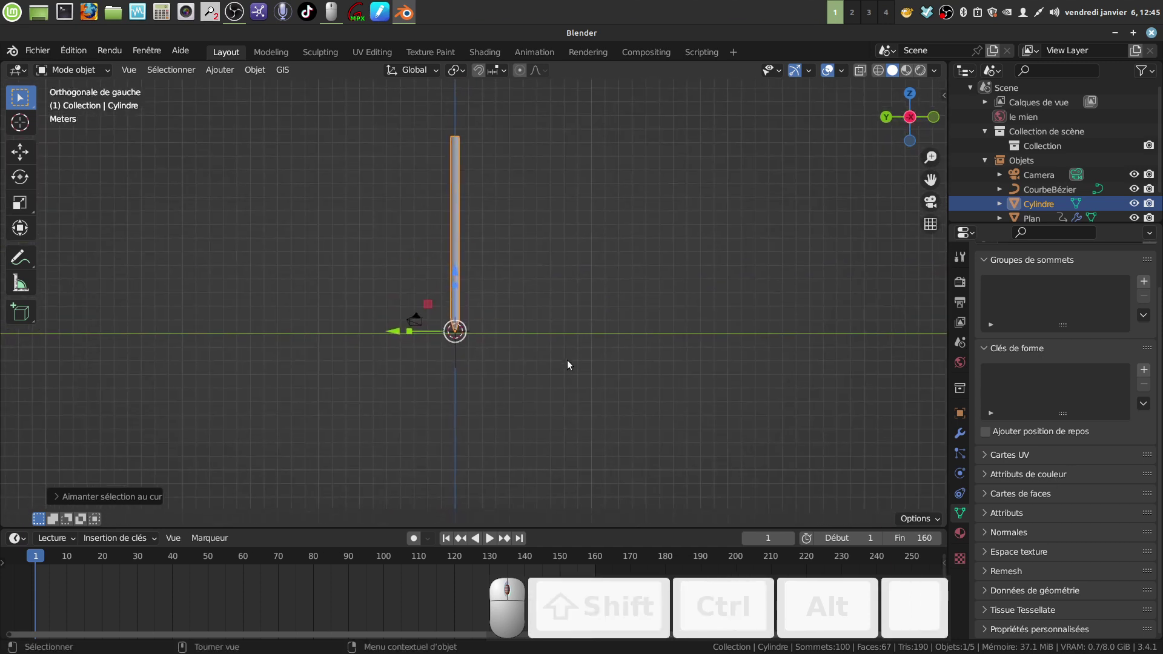
# - Rotate the cylinder, including about X, so it leans at an angle over the lettering
pyautogui.press('r')
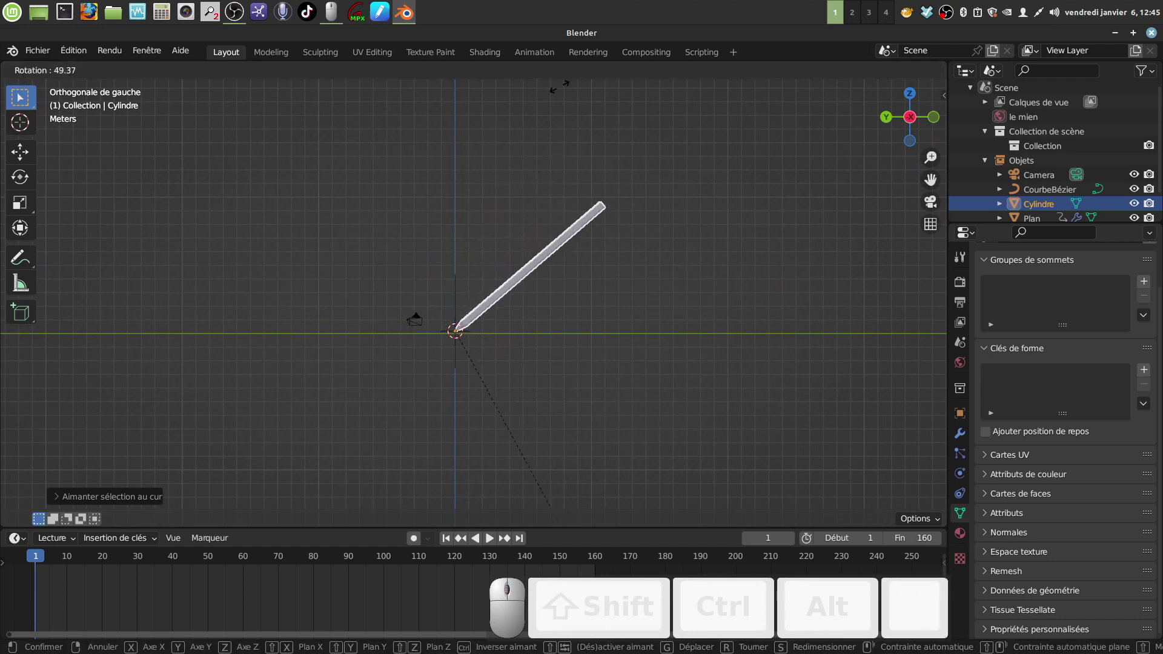
pyautogui.click(556, 91)
pyautogui.scroll(3)
pyautogui.moveTo(578, 105); pyautogui.dragTo(582, 95)
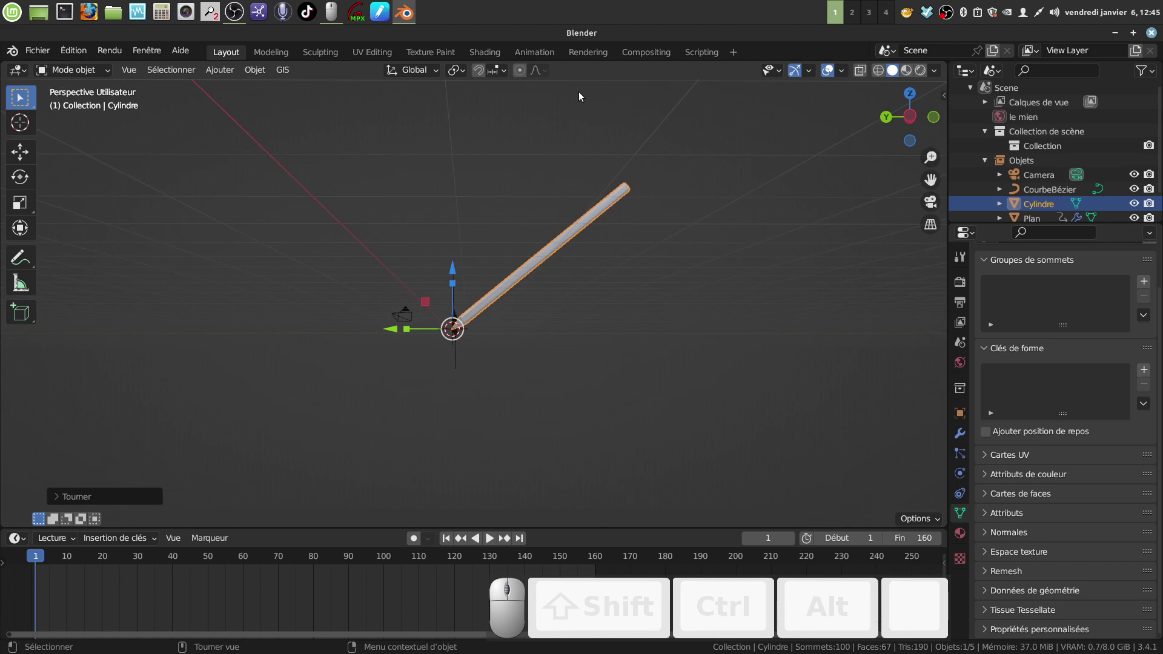
pyautogui.middleClick(583, 93)
pyautogui.scroll(3)
pyautogui.scroll(3)
pyautogui.press('r')
pyautogui.press('x')
pyautogui.click(573, 320)
pyautogui.moveTo(572, 332); pyautogui.dragTo(555, 329)
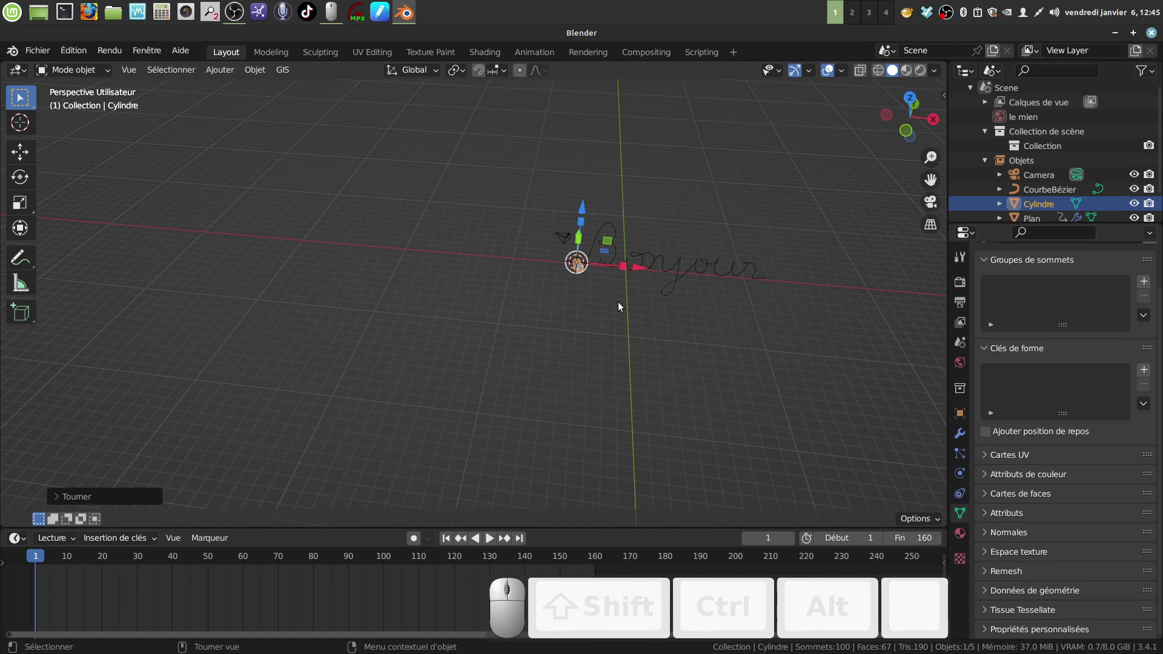
# - Adjust the rod's tilt again and inspect that its tip rests on Bonjour's start
pyautogui.moveTo(631, 295); pyautogui.dragTo(646, 362)
pyautogui.middleClick(686, 427)
pyautogui.press('r')
pyautogui.click(671, 453)
pyautogui.moveTo(665, 417); pyautogui.dragTo(717, 470)
pyautogui.middleClick(714, 463)
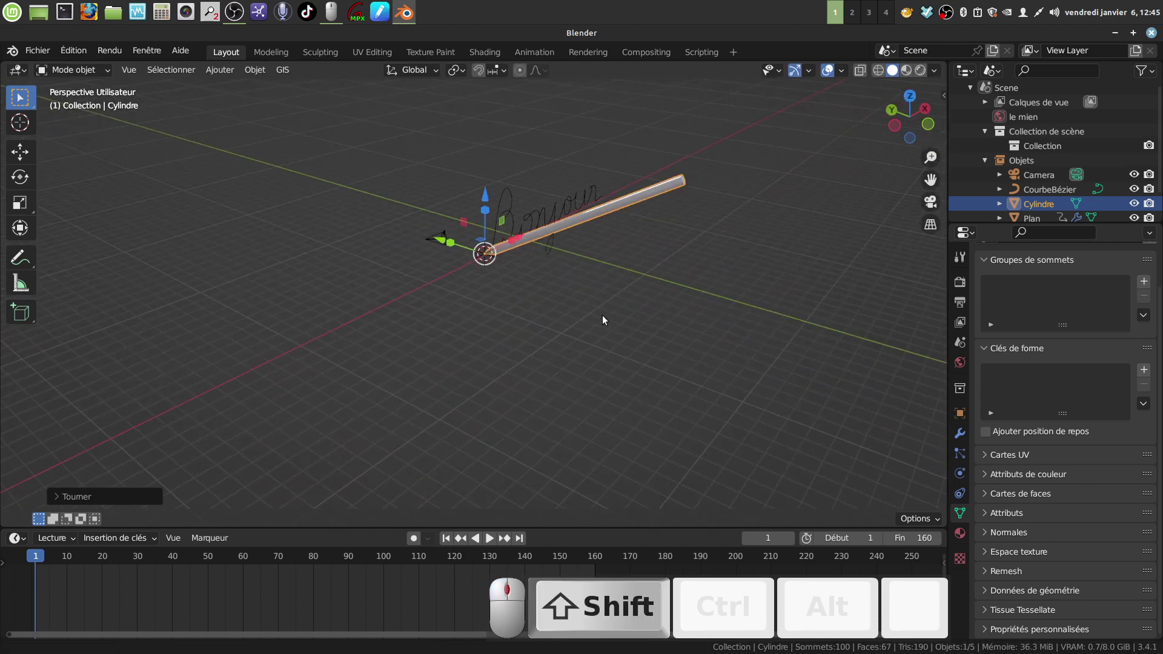
pyautogui.middleClick(611, 372)
pyautogui.scroll(3)
pyautogui.middleClick(481, 352)
pyautogui.middleClick(493, 357)
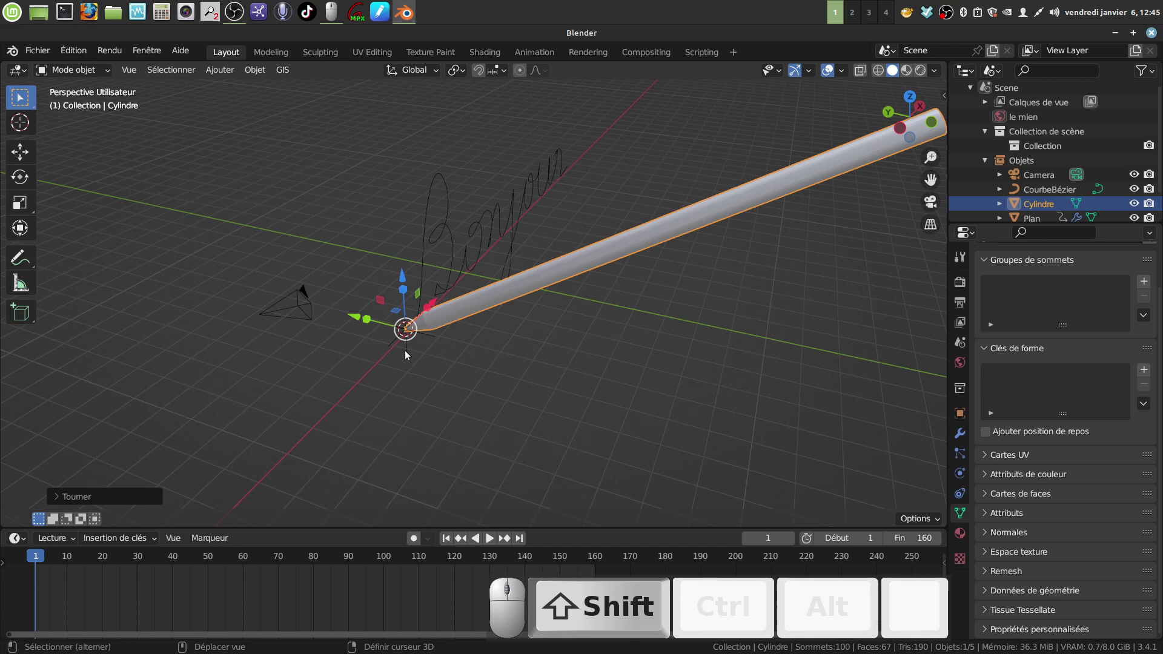
# - Add an empty and parent the pencil to it so it follows the Bonjour path
pyautogui.click(407, 352)
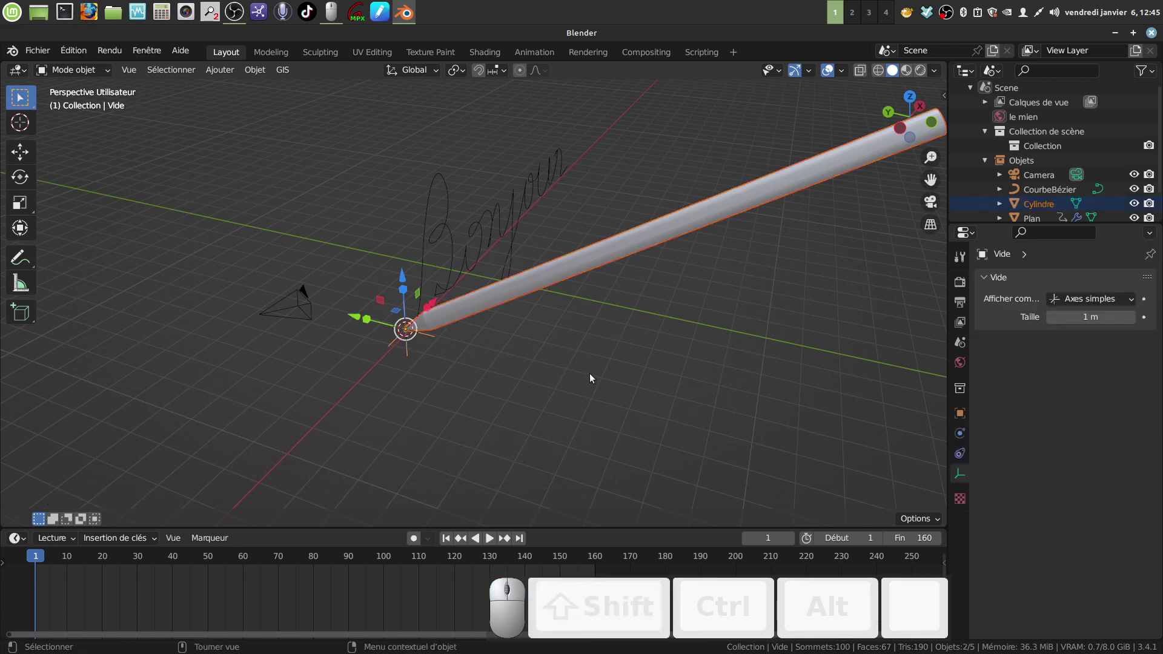
pyautogui.press('ctrl+p')
pyautogui.click(591, 375)
pyautogui.moveTo(643, 334); pyautogui.dragTo(588, 258)
pyautogui.click(638, 323)
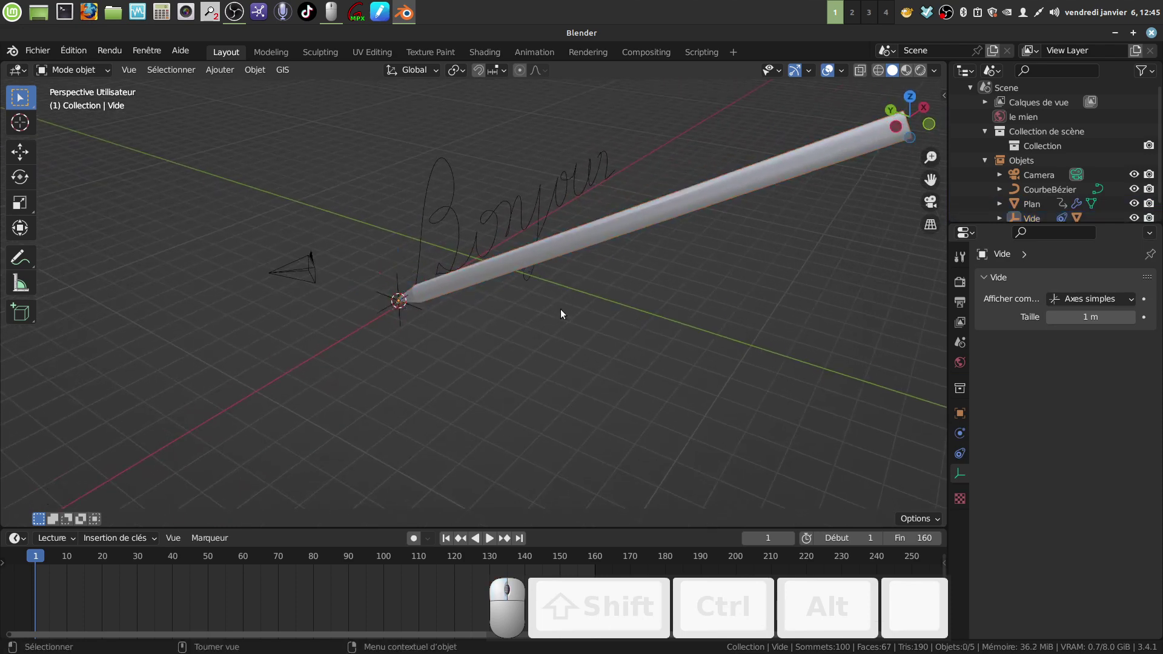
pyautogui.moveTo(556, 301); pyautogui.dragTo(388, 349)
pyautogui.middleClick(546, 345)
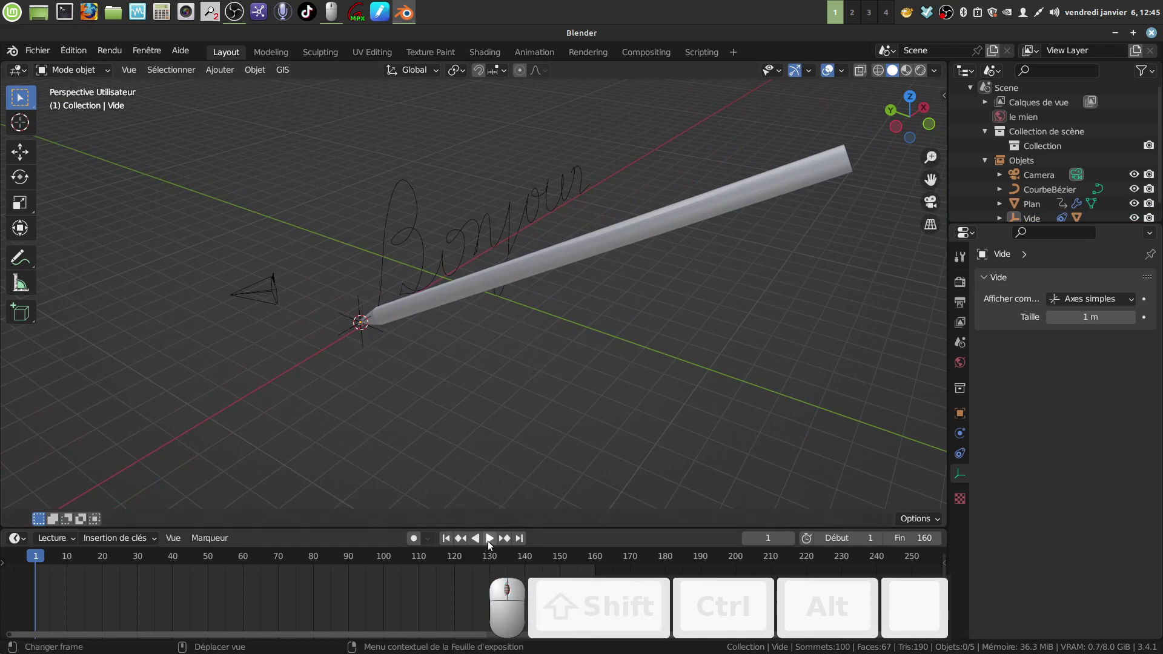
# - Play the animation to check the pencil tip traces Bonjour, then face the lettering
pyautogui.click(490, 542)
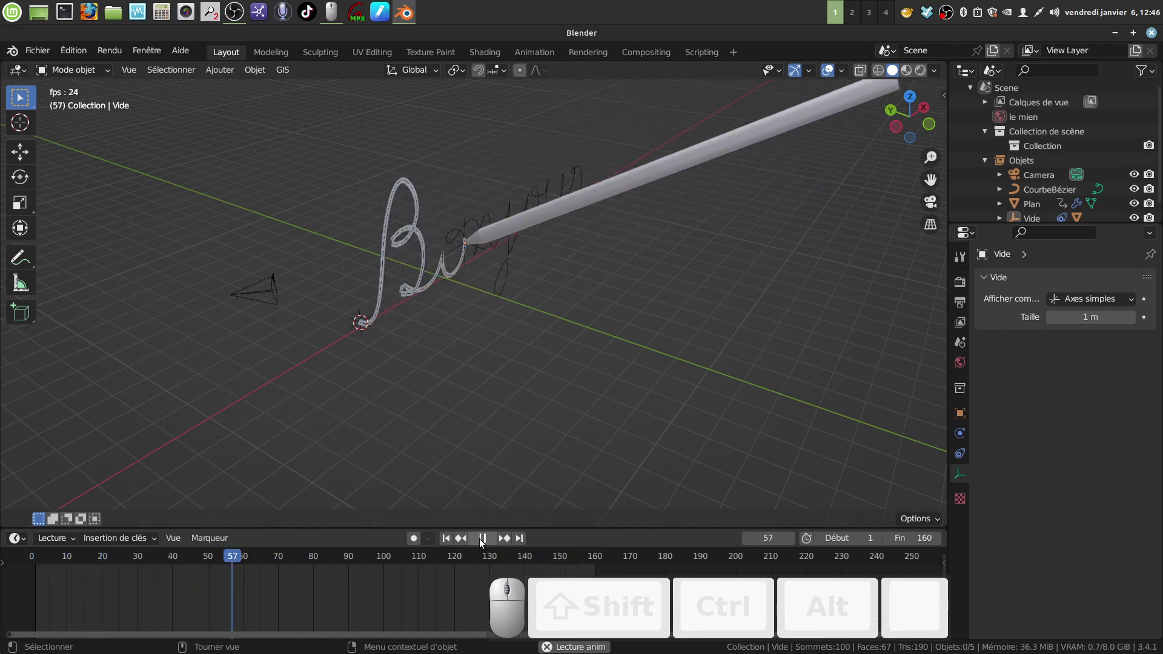
pyautogui.click(486, 538)
pyautogui.middleClick(439, 559)
pyautogui.moveTo(407, 561); pyautogui.dragTo(624, 317)
pyautogui.moveTo(618, 317); pyautogui.dragTo(580, 297)
pyautogui.middleClick(693, 353)
pyautogui.scroll(-3)
# - Hide CourbeBézier and Vide in the Outliner, leaving pencil and camera visible
pyautogui.click(1134, 176)
pyautogui.click(1148, 177)
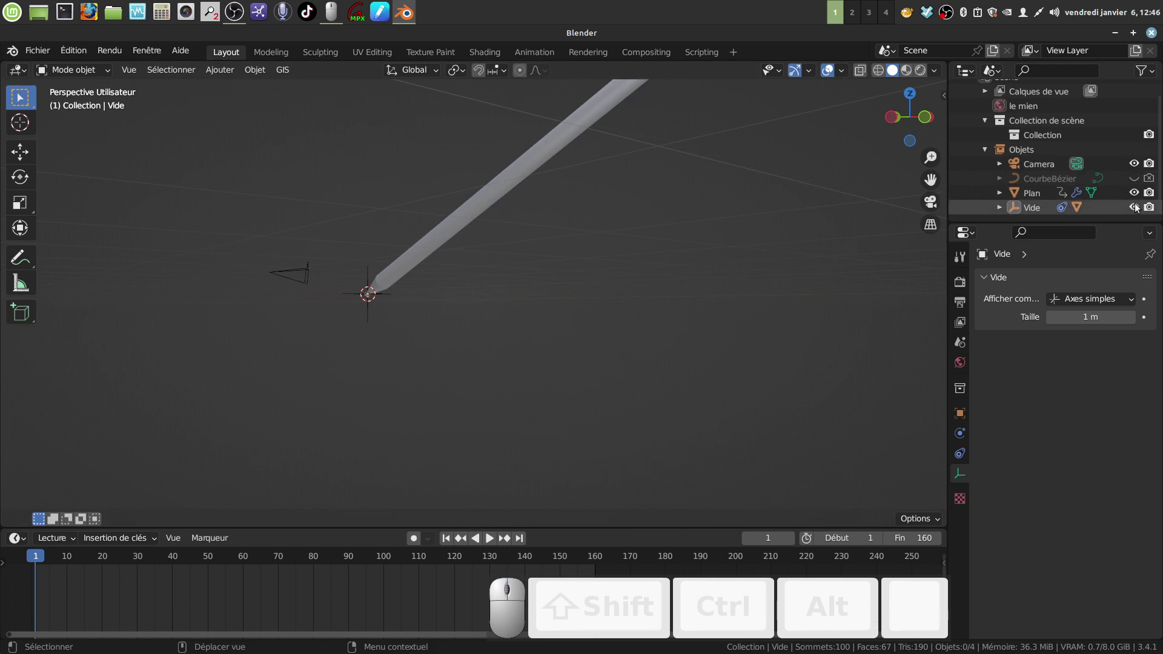
pyautogui.click(1139, 208)
pyautogui.moveTo(680, 250); pyautogui.dragTo(620, 313)
pyautogui.scroll(3)
# - Inspect the pencil tip at Bonjour's start and select the pencil cylinder
pyautogui.middleClick(614, 299)
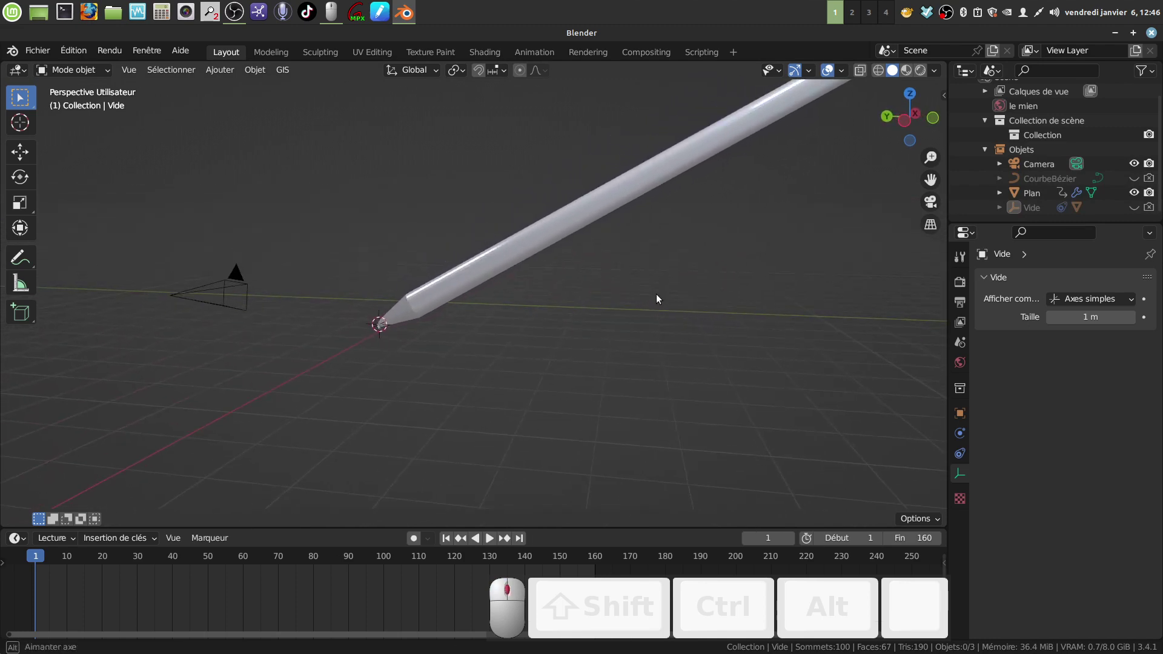
pyautogui.middleClick(630, 294)
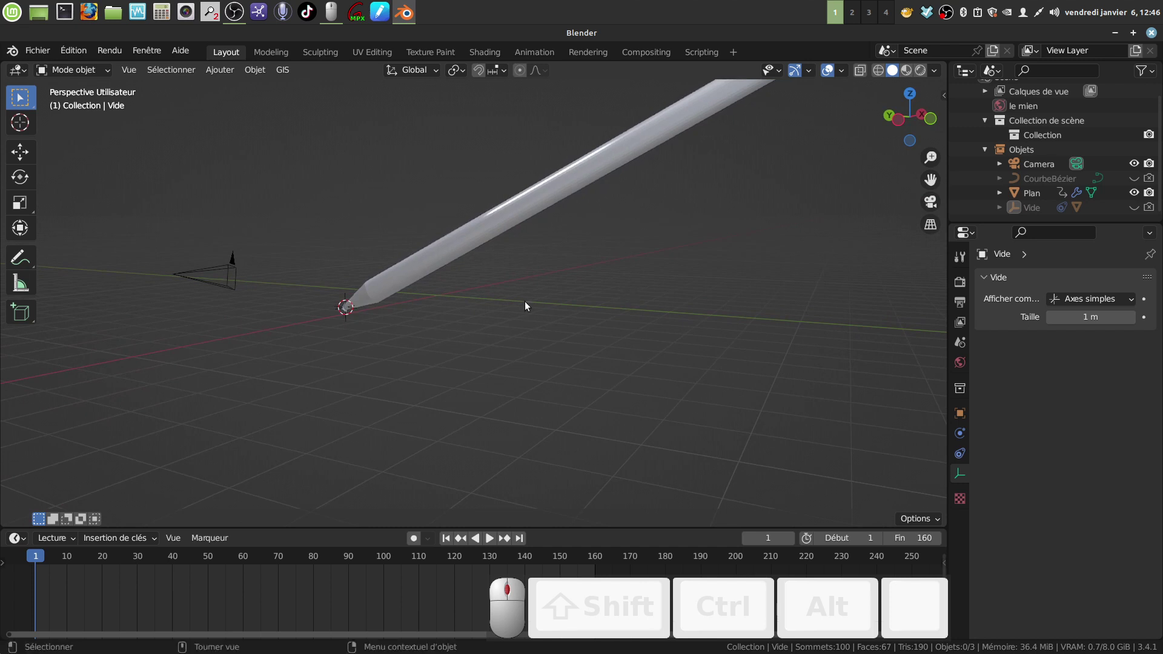
pyautogui.scroll(3)
pyautogui.moveTo(515, 303); pyautogui.dragTo(1144, 197)
pyautogui.scroll(-3)
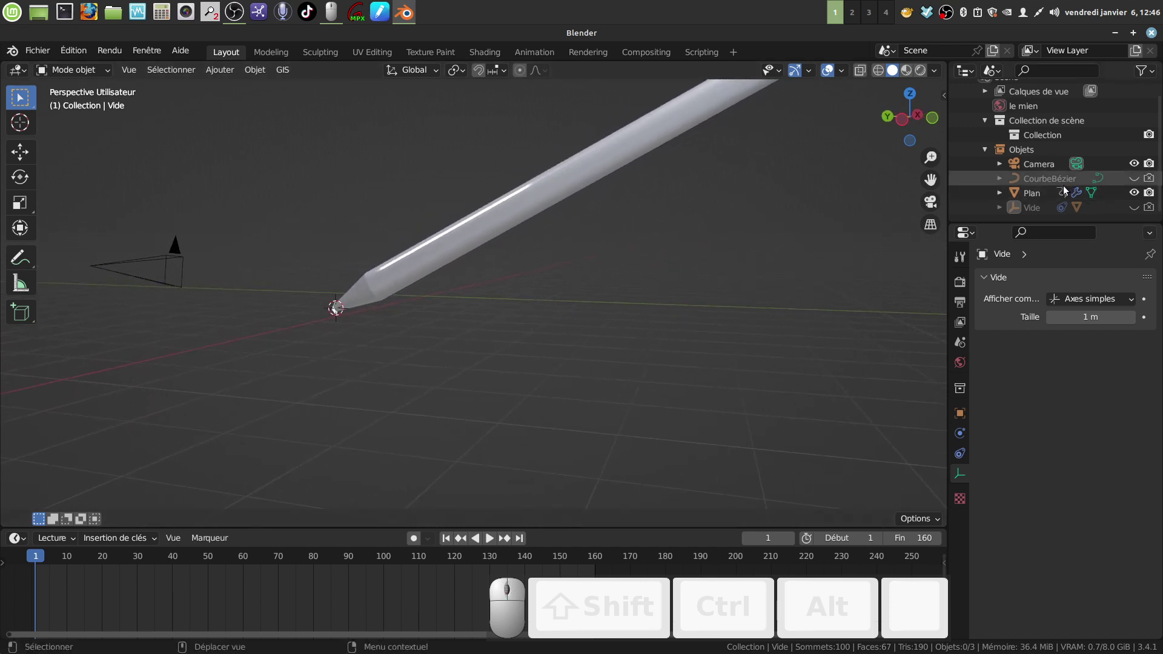
pyautogui.click(490, 249)
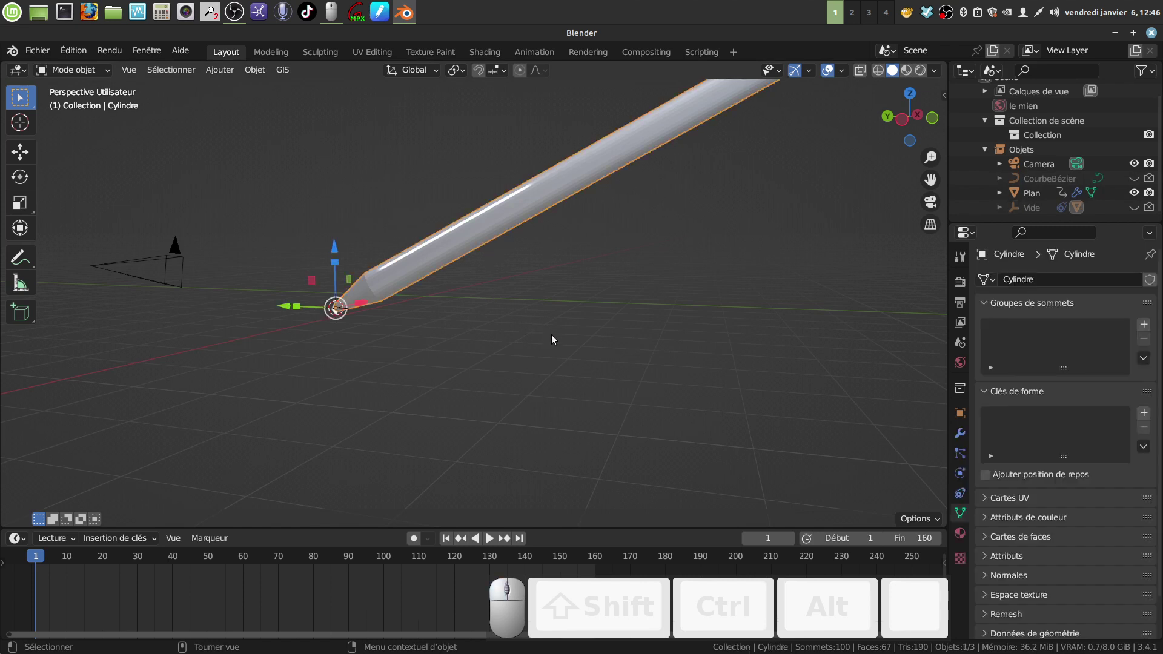
# - Give the pencil a new material with a dark green base colour and a value of 0.111
pyautogui.middleClick(562, 337)
pyautogui.click(964, 535)
pyautogui.click(1079, 343)
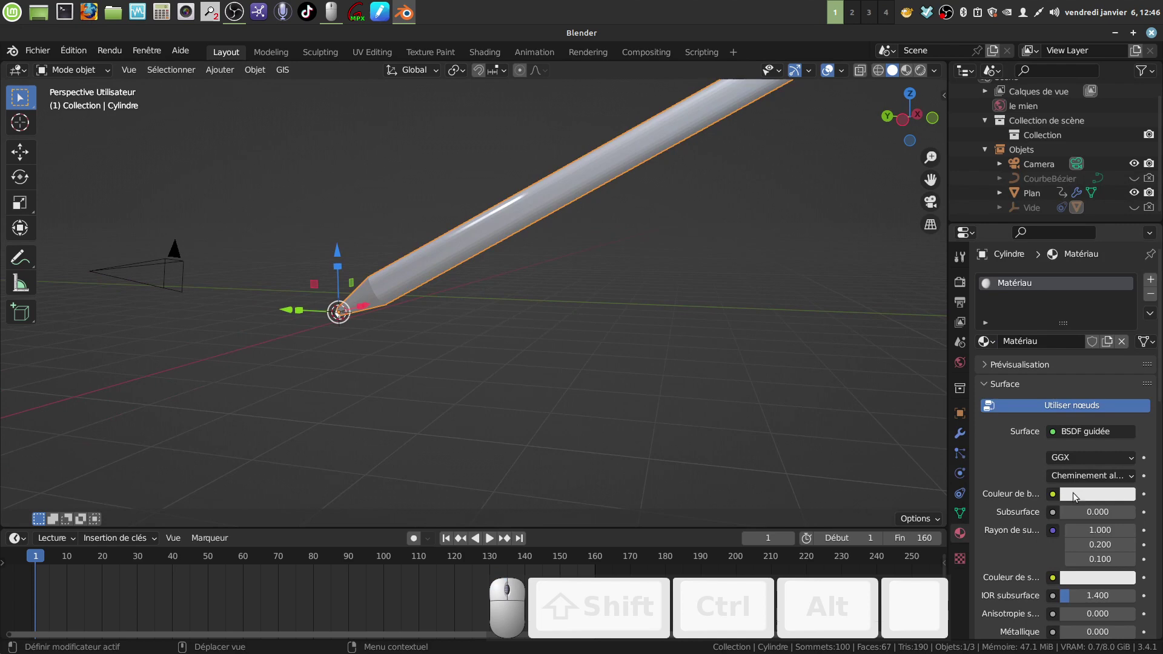
pyautogui.click(1078, 494)
pyautogui.click(1056, 337)
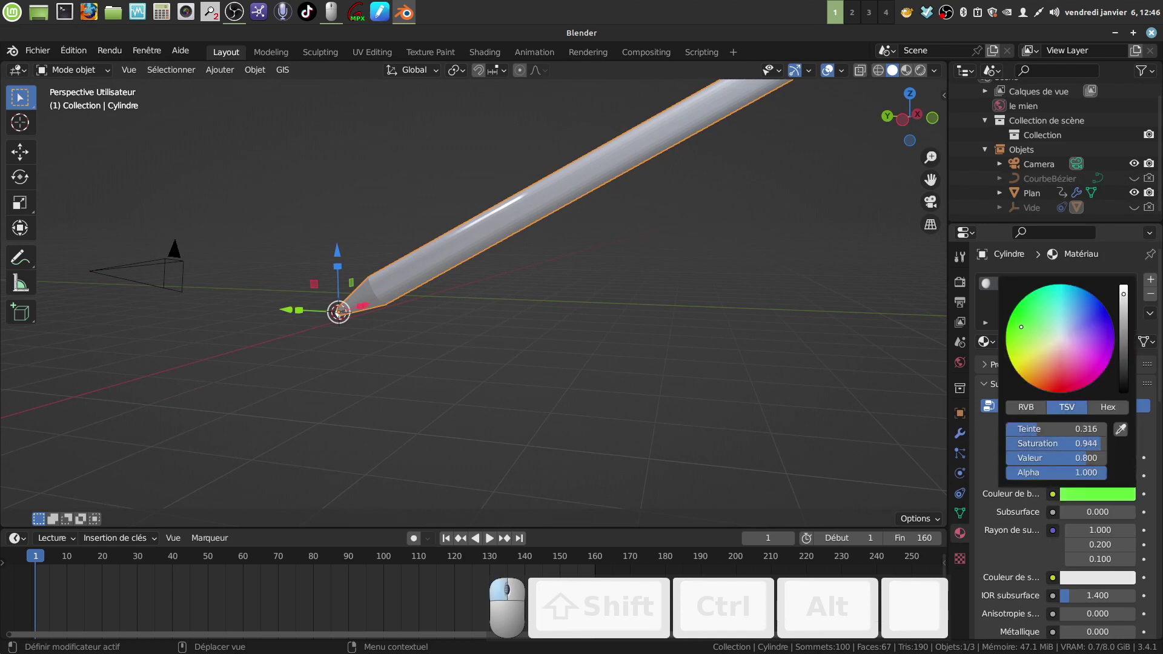
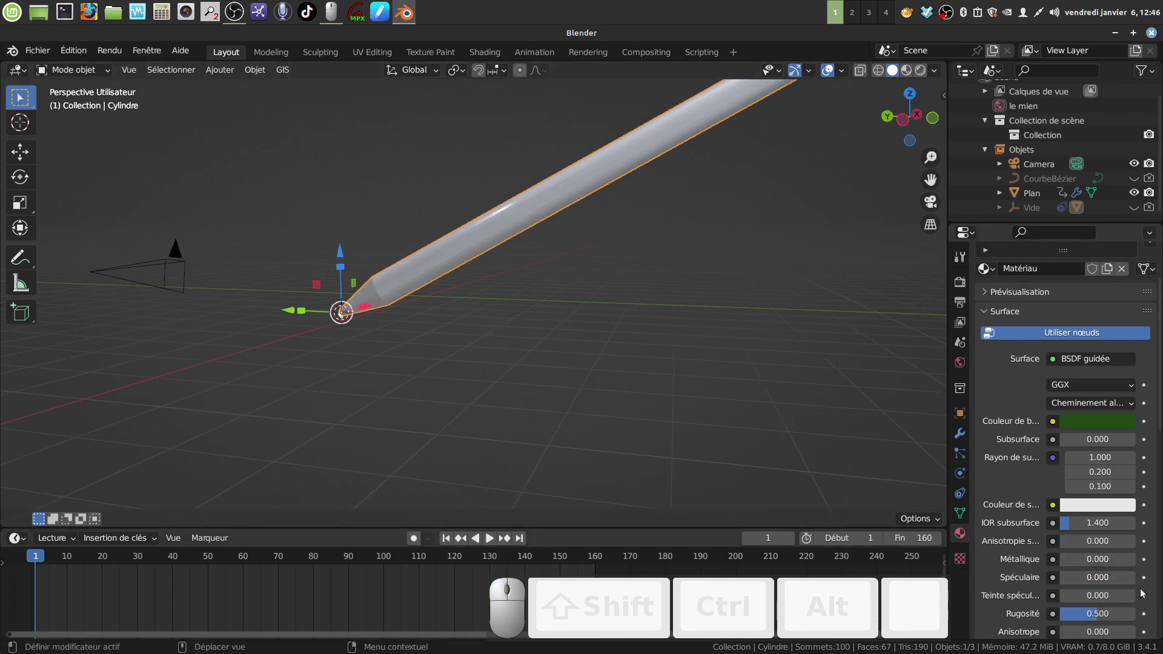
pyautogui.click(1066, 580)
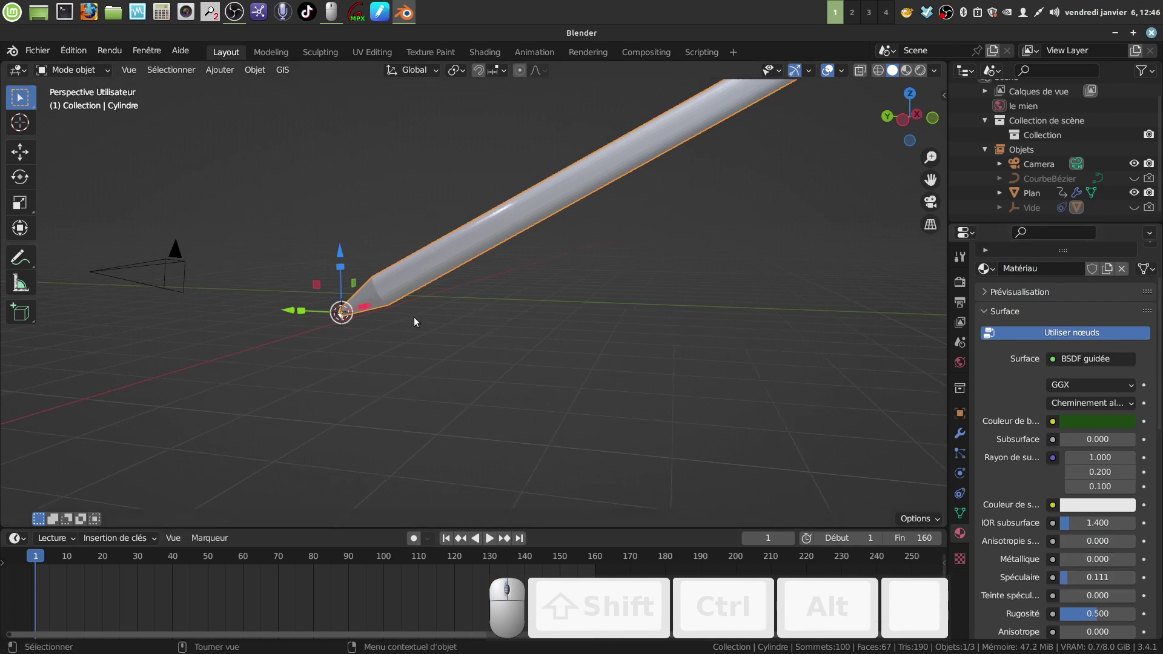
pyautogui.scroll(3)
pyautogui.middleClick(425, 349)
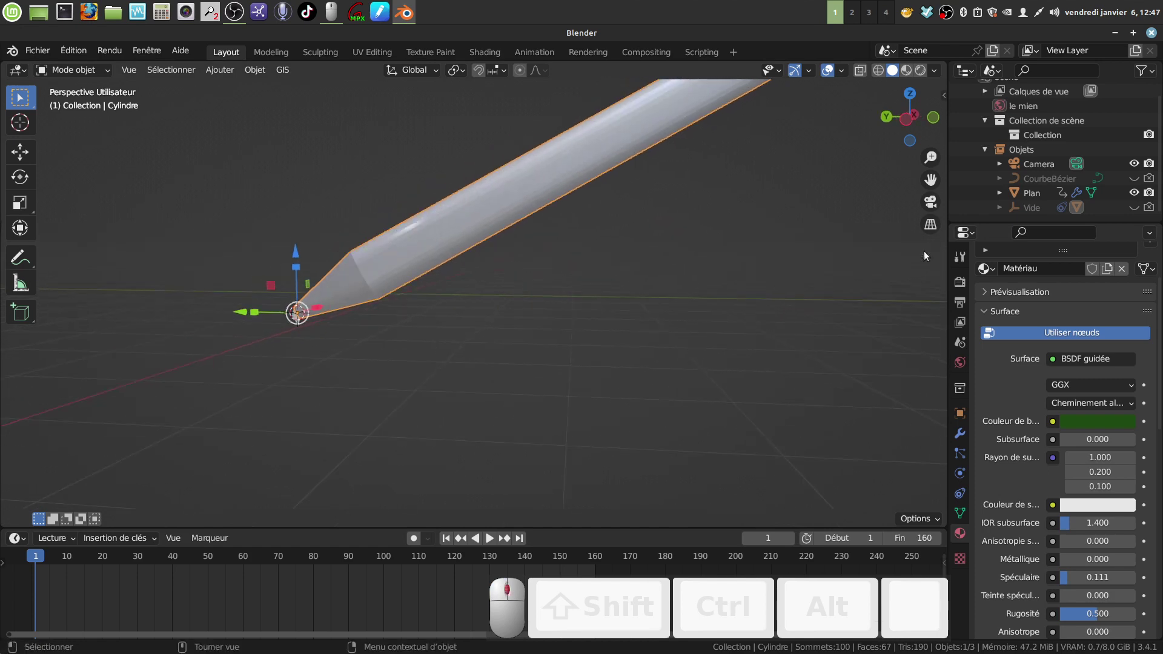
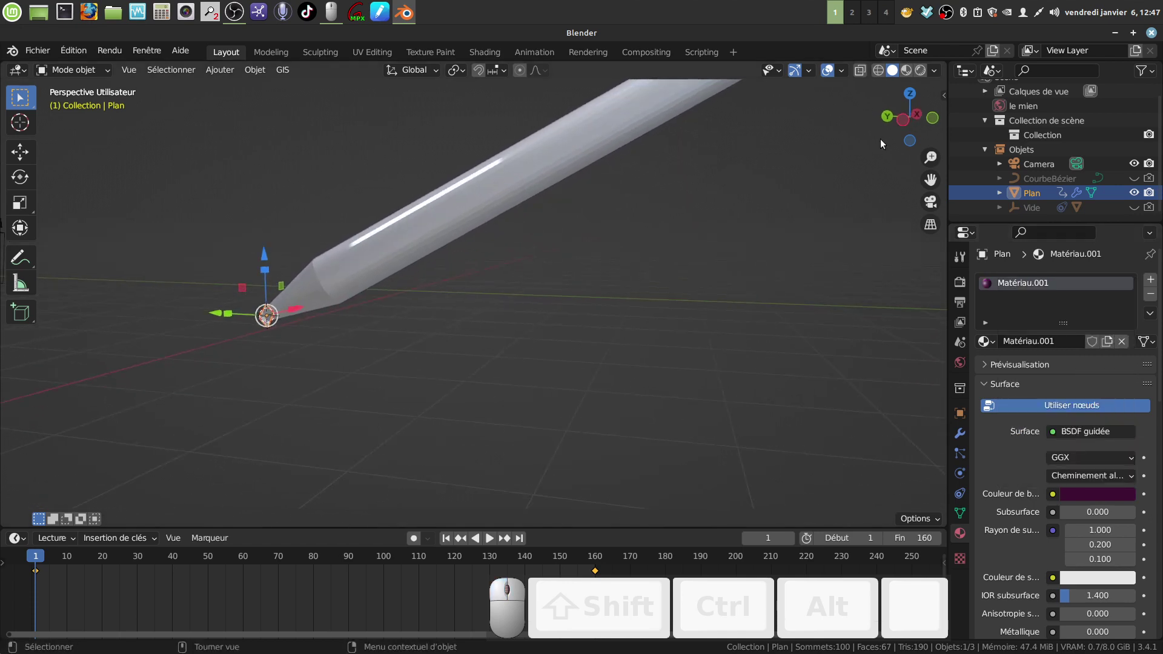
# - Switch the viewport to Rendered shading and frame the scene
pyautogui.click(919, 75)
pyautogui.click(547, 330)
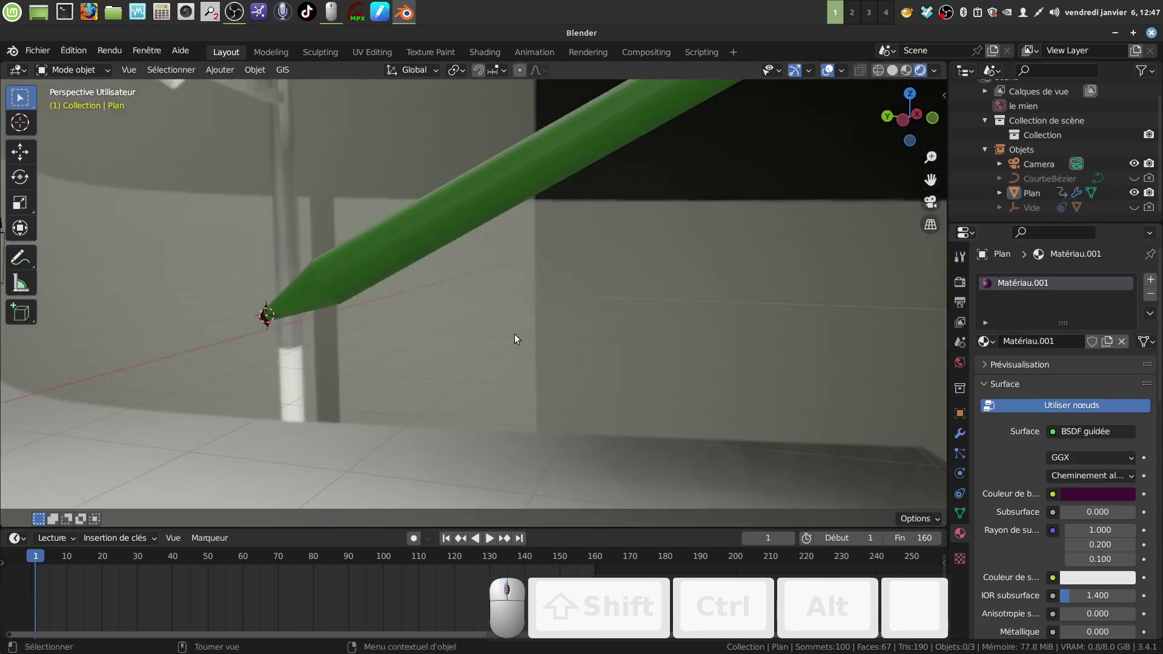
pyautogui.middleClick(514, 335)
pyautogui.scroll(-3)
pyautogui.middleClick(536, 323)
pyautogui.scroll(-3)
pyautogui.middleClick(525, 305)
# - Play the animation showing the green pencil writing Bonjour in dark purple
pyautogui.click(491, 537)
pyautogui.moveTo(546, 414); pyautogui.dragTo(538, 411)
pyautogui.scroll(-3)
pyautogui.moveTo(543, 409); pyautogui.dragTo(547, 413)
pyautogui.moveTo(547, 413); pyautogui.dragTo(547, 413)
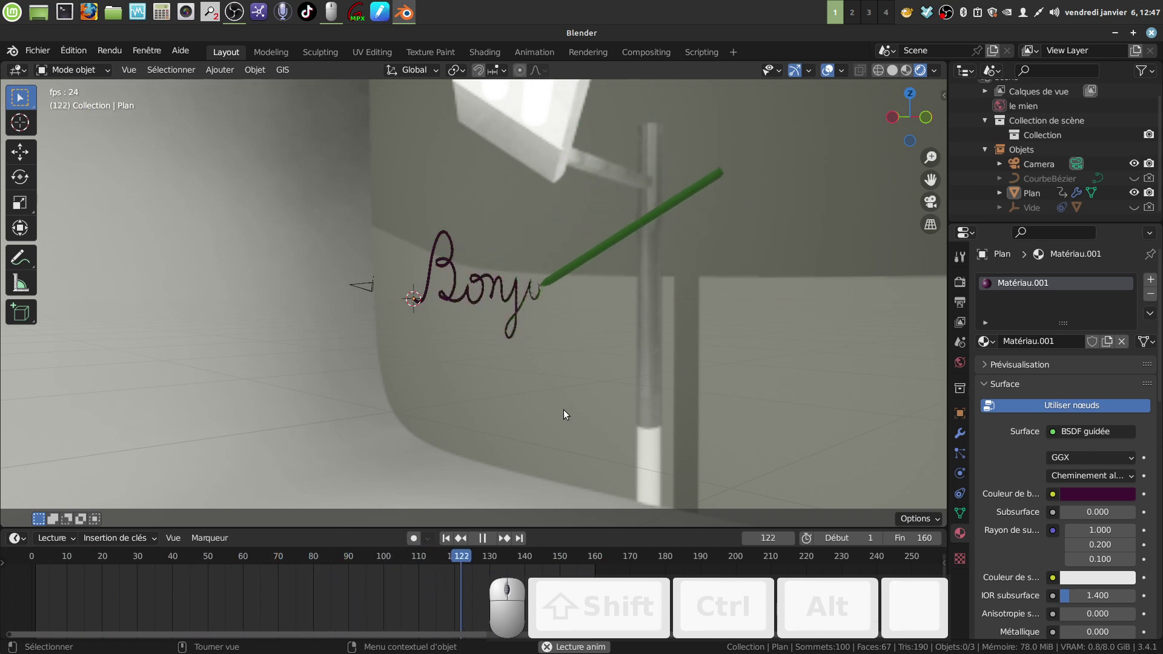
pyautogui.click(486, 535)
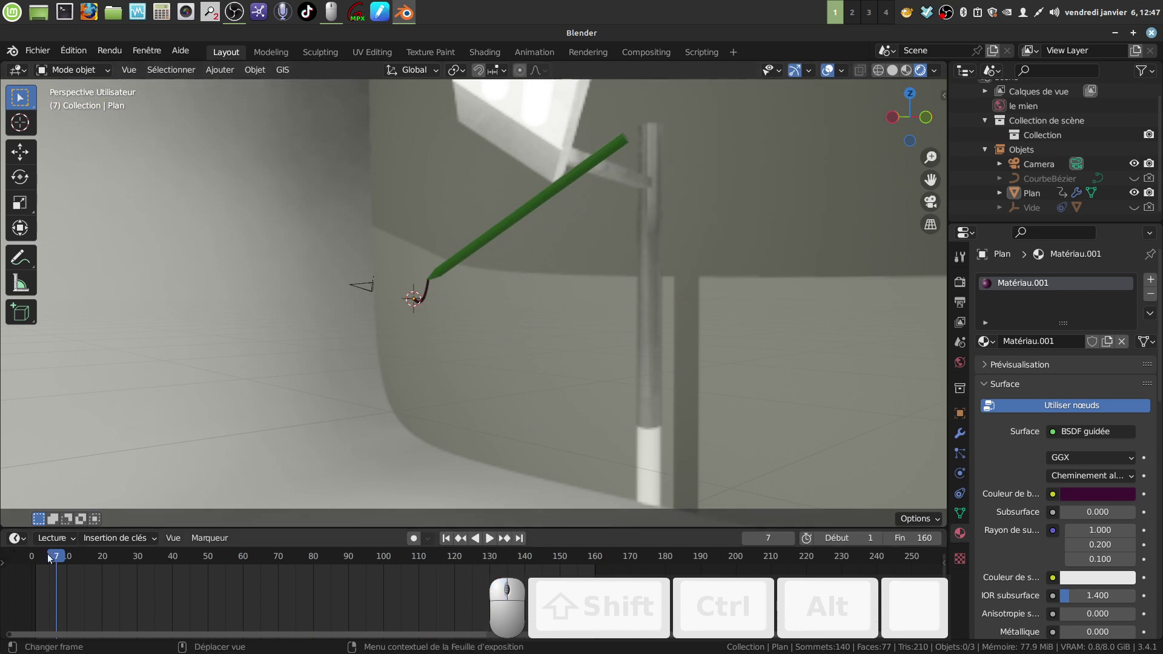
pyautogui.moveTo(60, 557); pyautogui.dragTo(400, 246)
pyautogui.moveTo(400, 247); pyautogui.dragTo(450, 247)
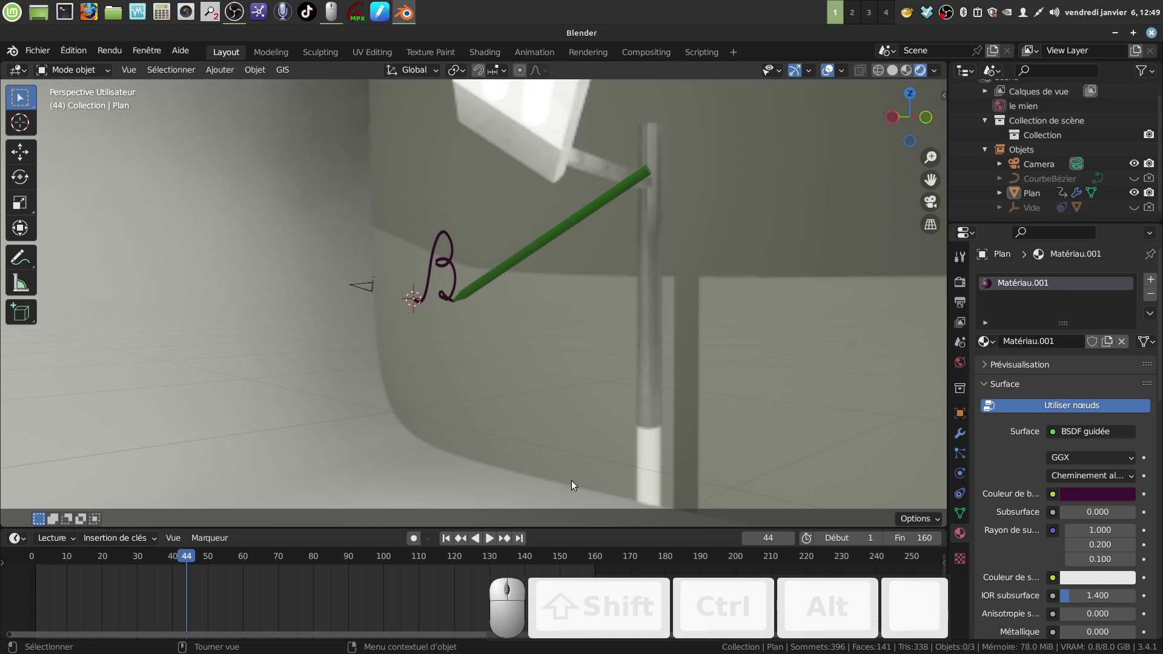
pyautogui.click(487, 540)
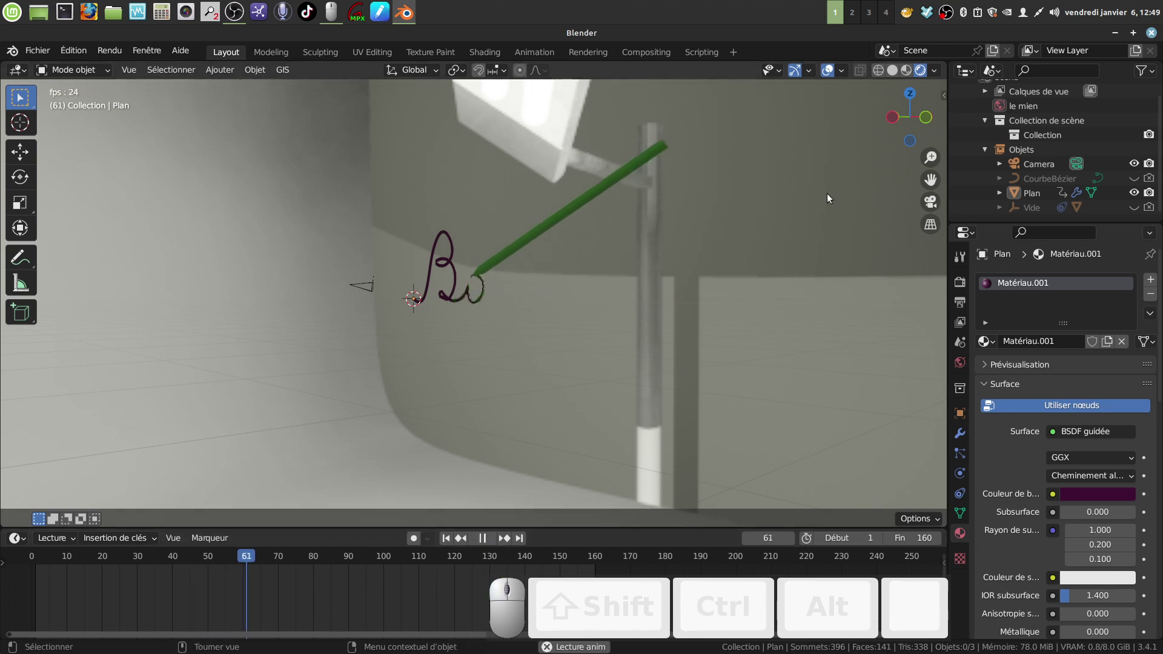